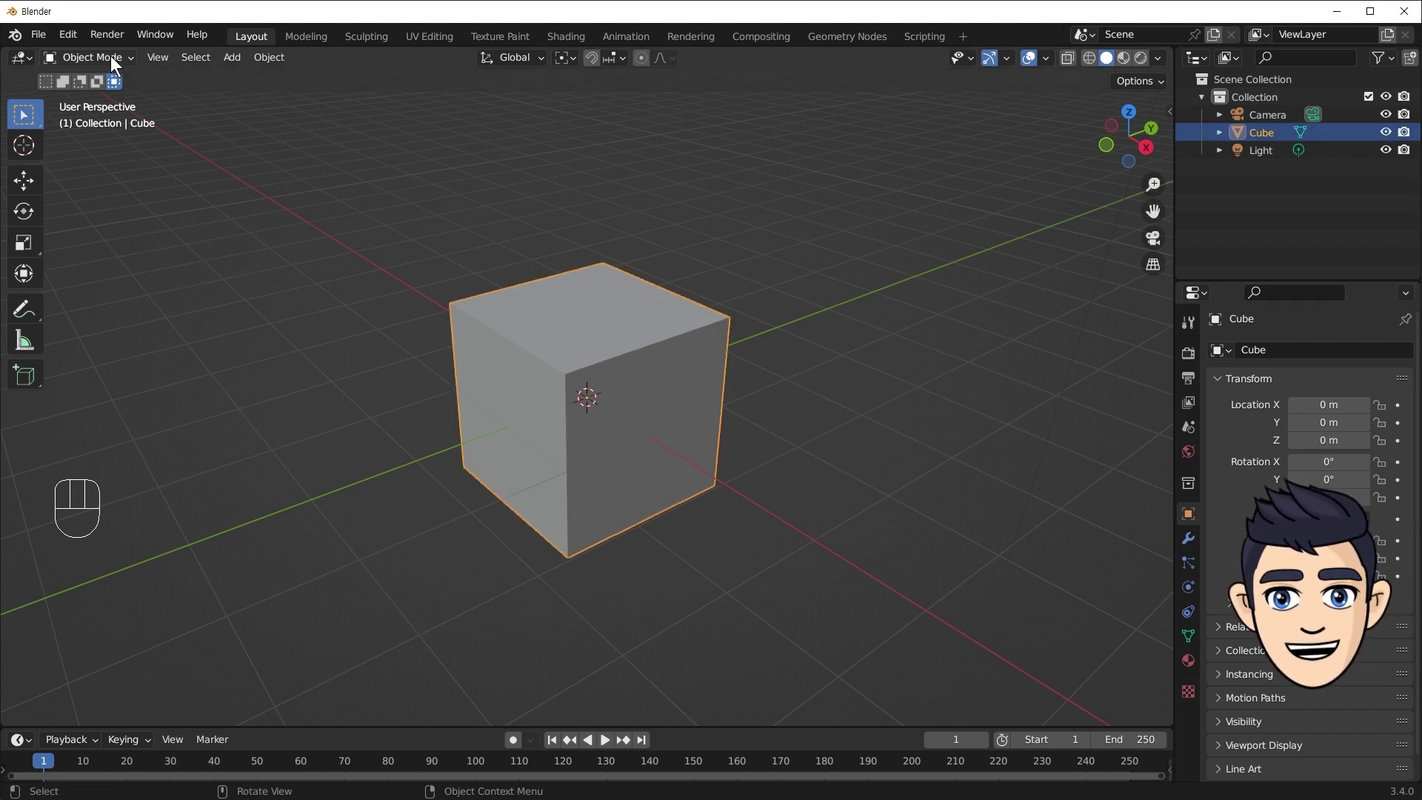
Try rotating the cube about the X axis, then cancel so the cube stays unchanged.
drag(111, 57, 111, 80)
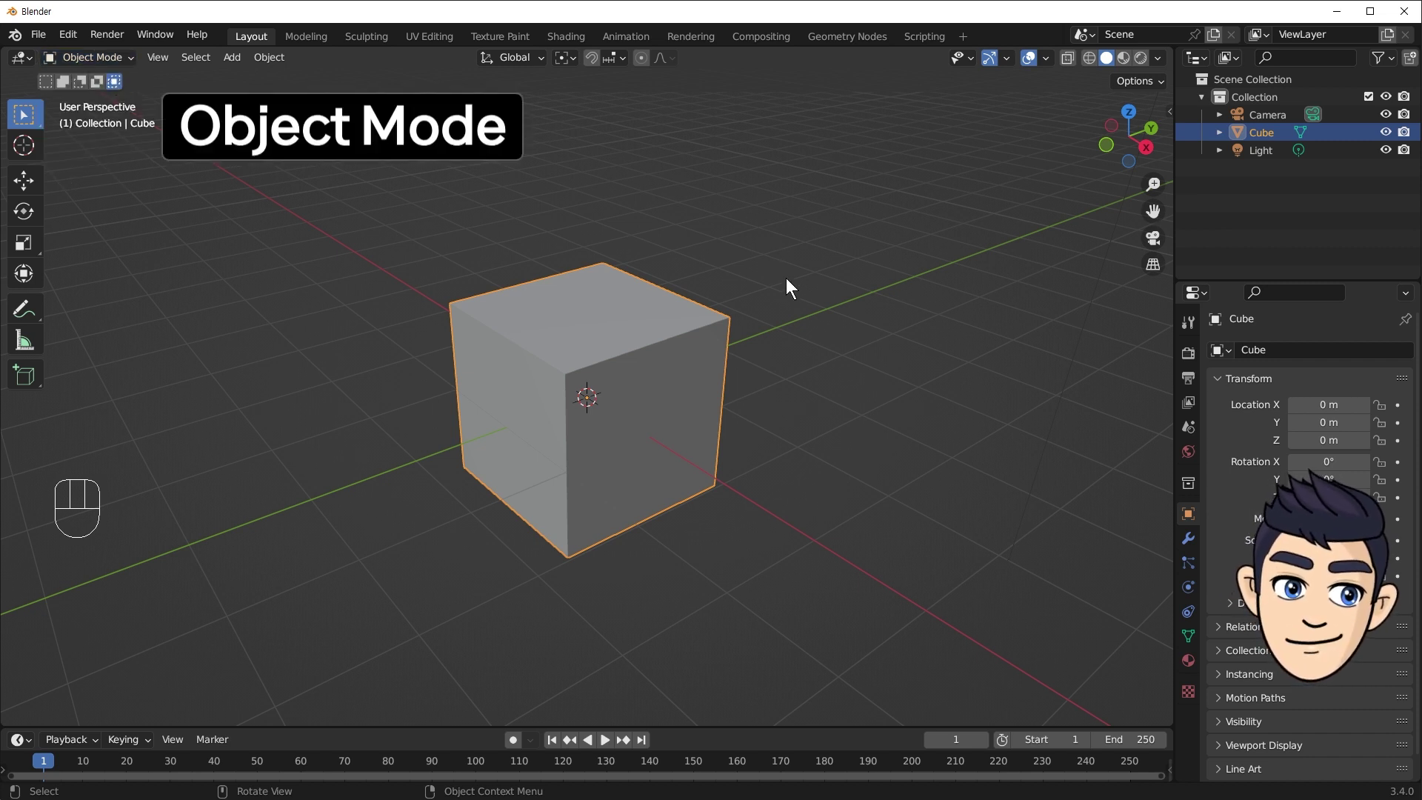
key(g)
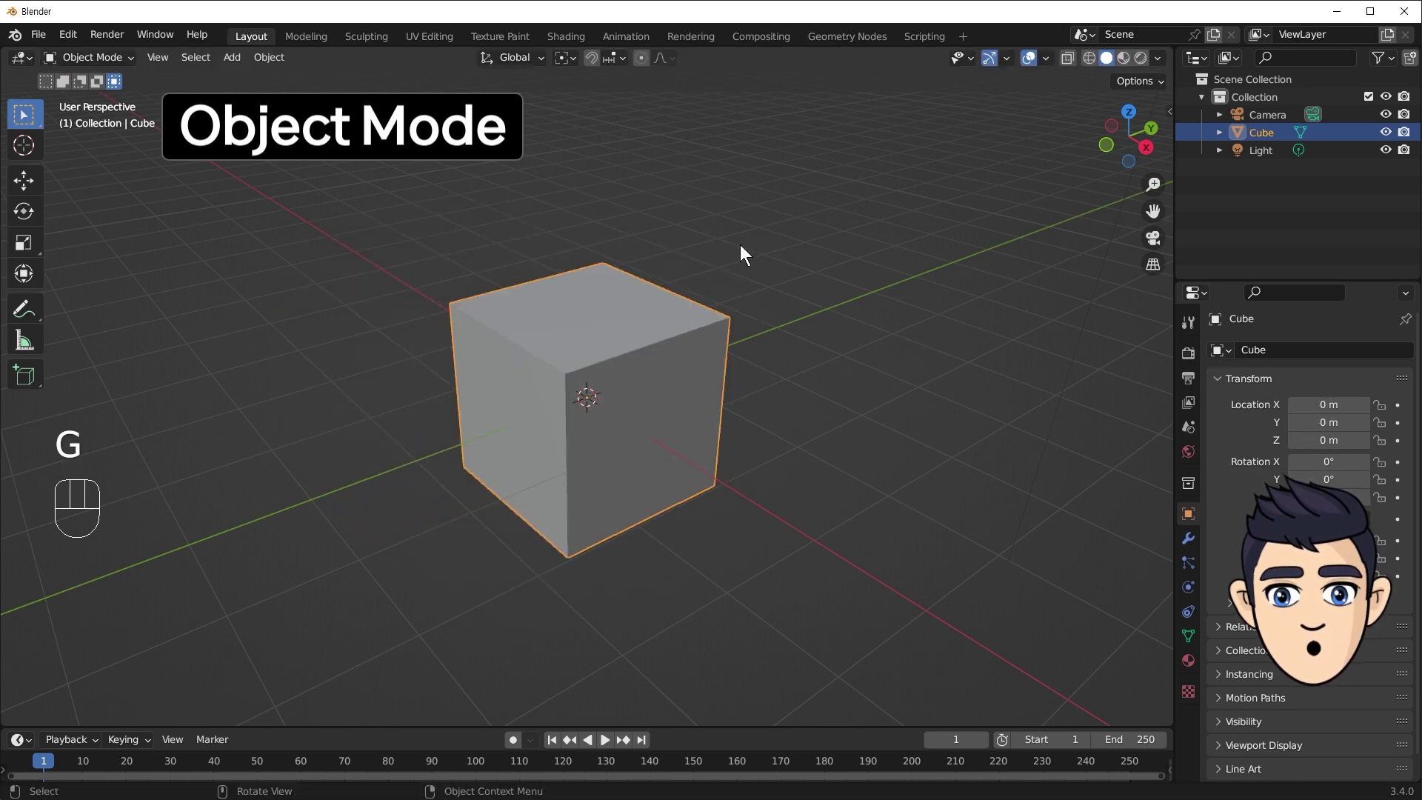
key(r)
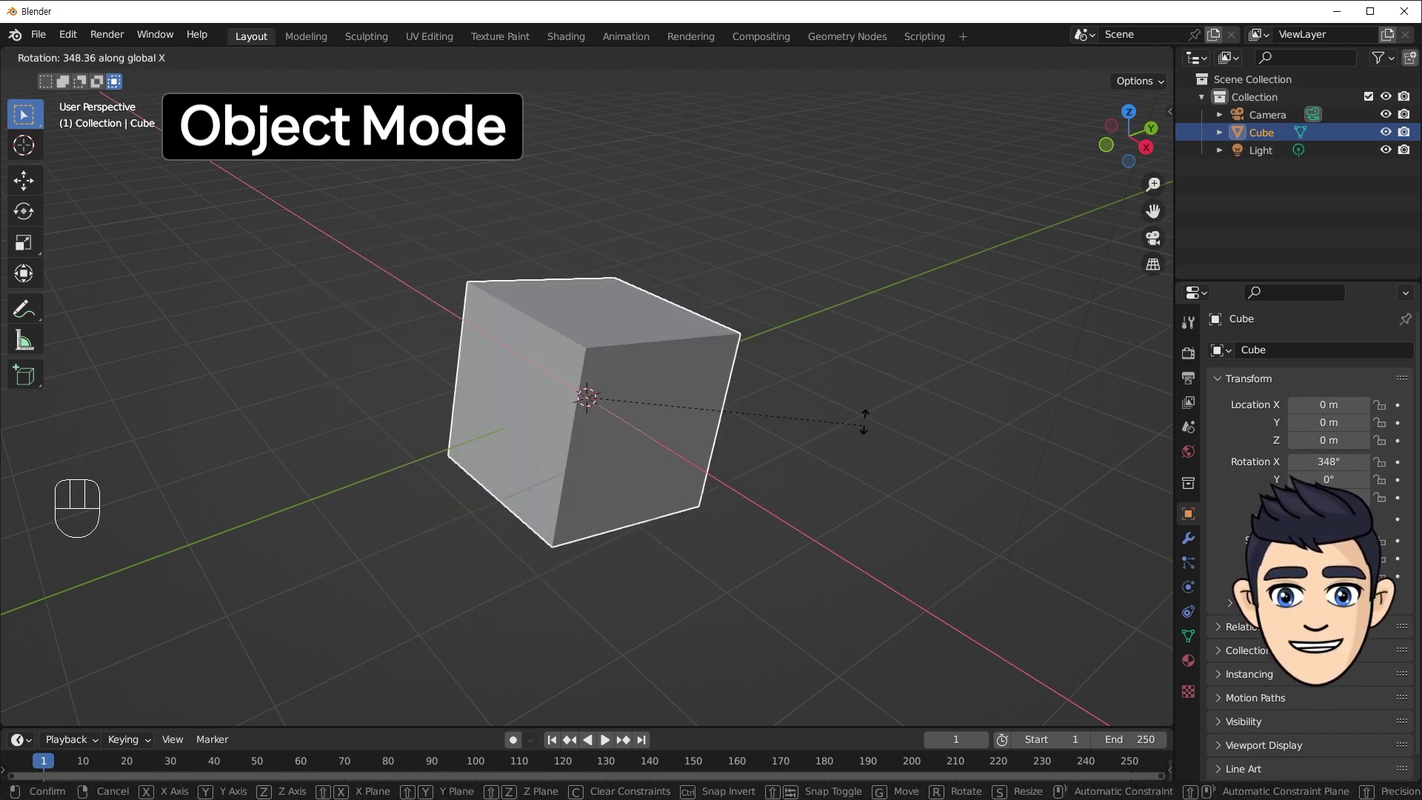
key(s)
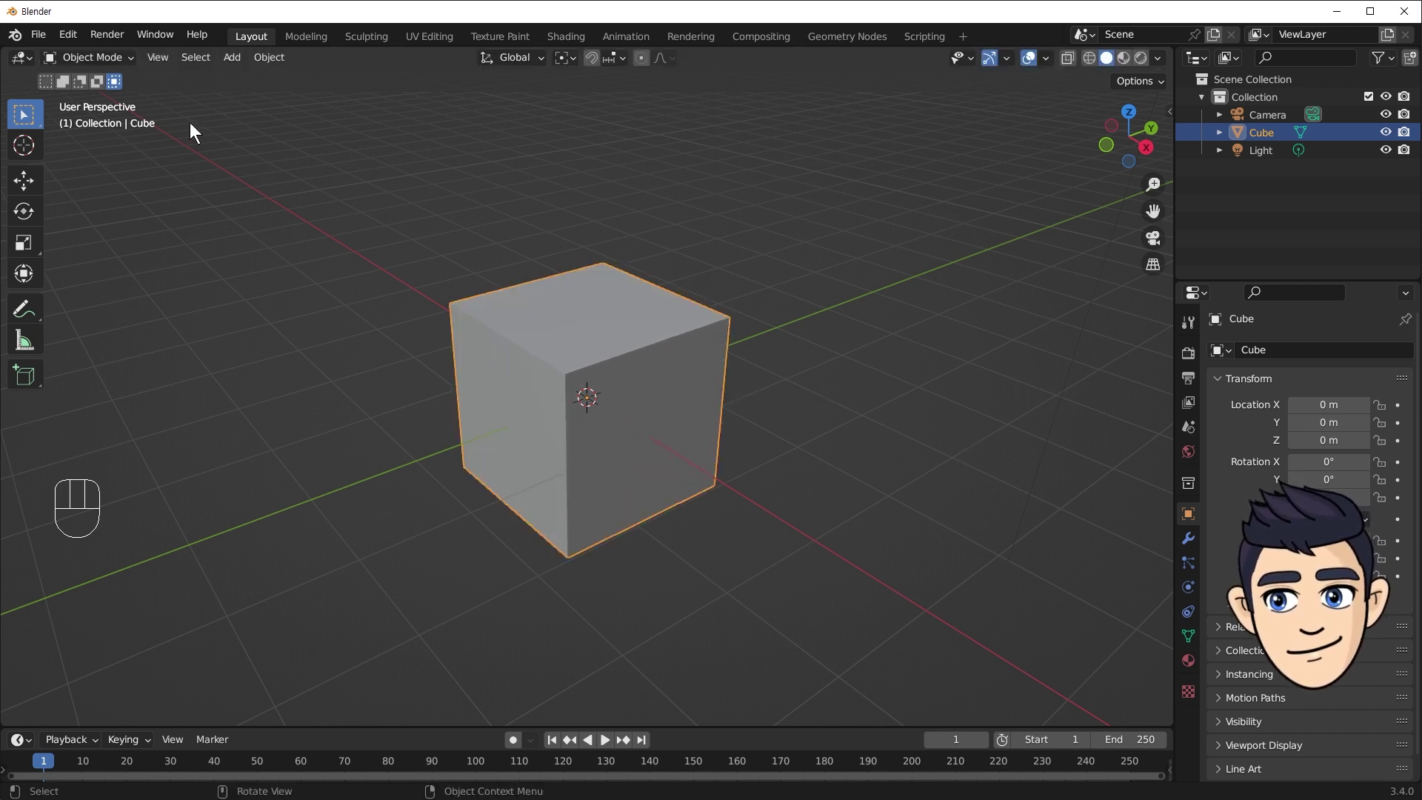
drag(117, 61, 107, 93)
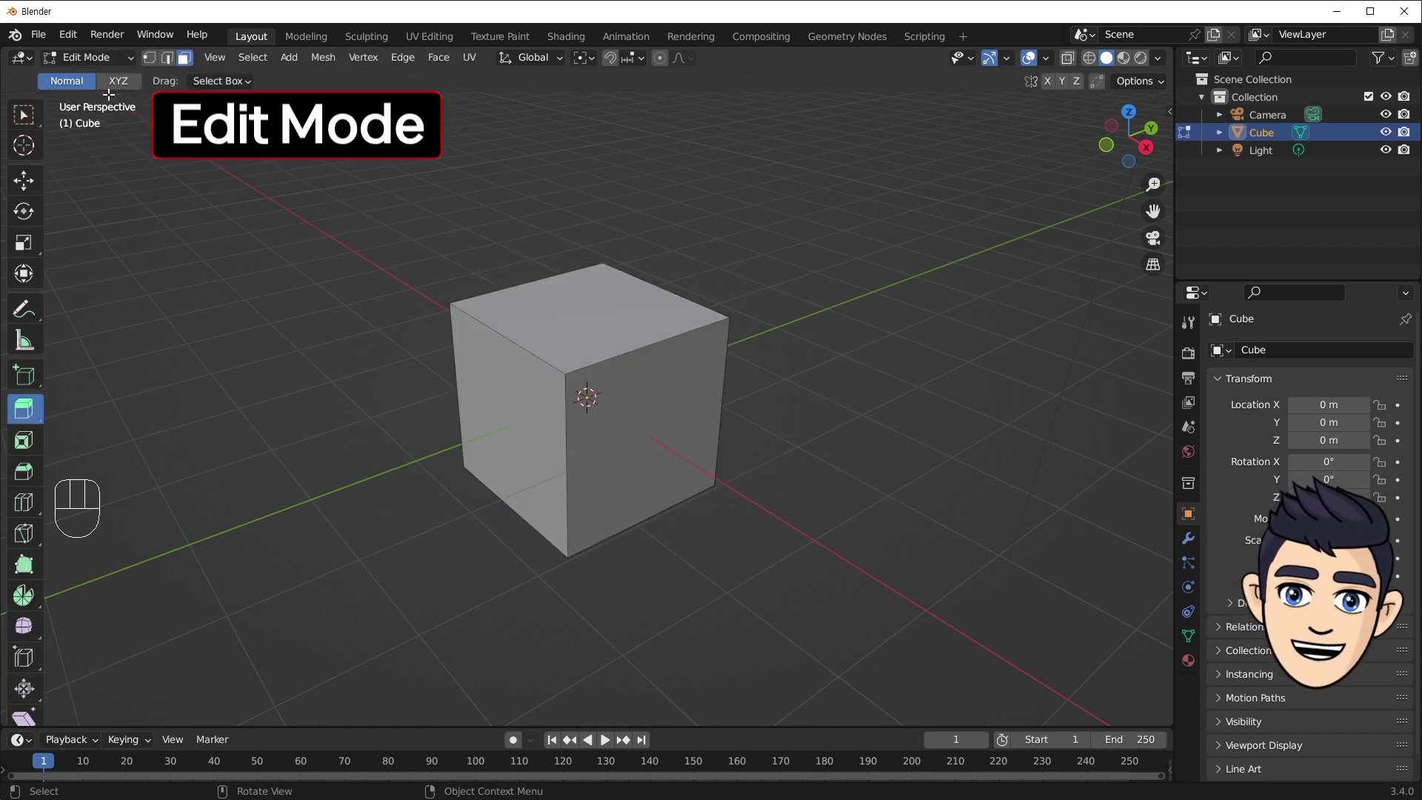
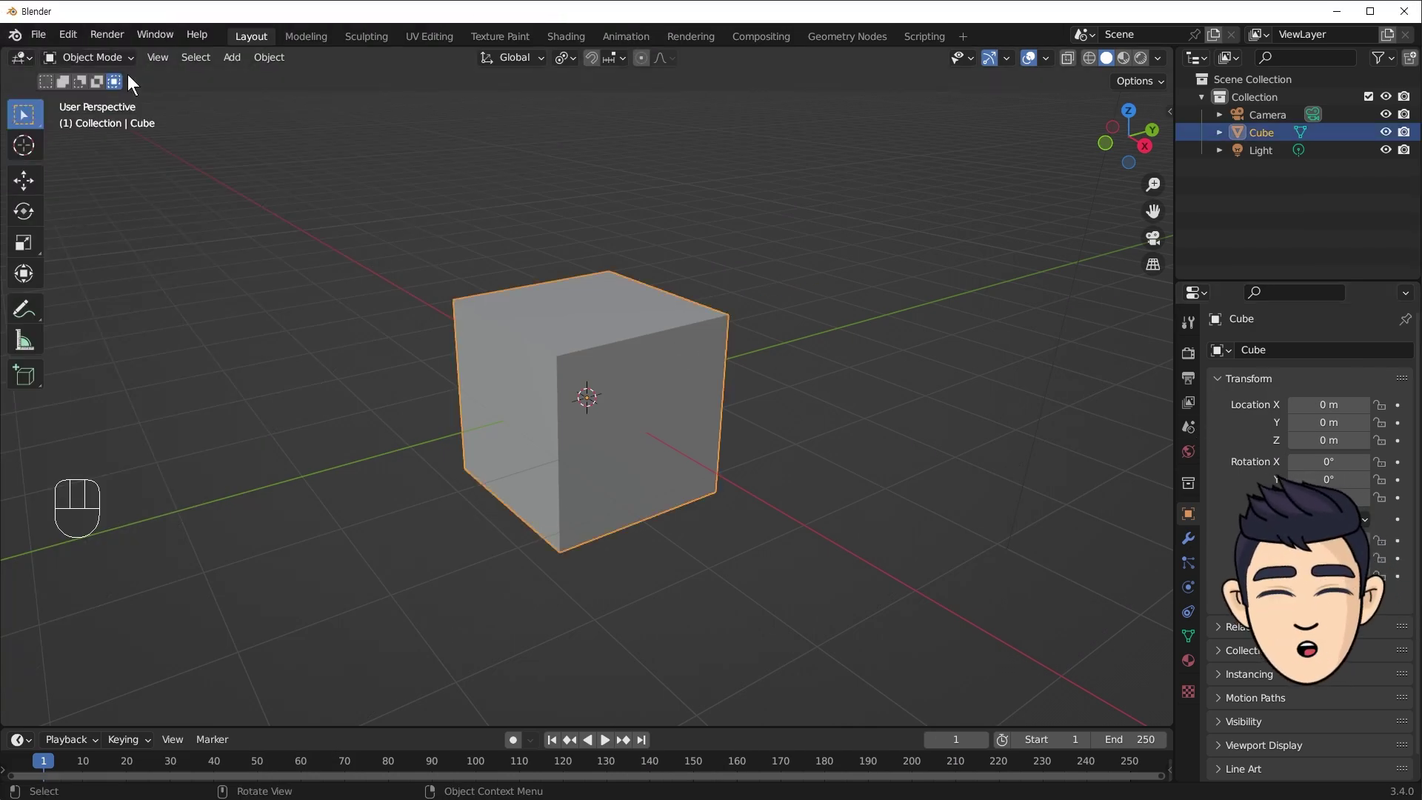
Adjust the view of the cube before switching it into Edit Mode.
drag(120, 62, 107, 93)
drag(110, 61, 110, 82)
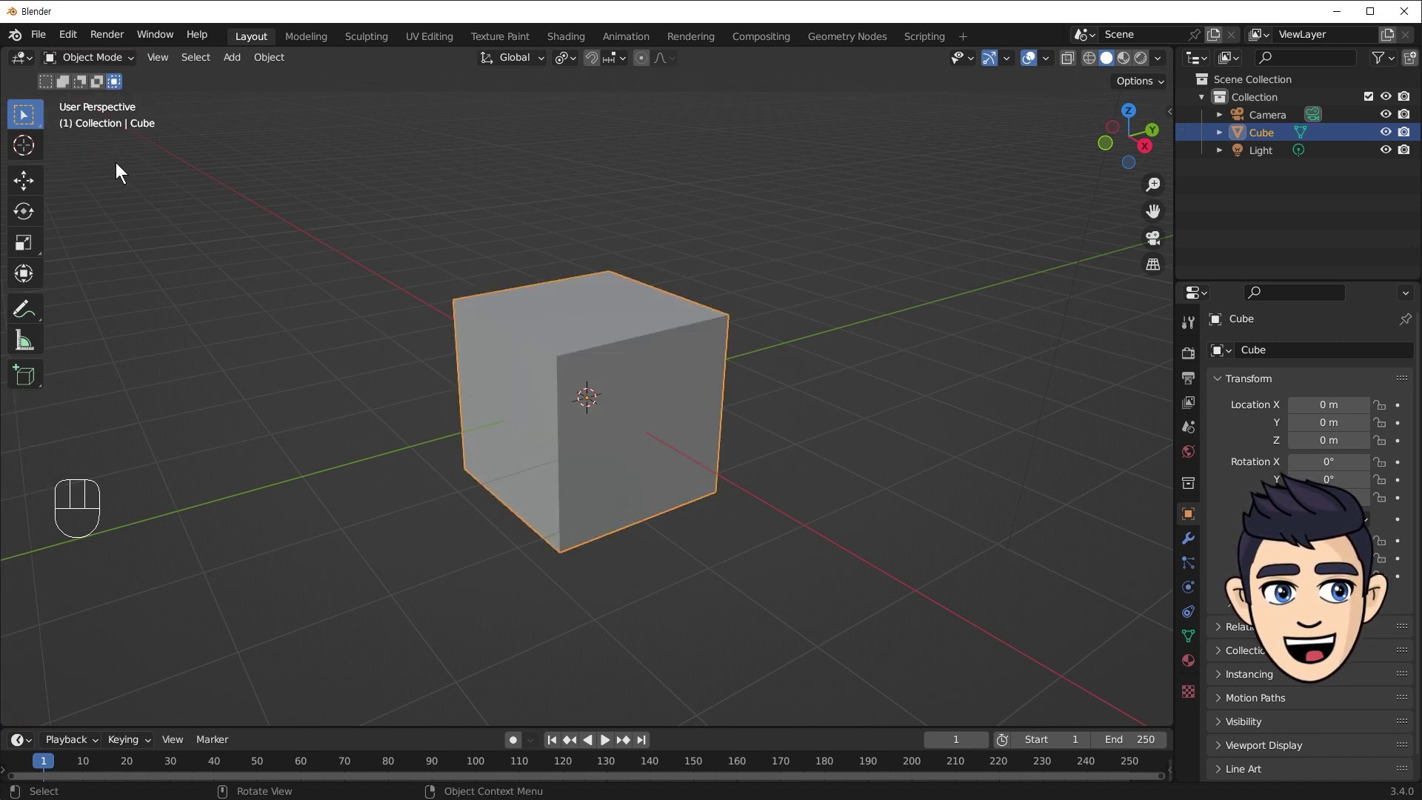
Enter Edit Mode on the cube and choose a selection mode in the viewport header.
key(Tab)
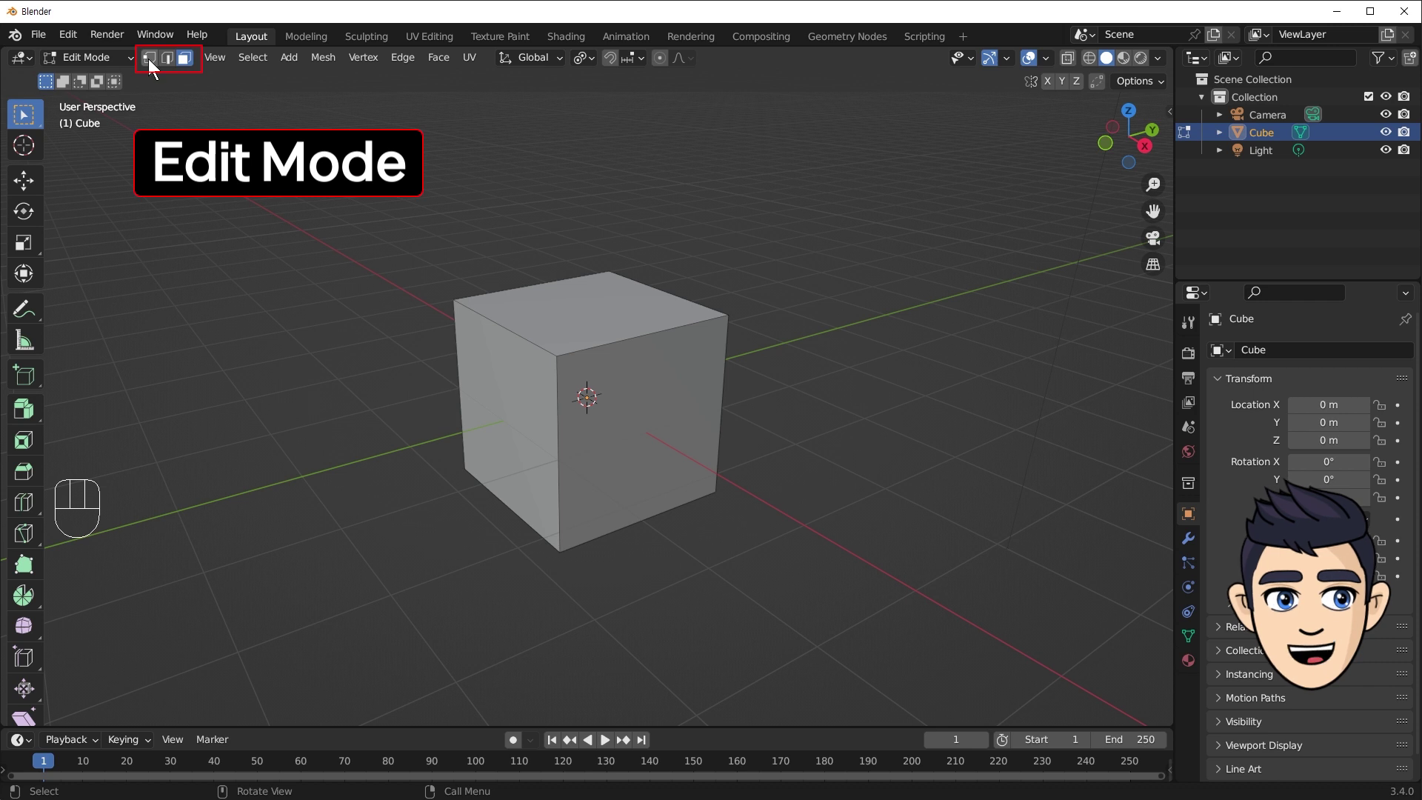
click(150, 63)
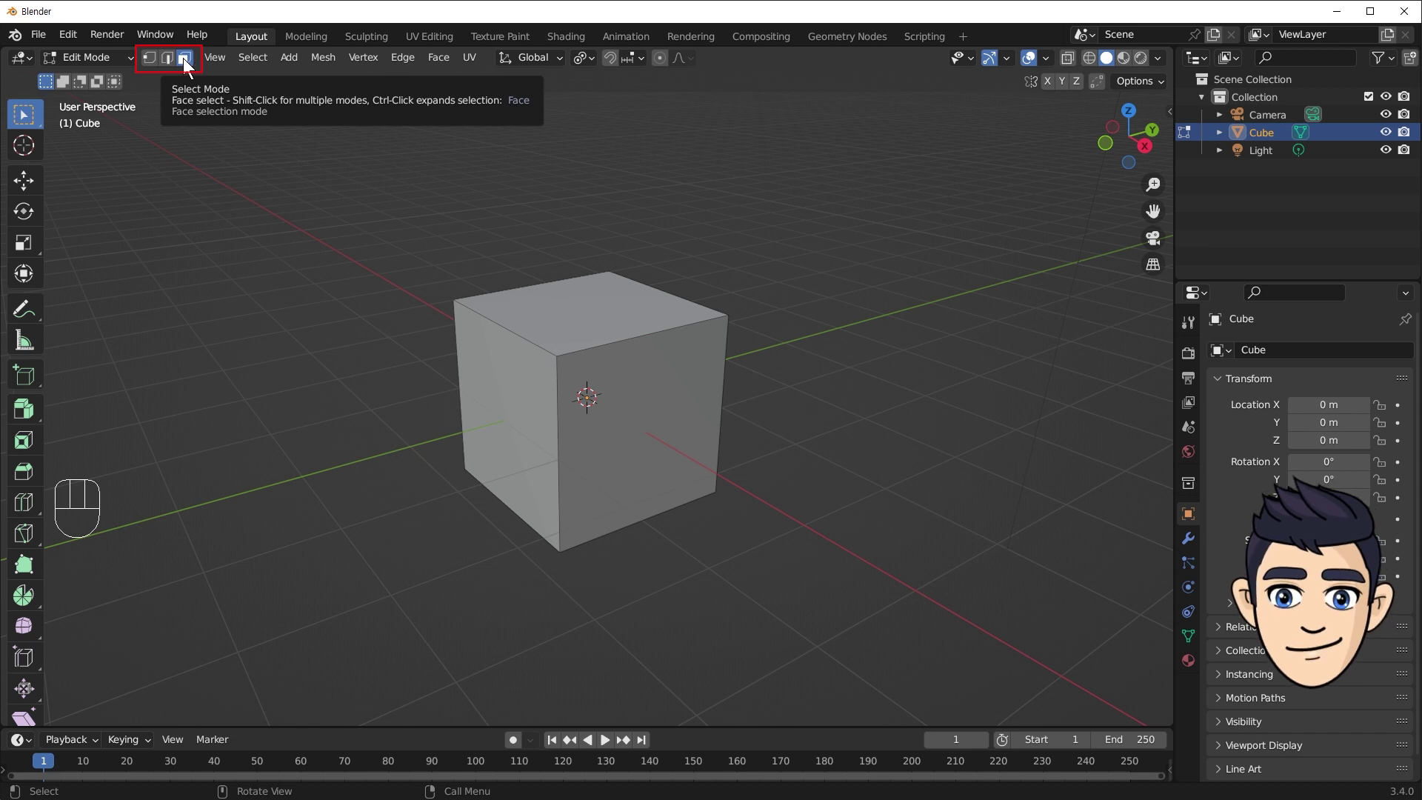
Switch to vertex selection and select the cube's top-left corner vertex.
click(153, 61)
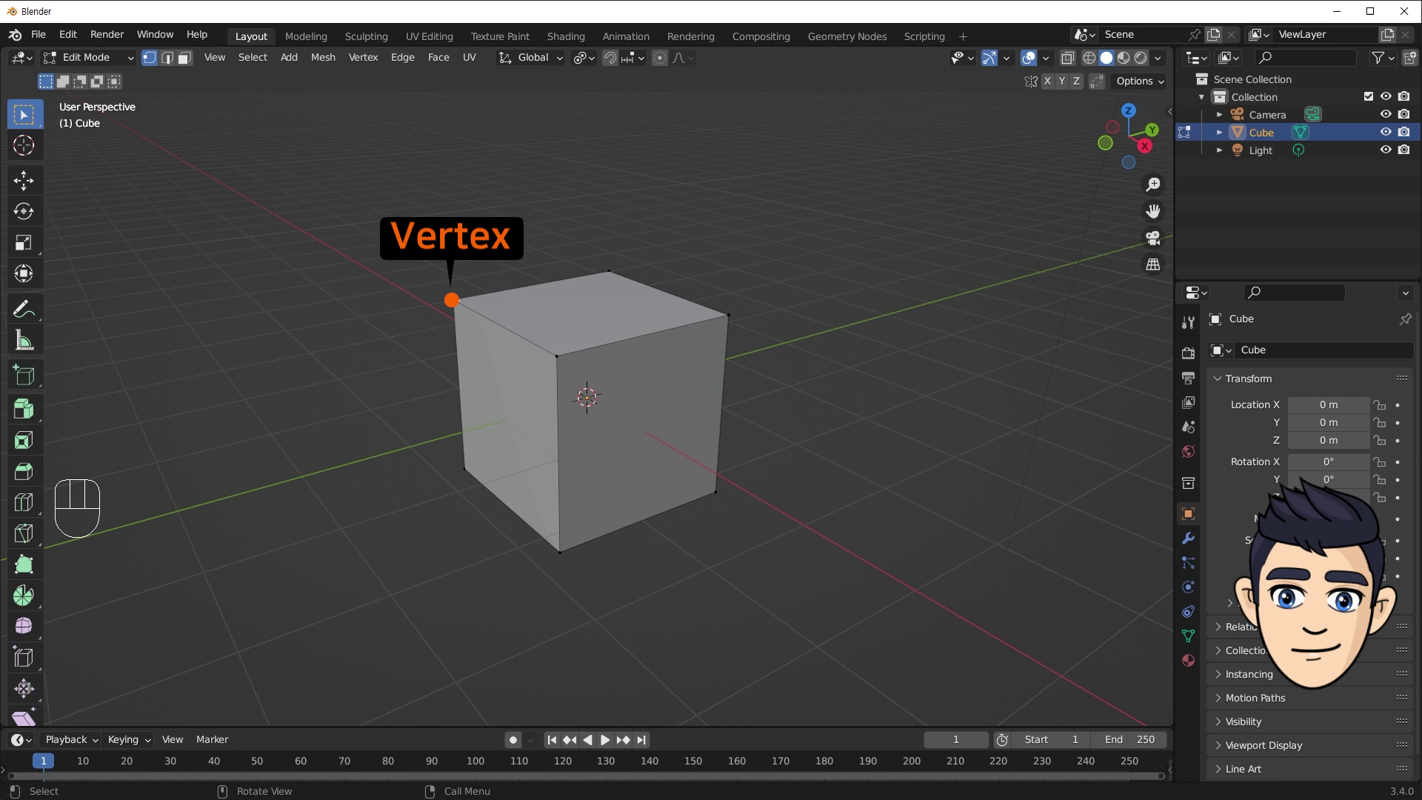
drag(598, 272, 571, 294)
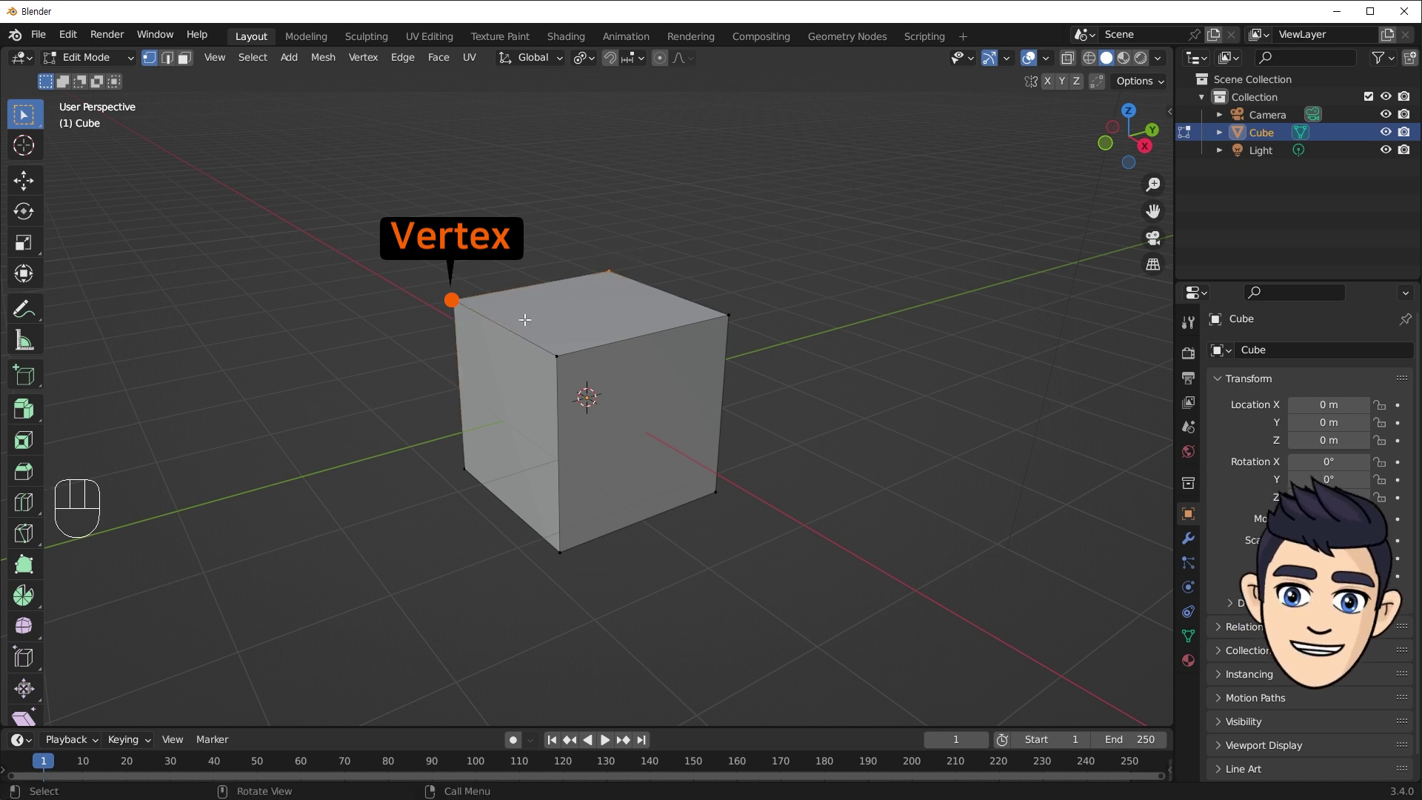
click(486, 319)
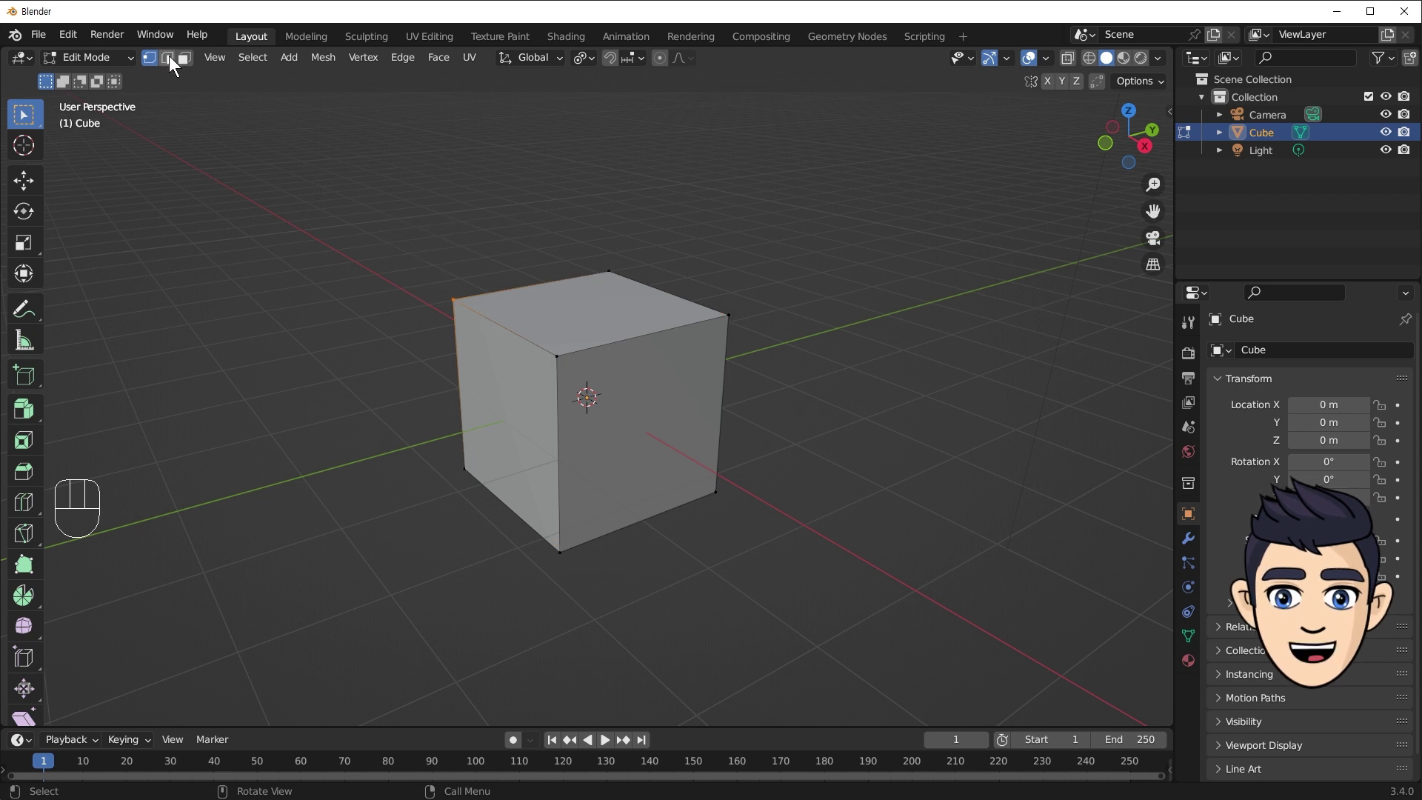
Switch to edge selection and select one edge of the cube.
click(172, 56)
drag(532, 264, 557, 294)
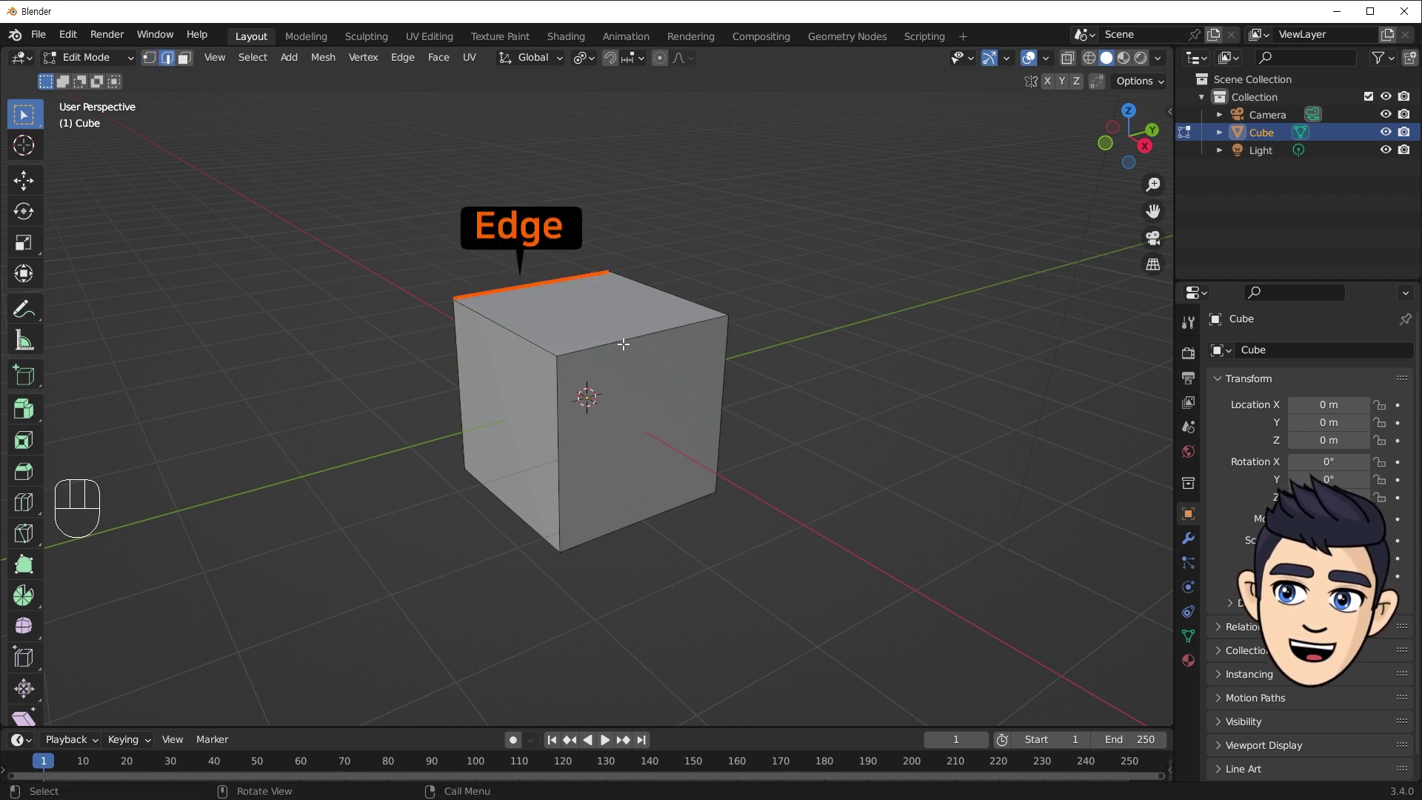
click(625, 342)
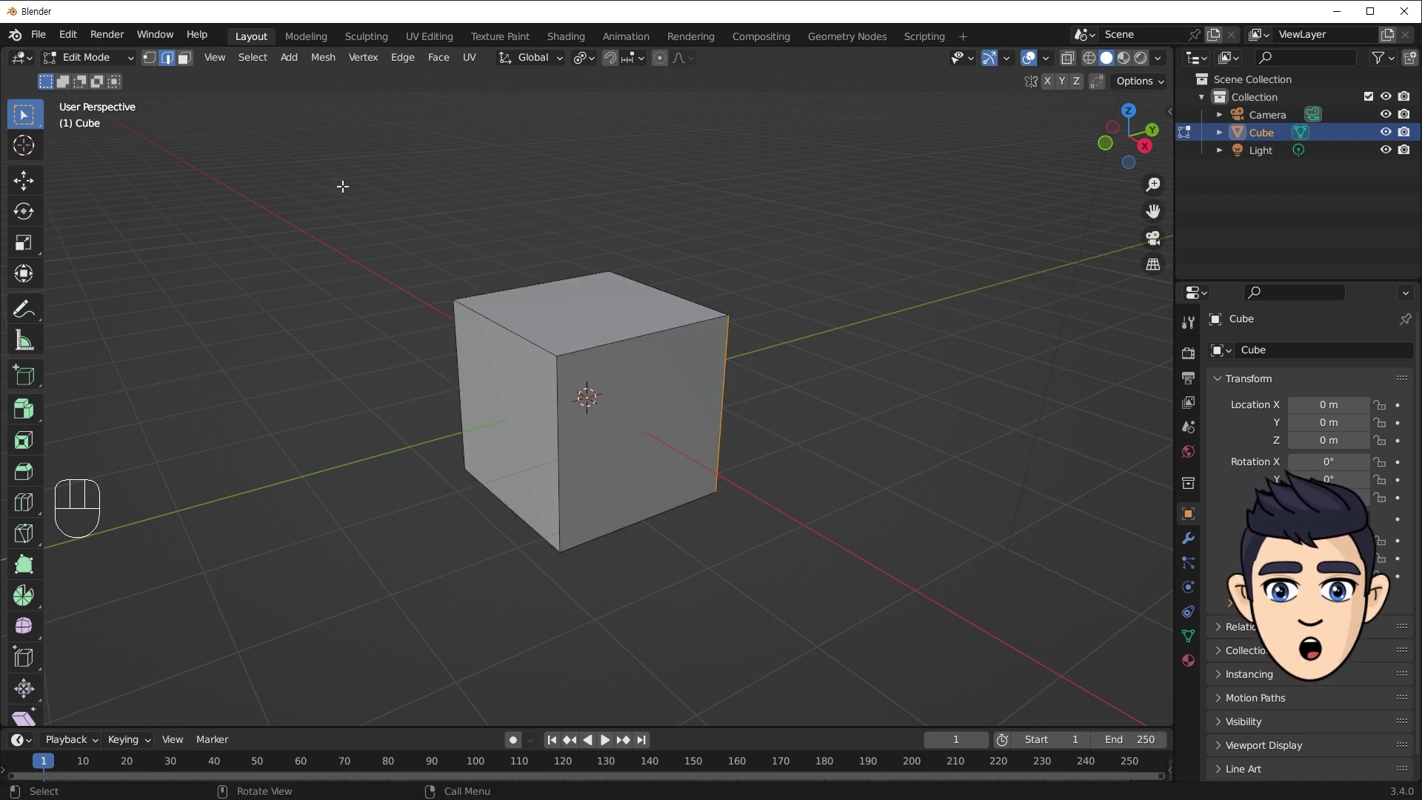
Switch to face selection and select the cube's top face.
click(193, 62)
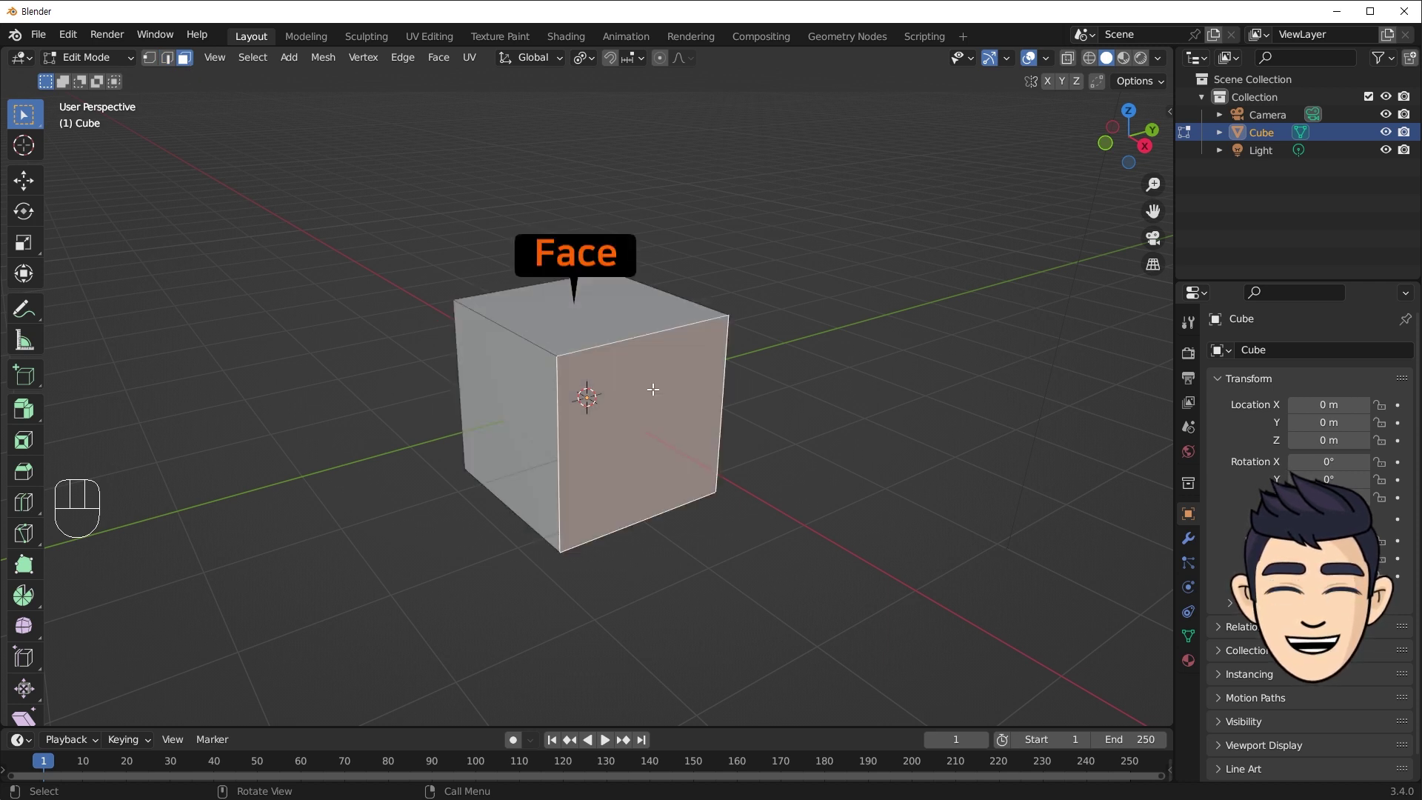
click(409, 241)
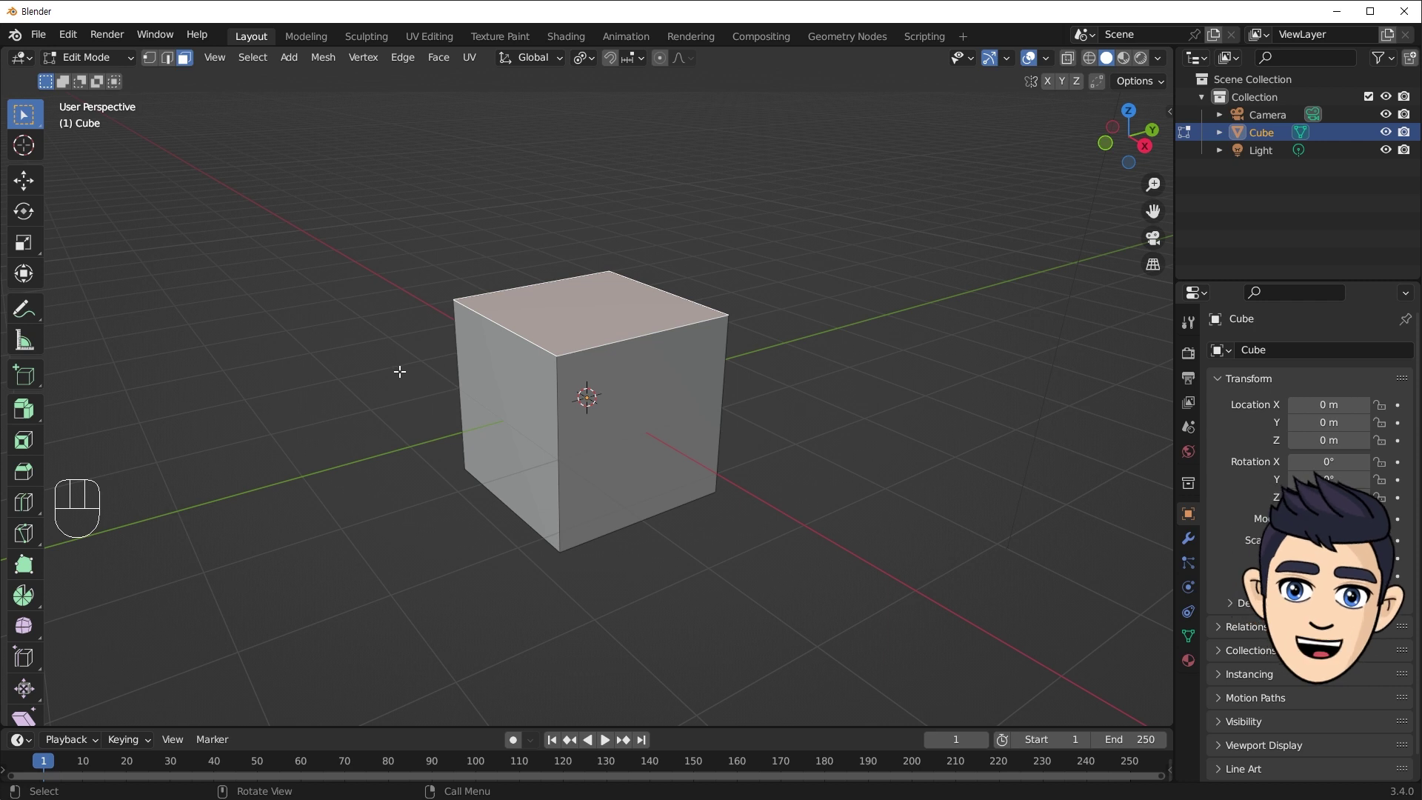
Cycle vertex, edge and face selection with keys 1, 2, 3, ending on vertices.
key(1)
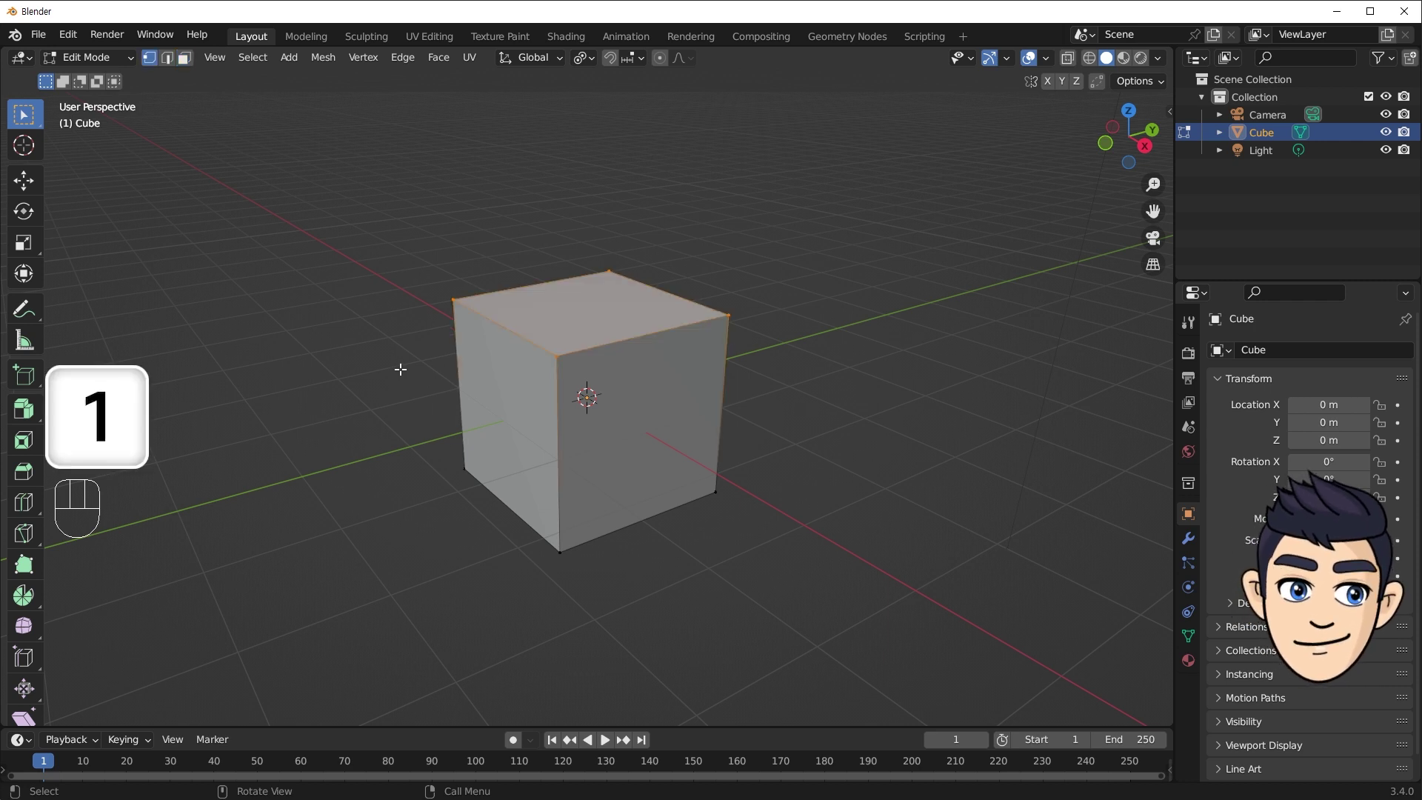
key(2)
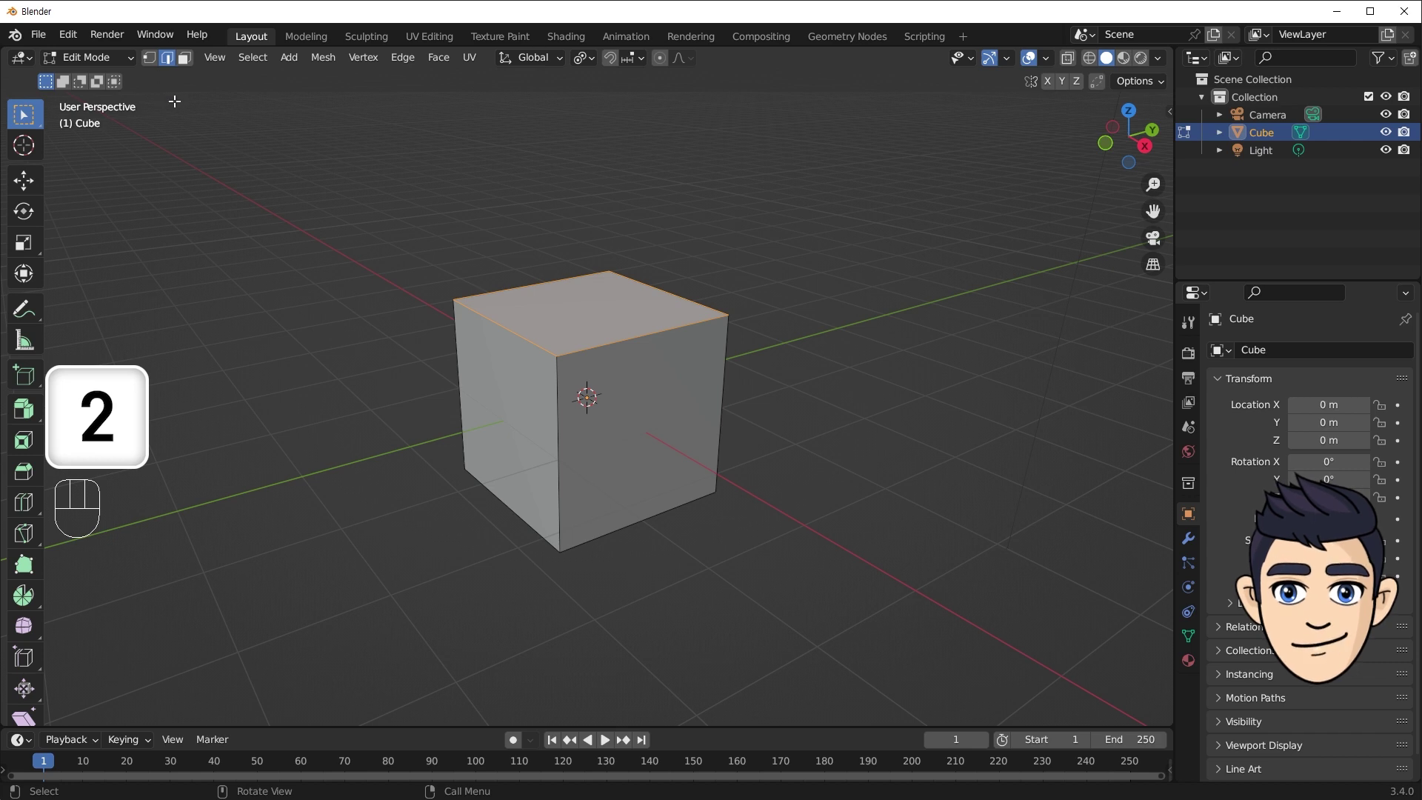
key(3)
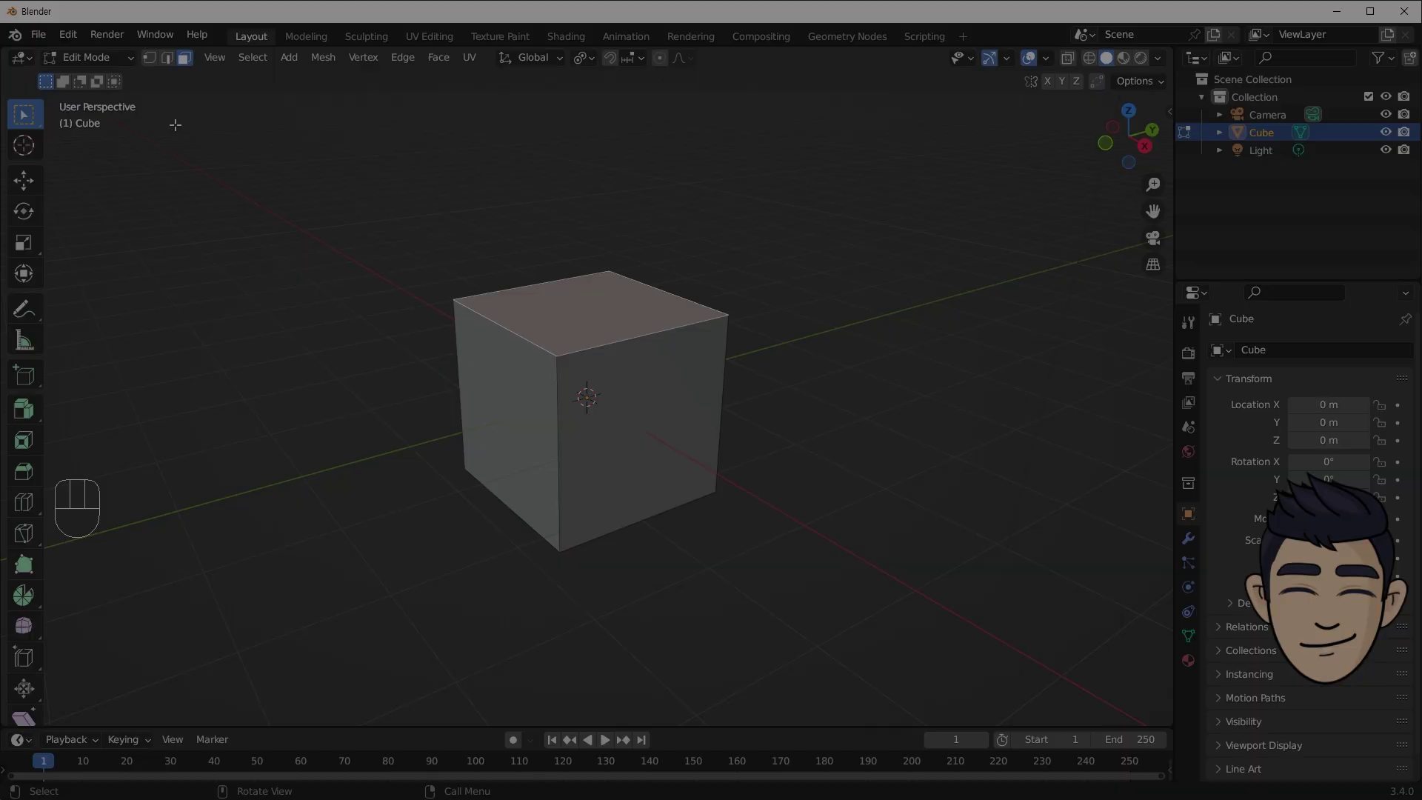
key(1)
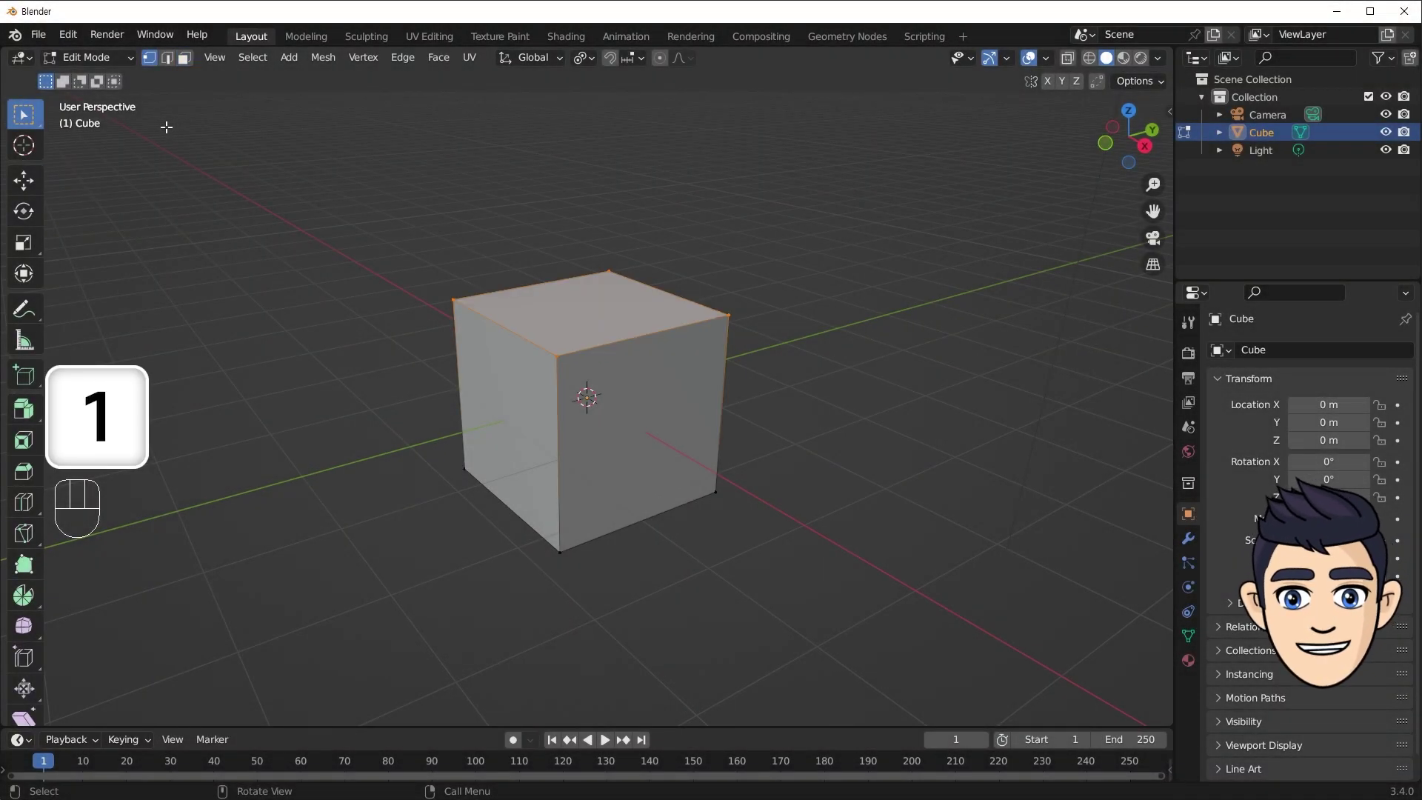
Select the top-left corner vertex, try a move, box-select and return to edge selection.
click(467, 311)
key(g)
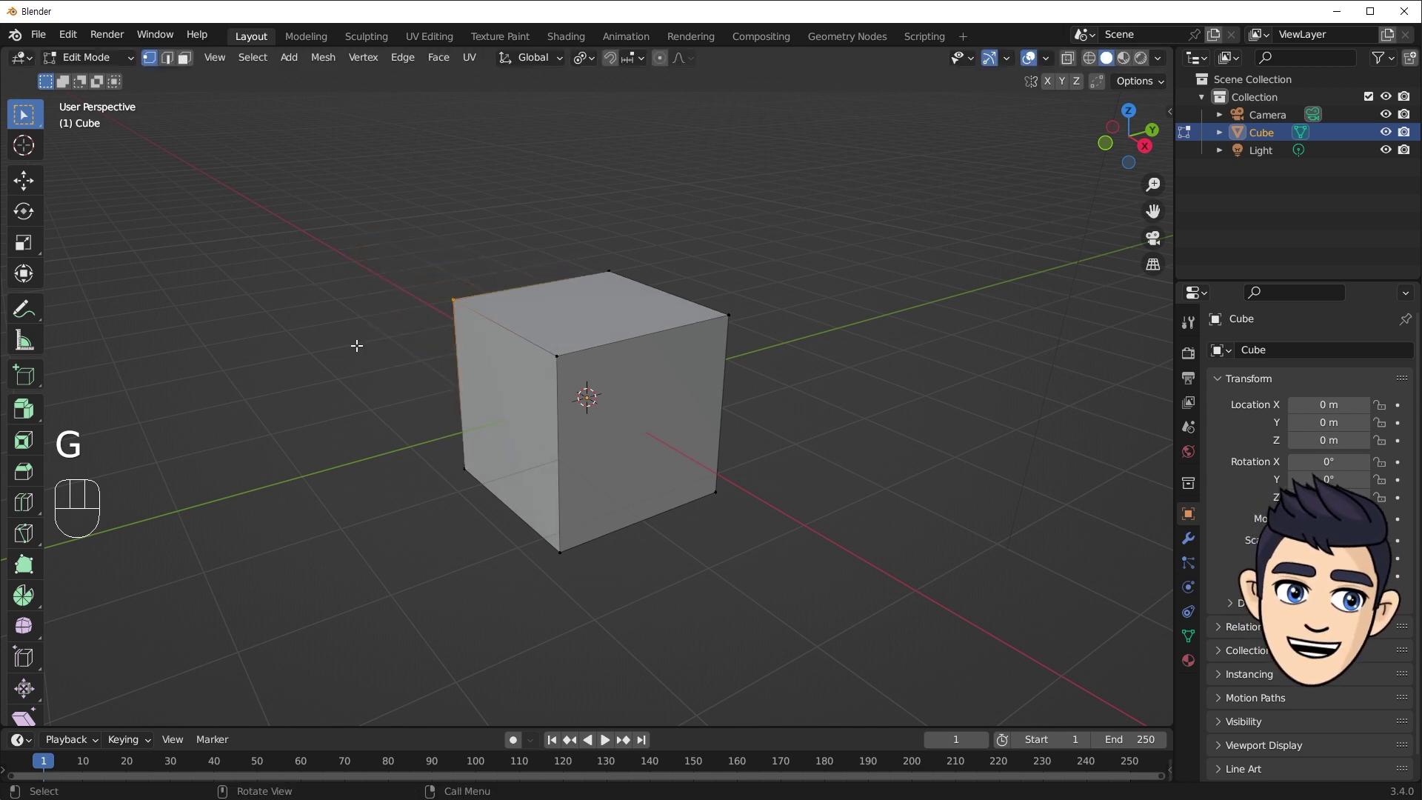
drag(382, 219, 626, 317)
key(g)
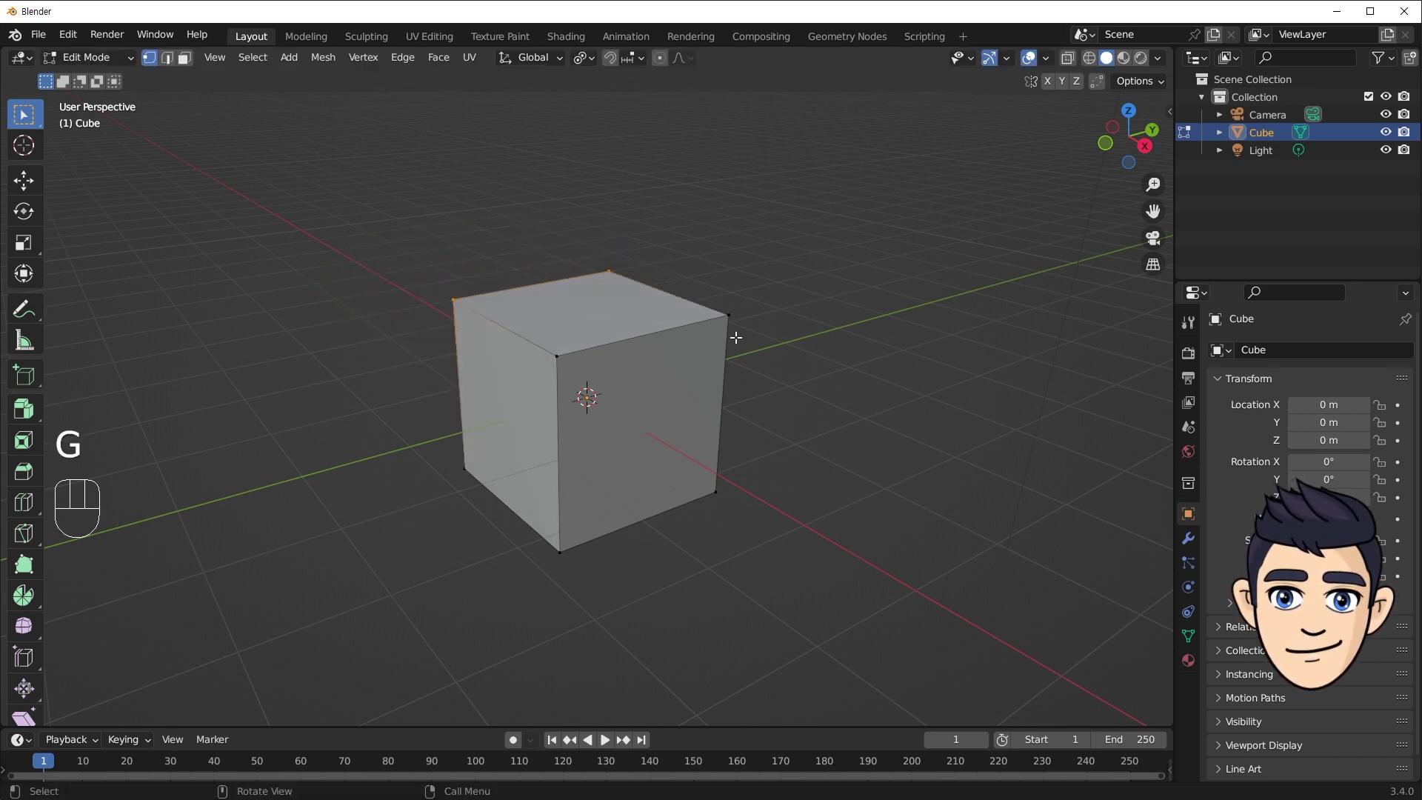
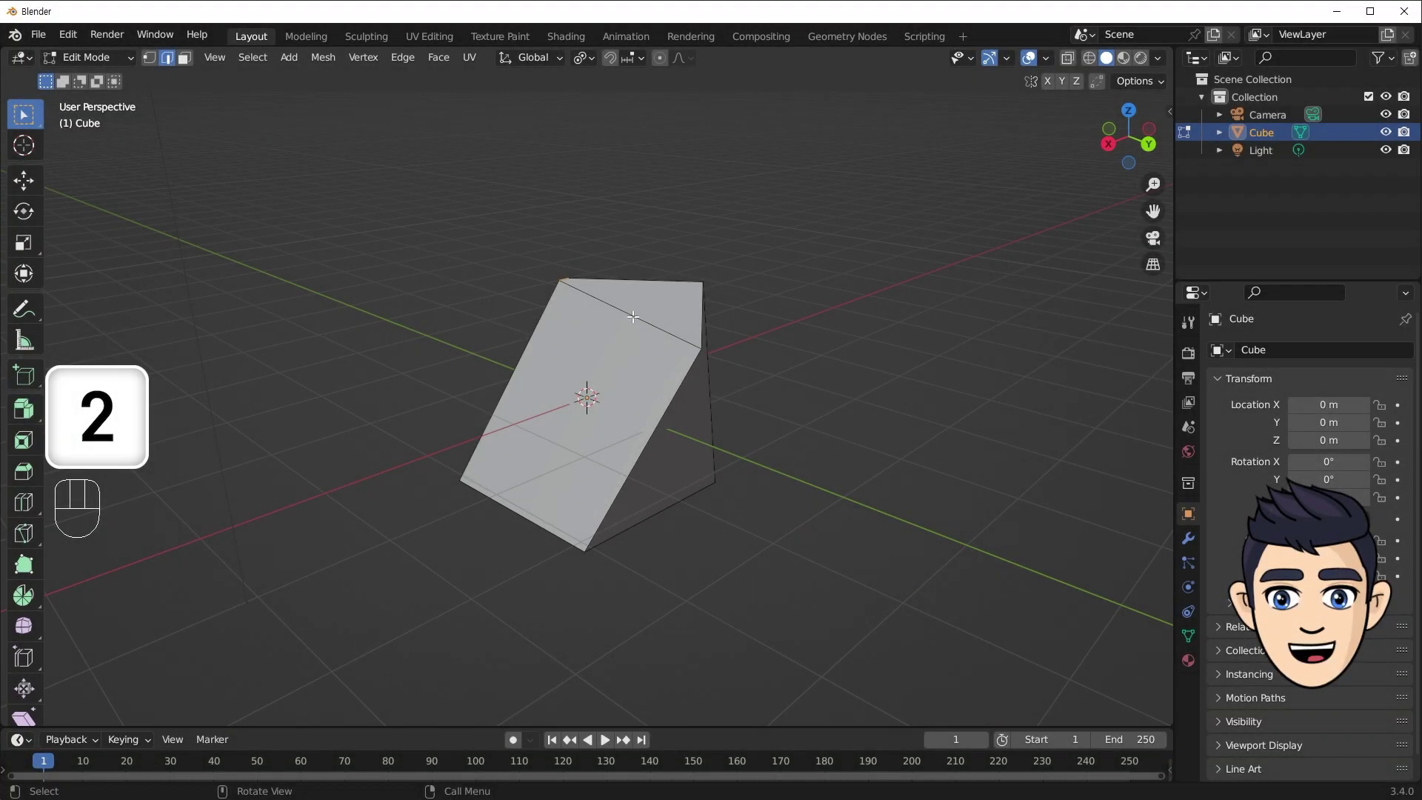
Try moving and scaling the top face, then undo to restore the plain cube.
key(g)
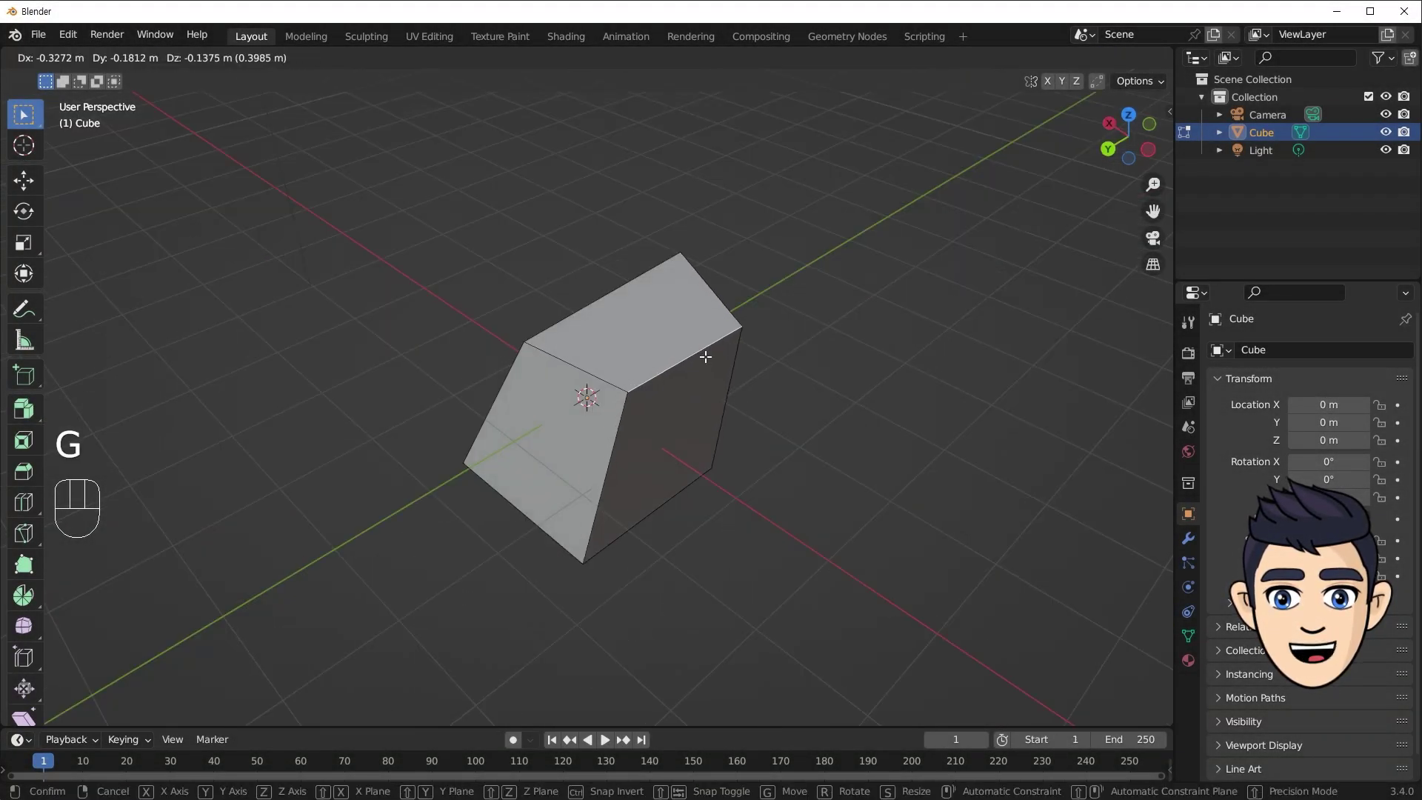
key(r)
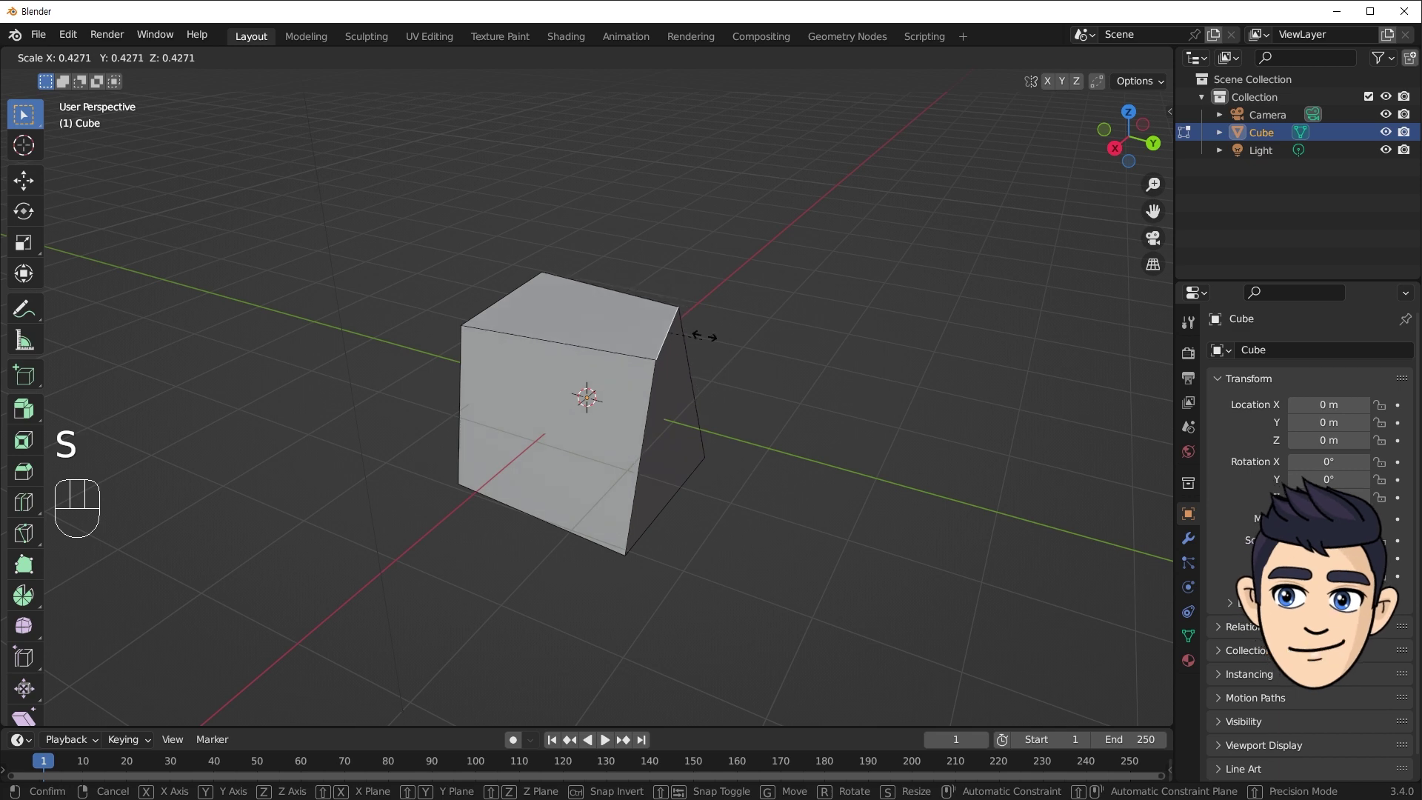
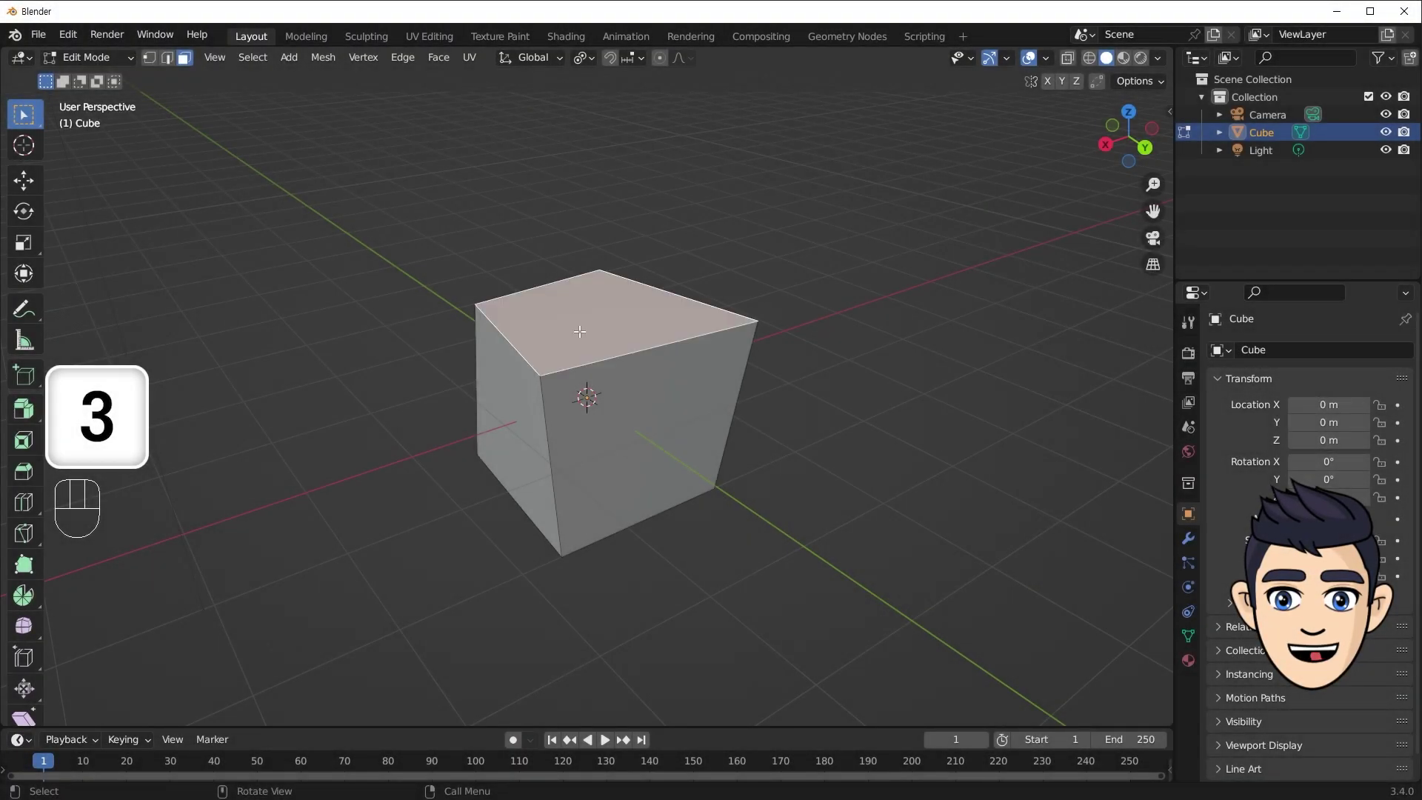
key(g)
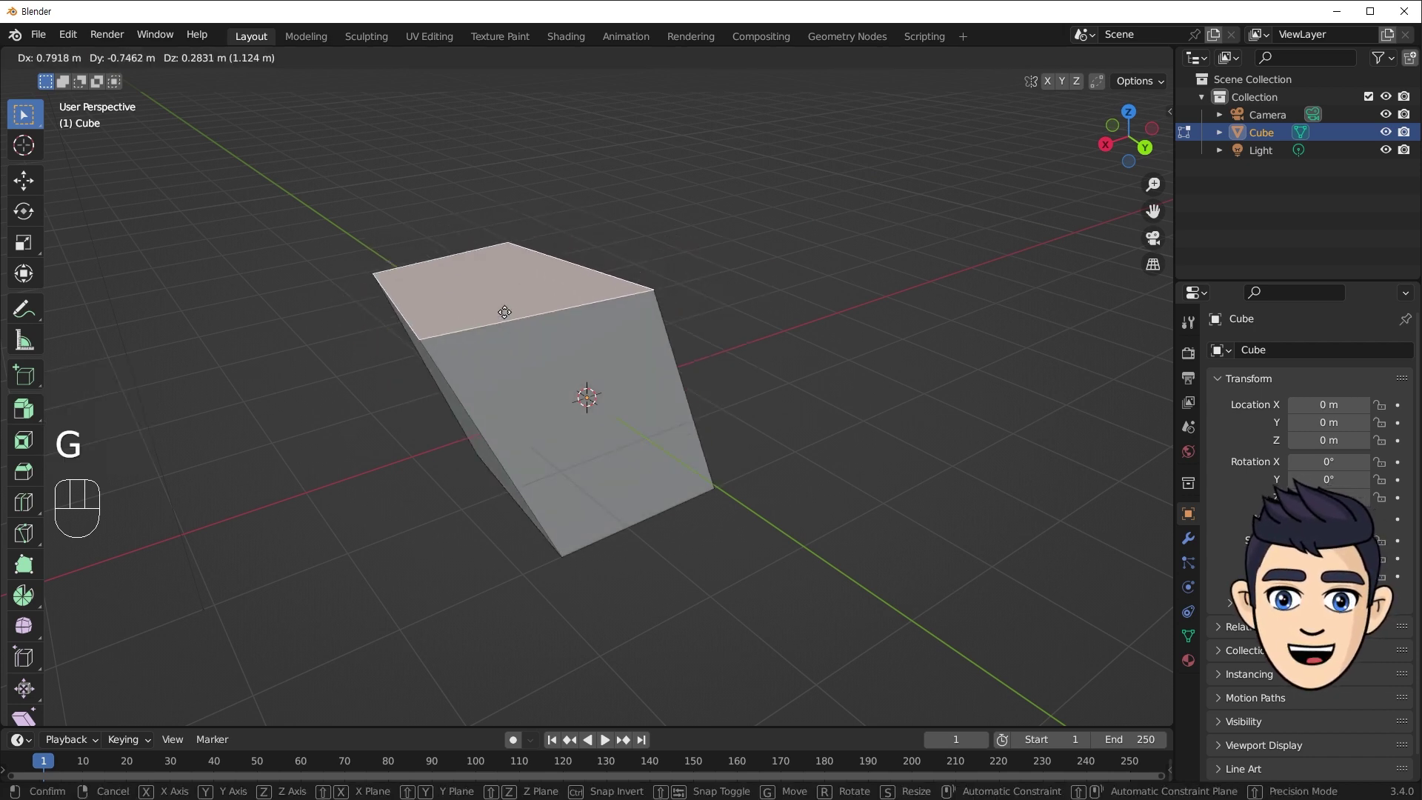
key(r)
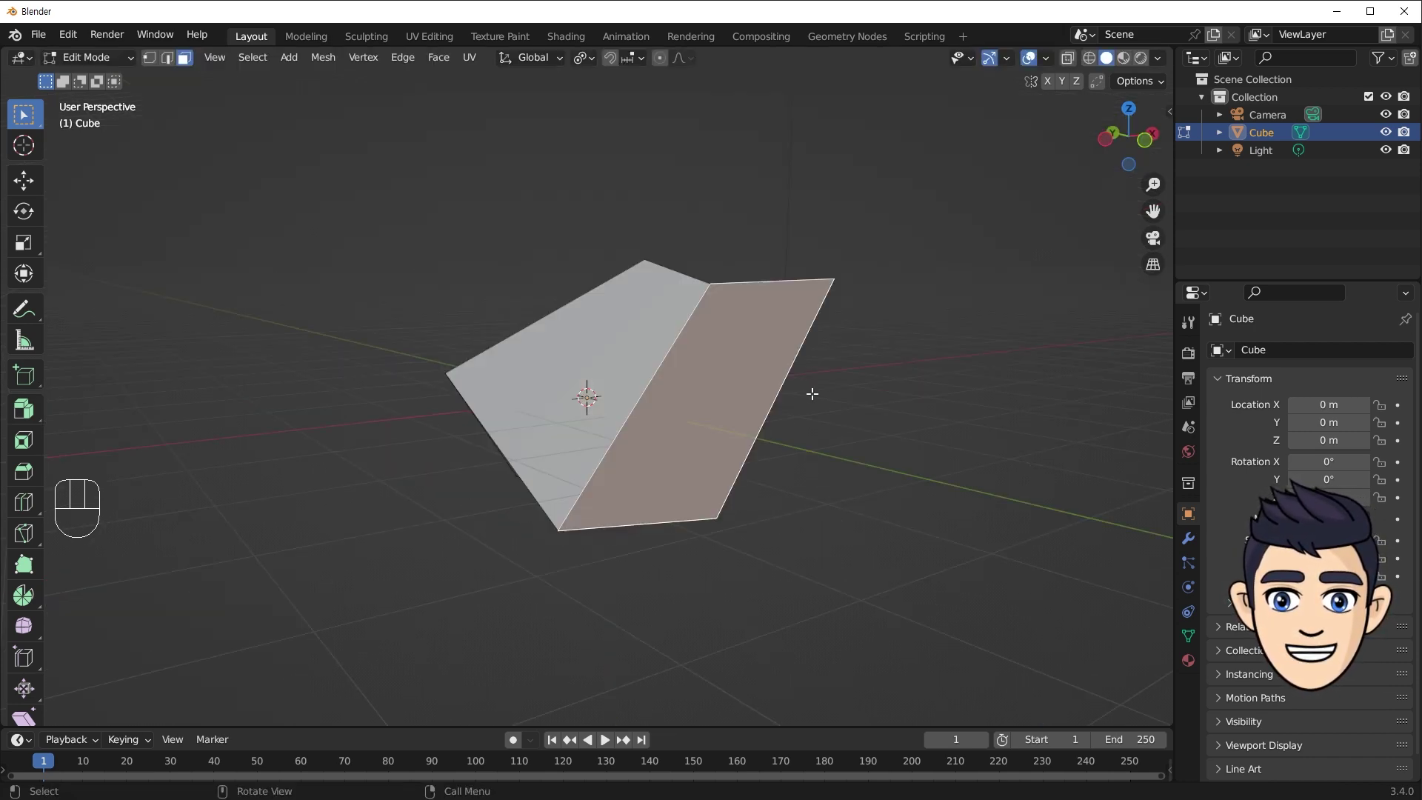
key(s)
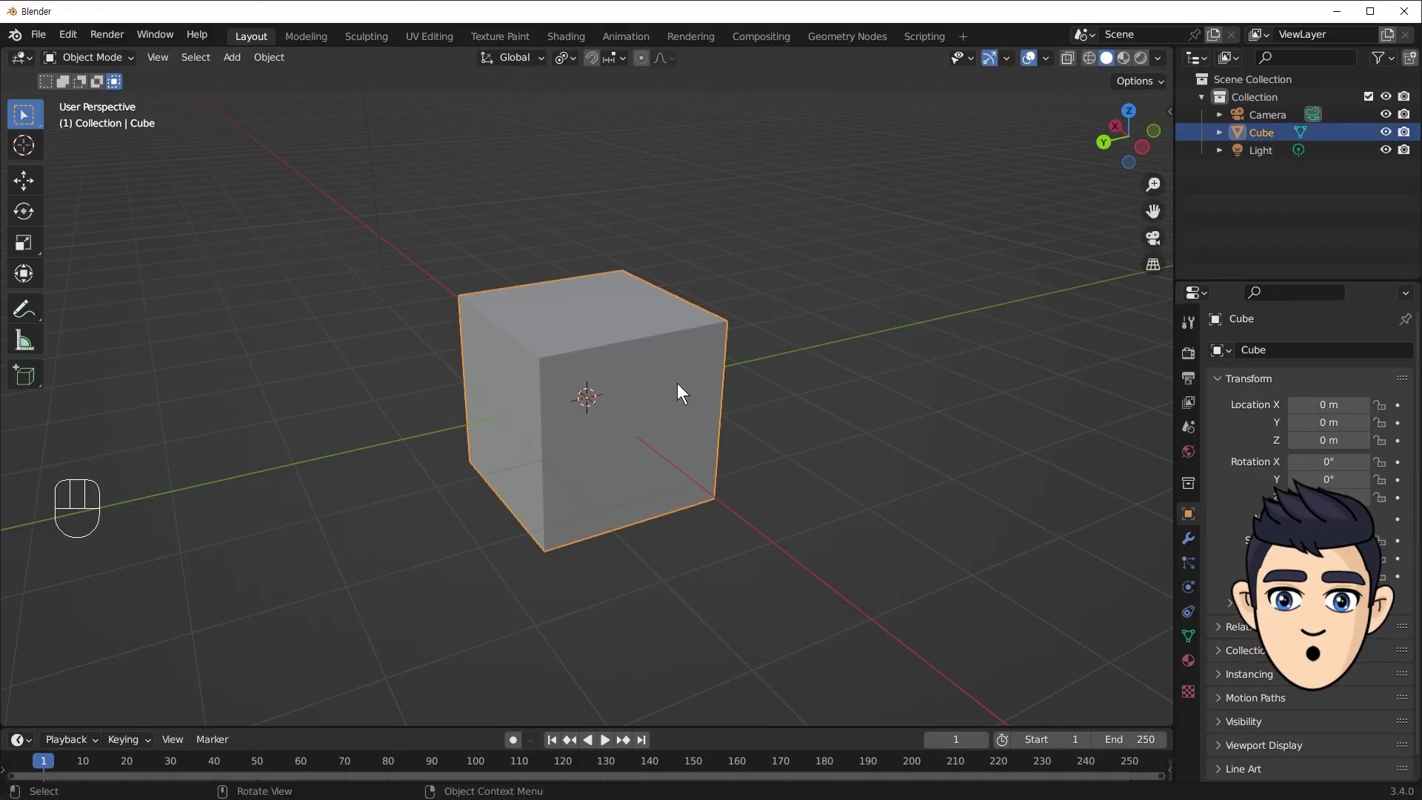
Enter Edit Mode and select cube corners singly, in groups, then all vertices at once.
key(Tab)
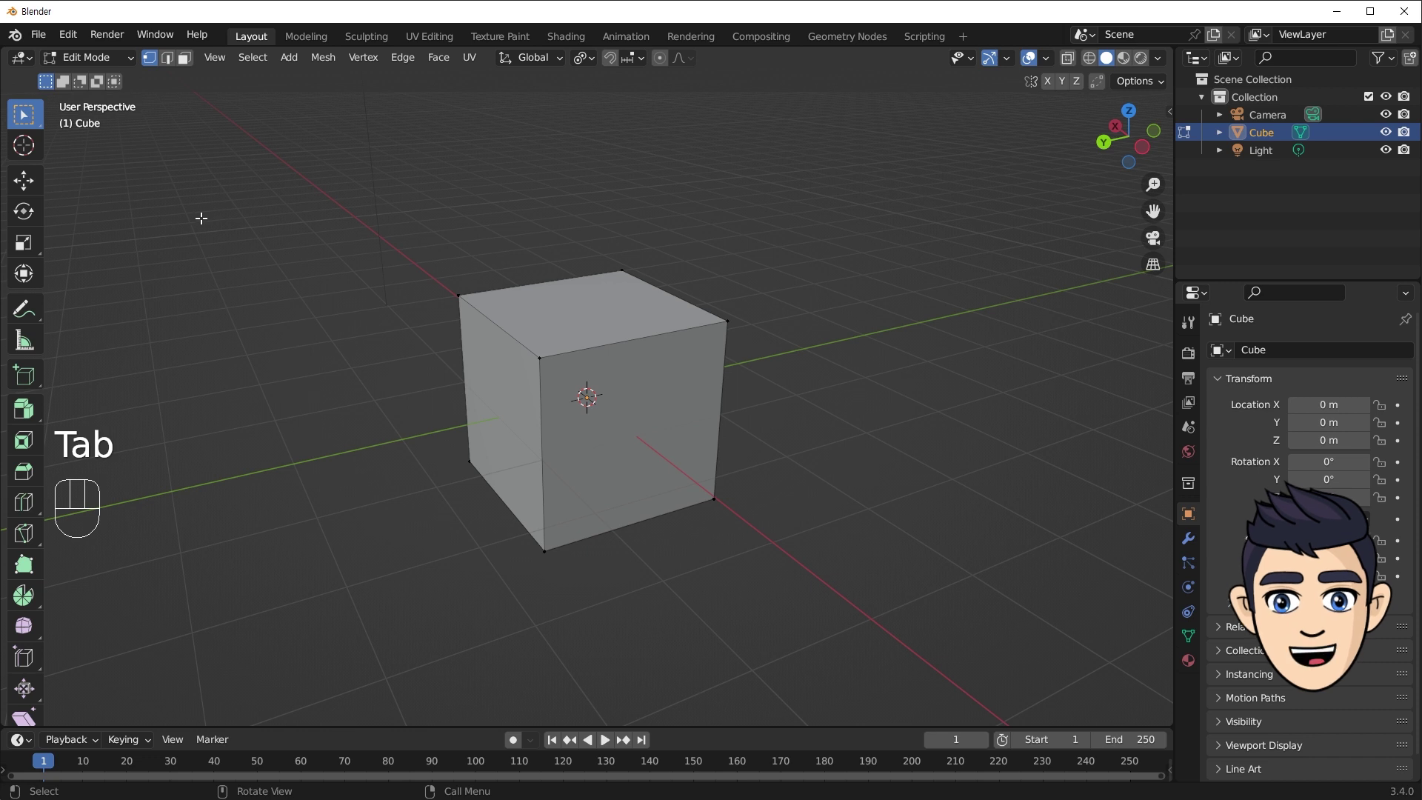
click(464, 298)
drag(547, 345, 514, 392)
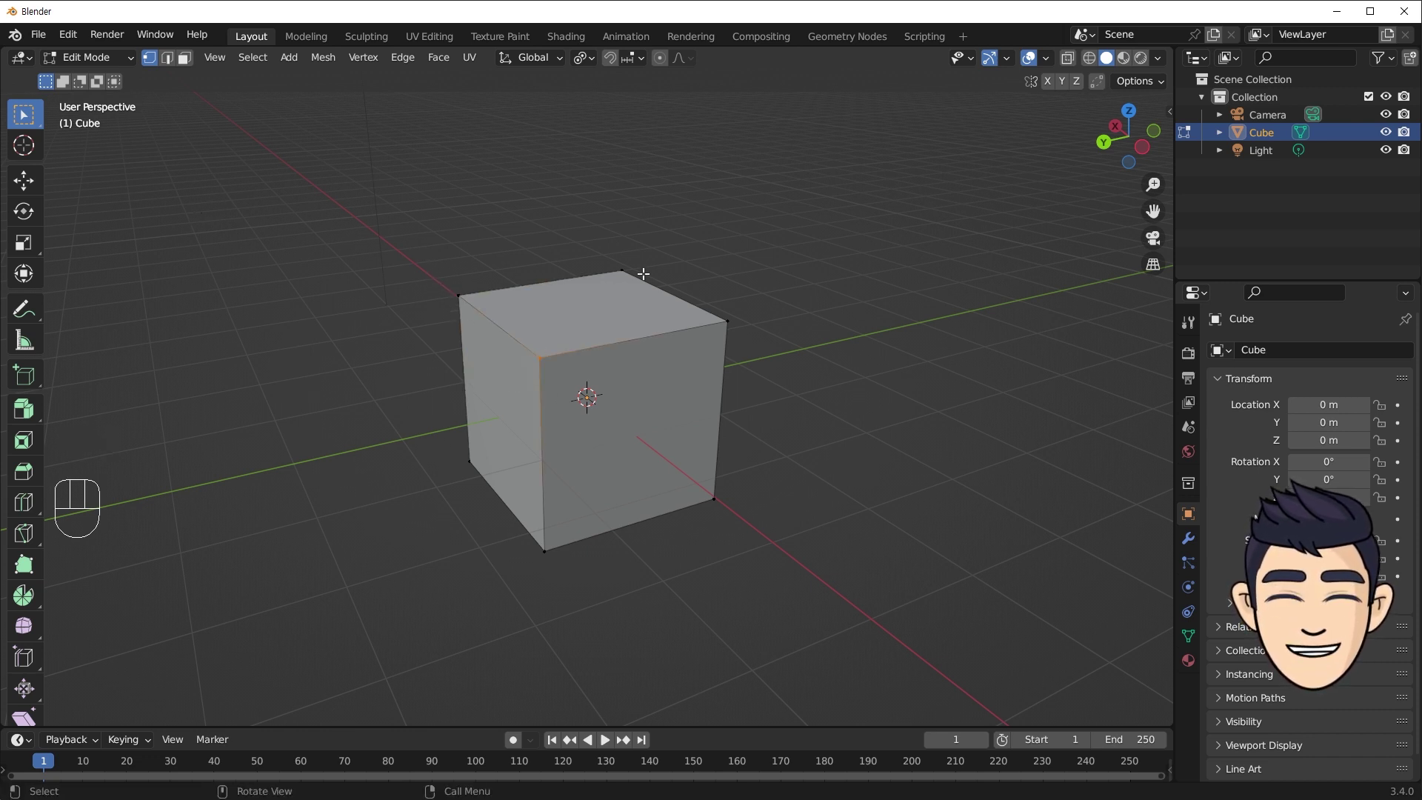
click(587, 306)
click(668, 360)
drag(791, 223, 376, 629)
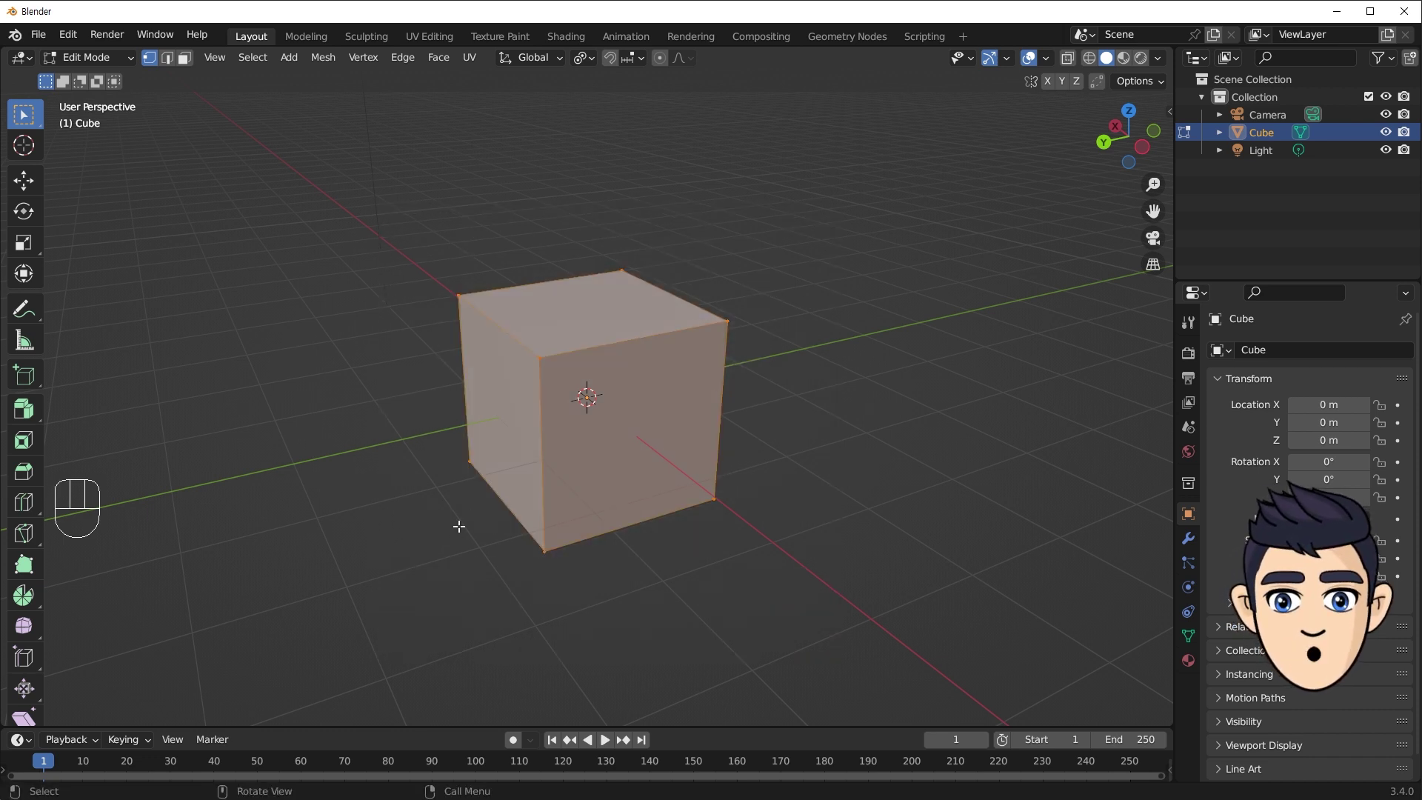
Orbit to a side view, select the hidden bottom corners, then clear the selection.
drag(466, 474, 685, 447)
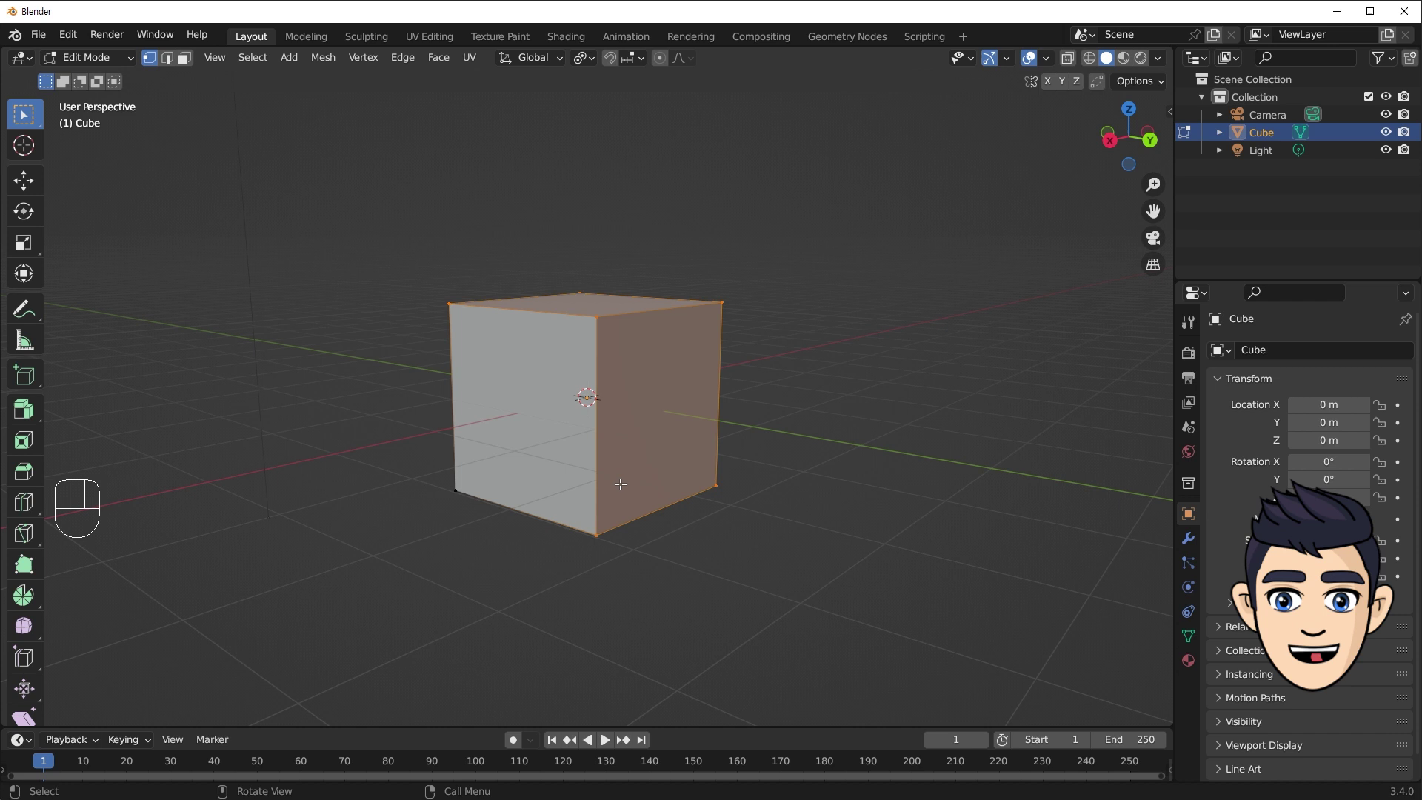
drag(420, 492, 373, 488)
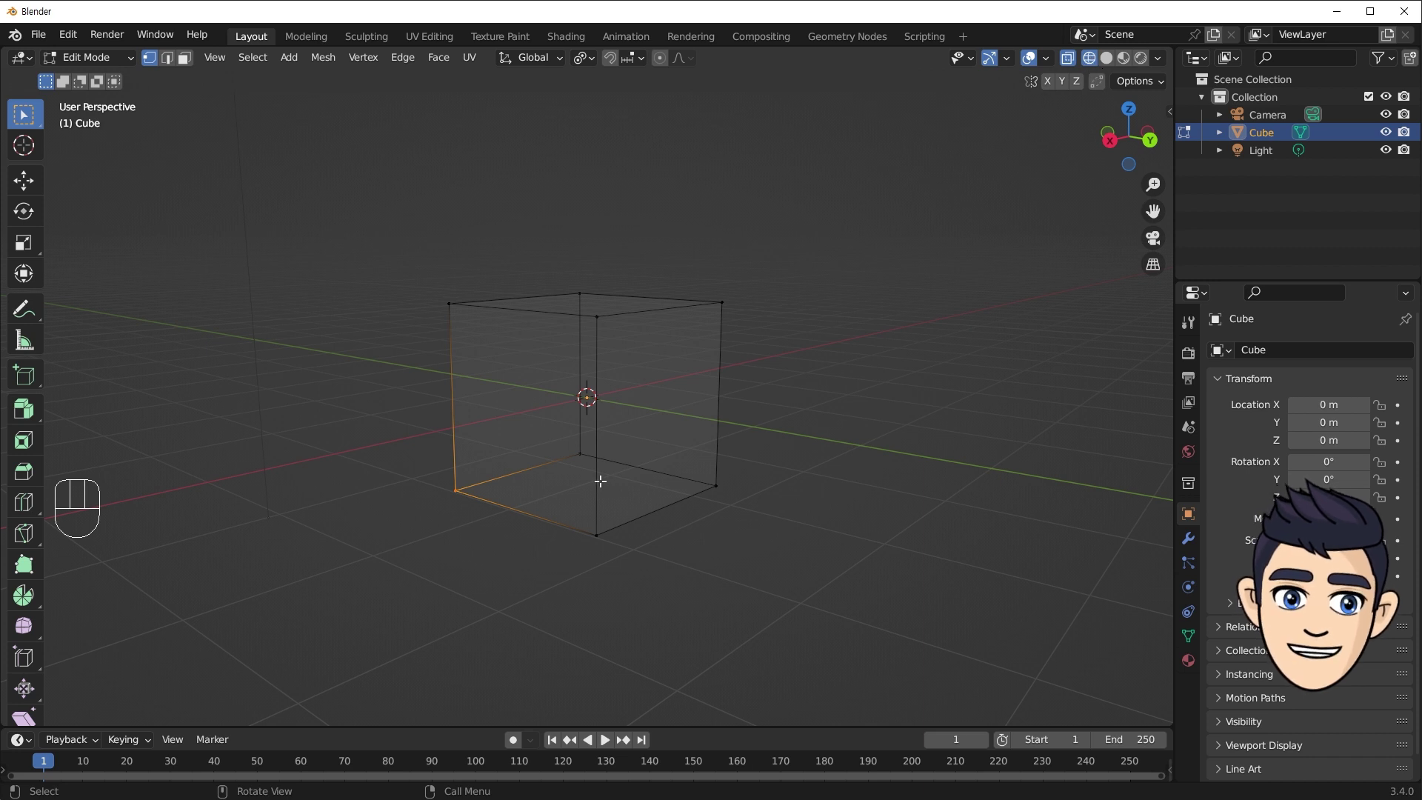
drag(705, 264, 415, 615)
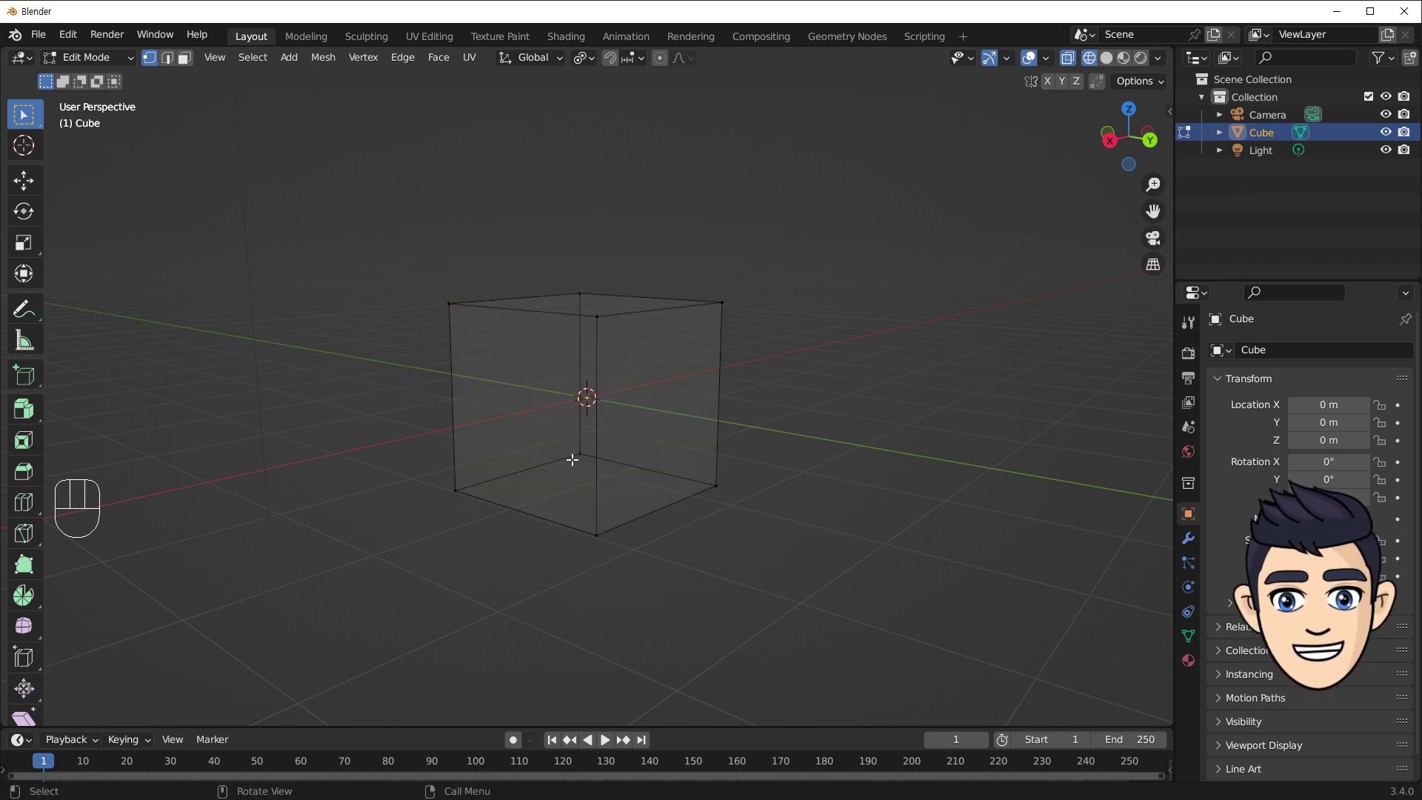
drag(597, 432, 465, 499)
drag(465, 499, 594, 514)
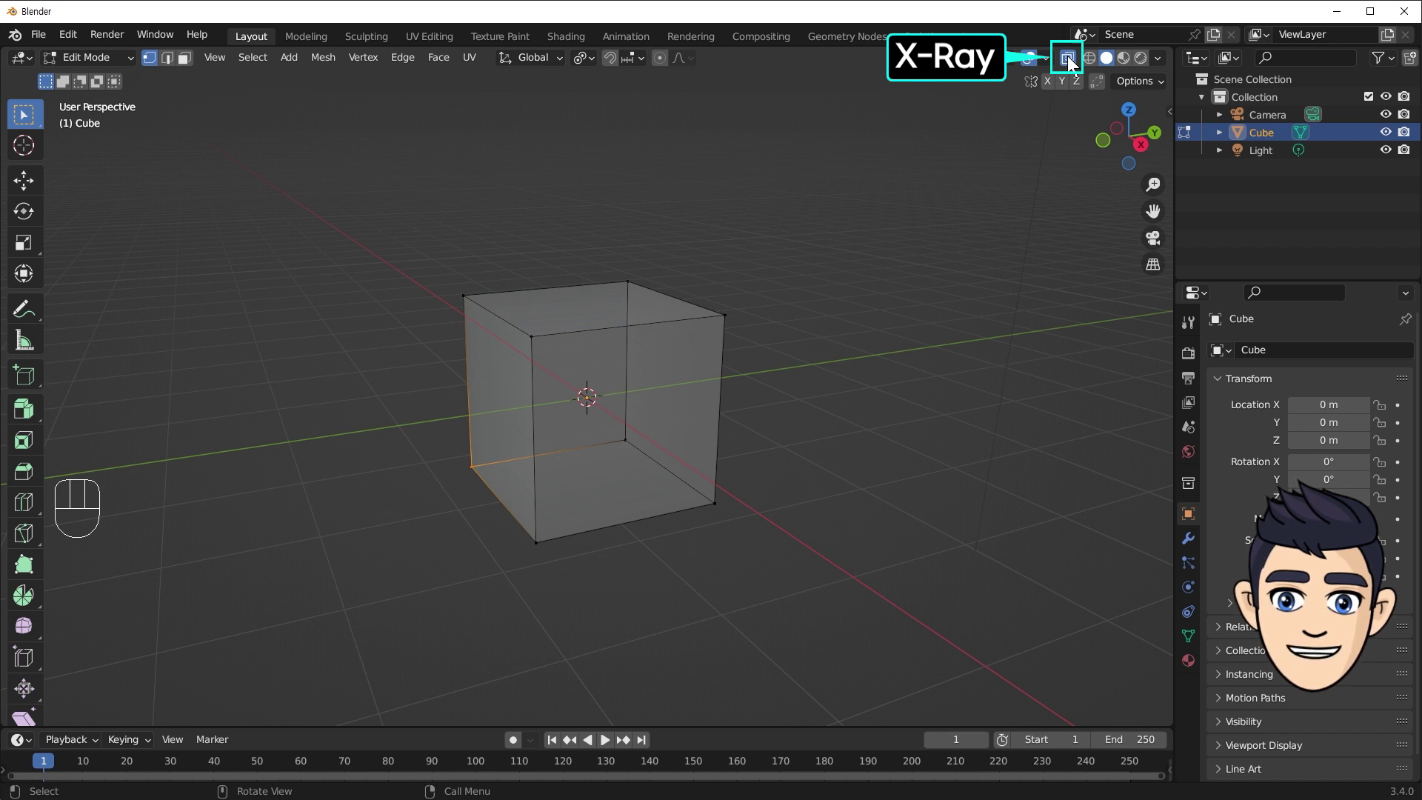
drag(621, 438, 609, 423)
drag(734, 408, 532, 414)
key(alt+z)
key(alt+z)
key(alt+z)
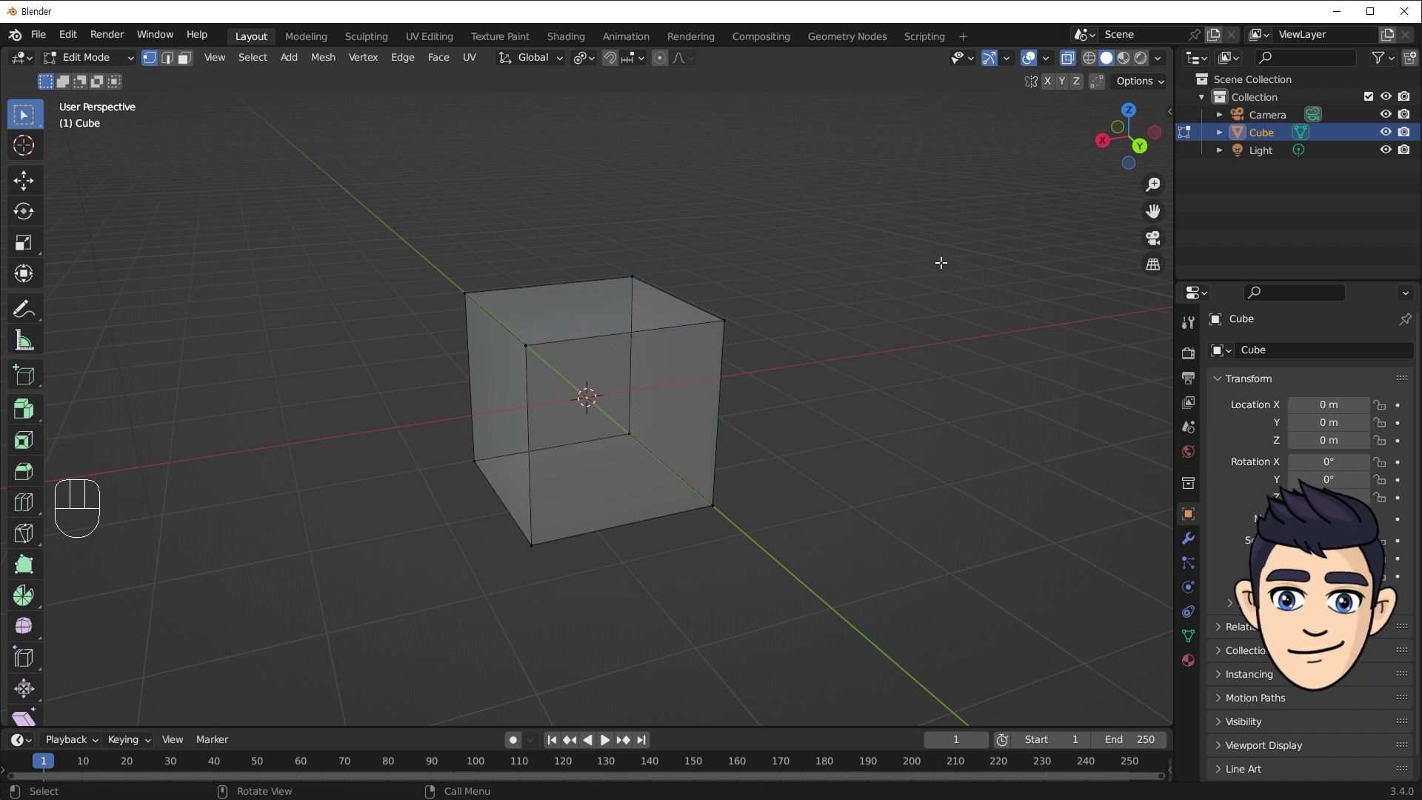
key(a)
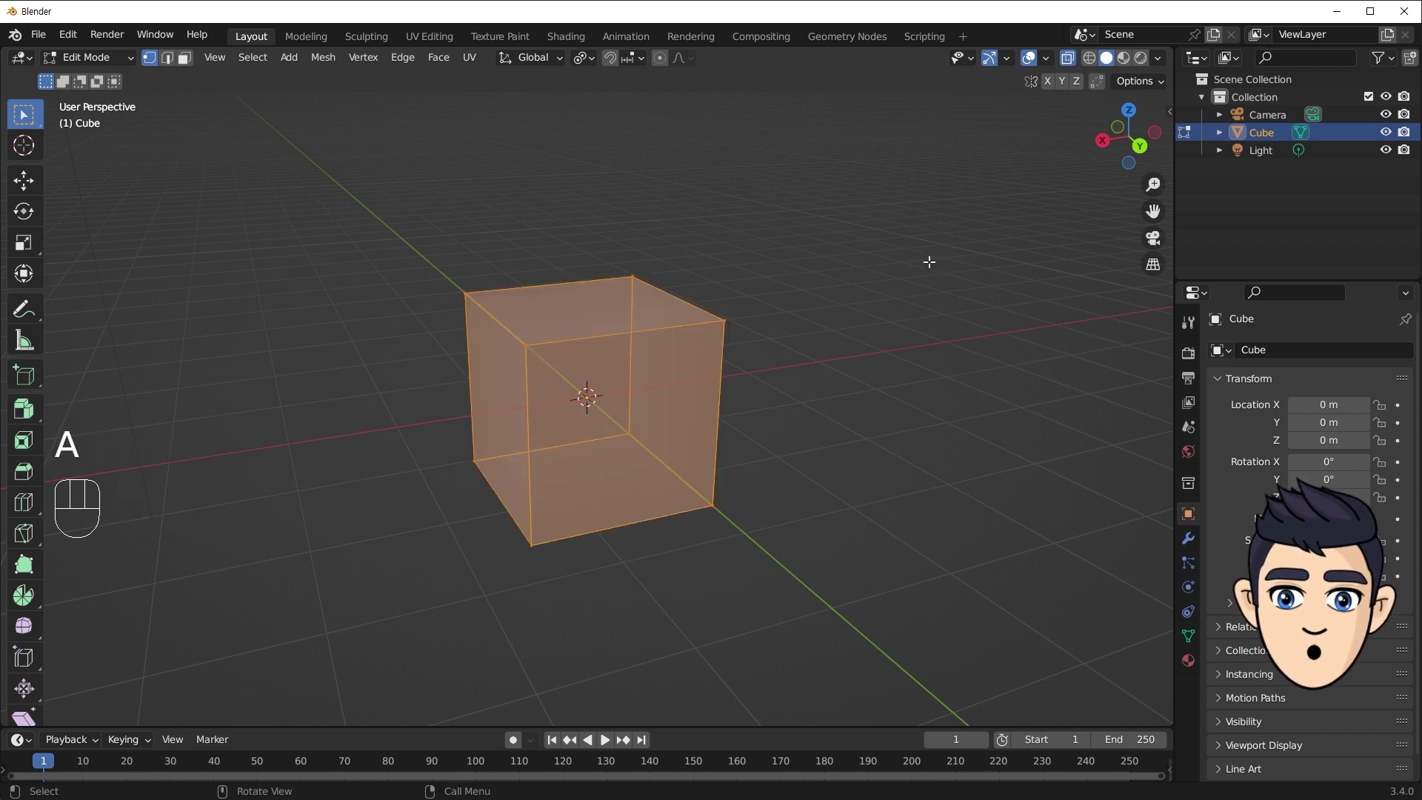
key(s)
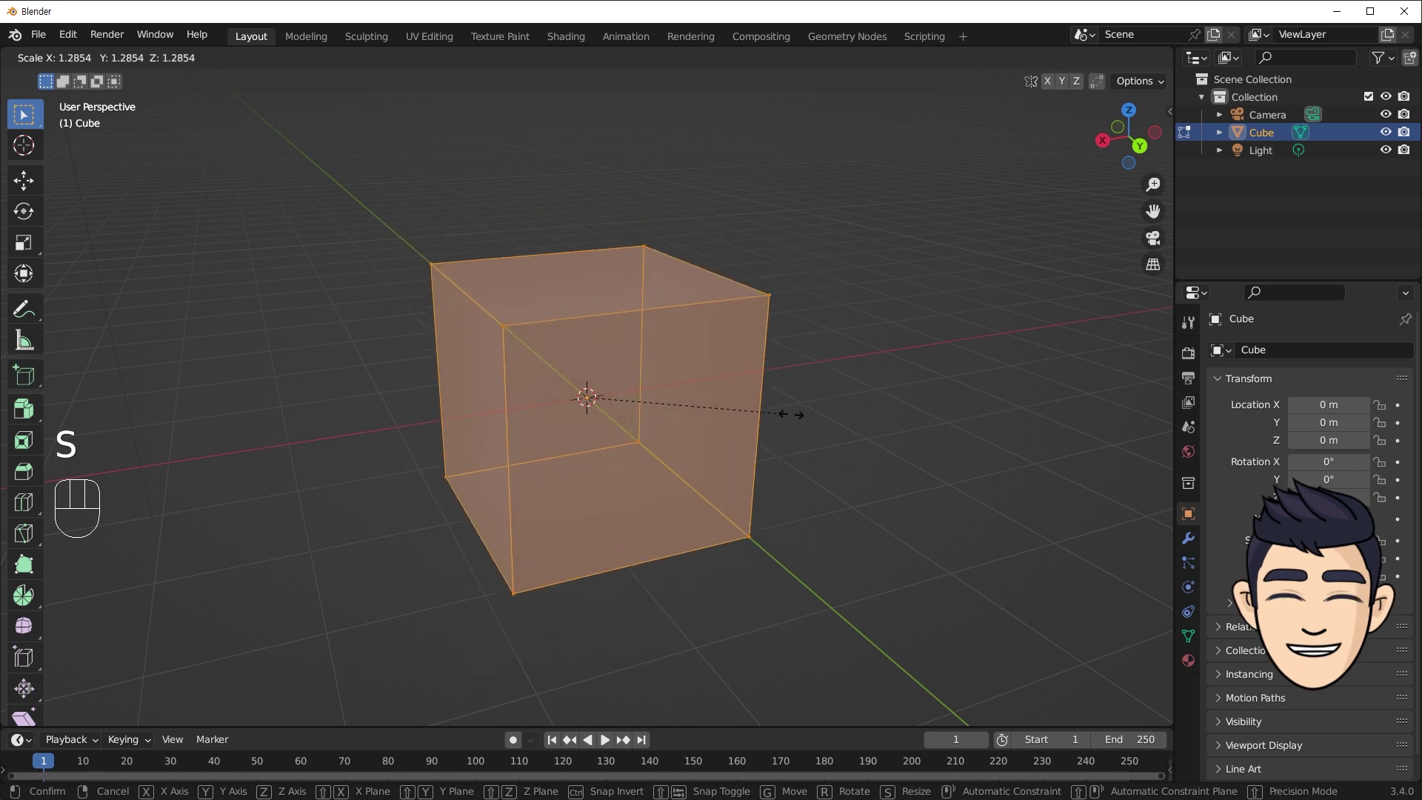
key(r)
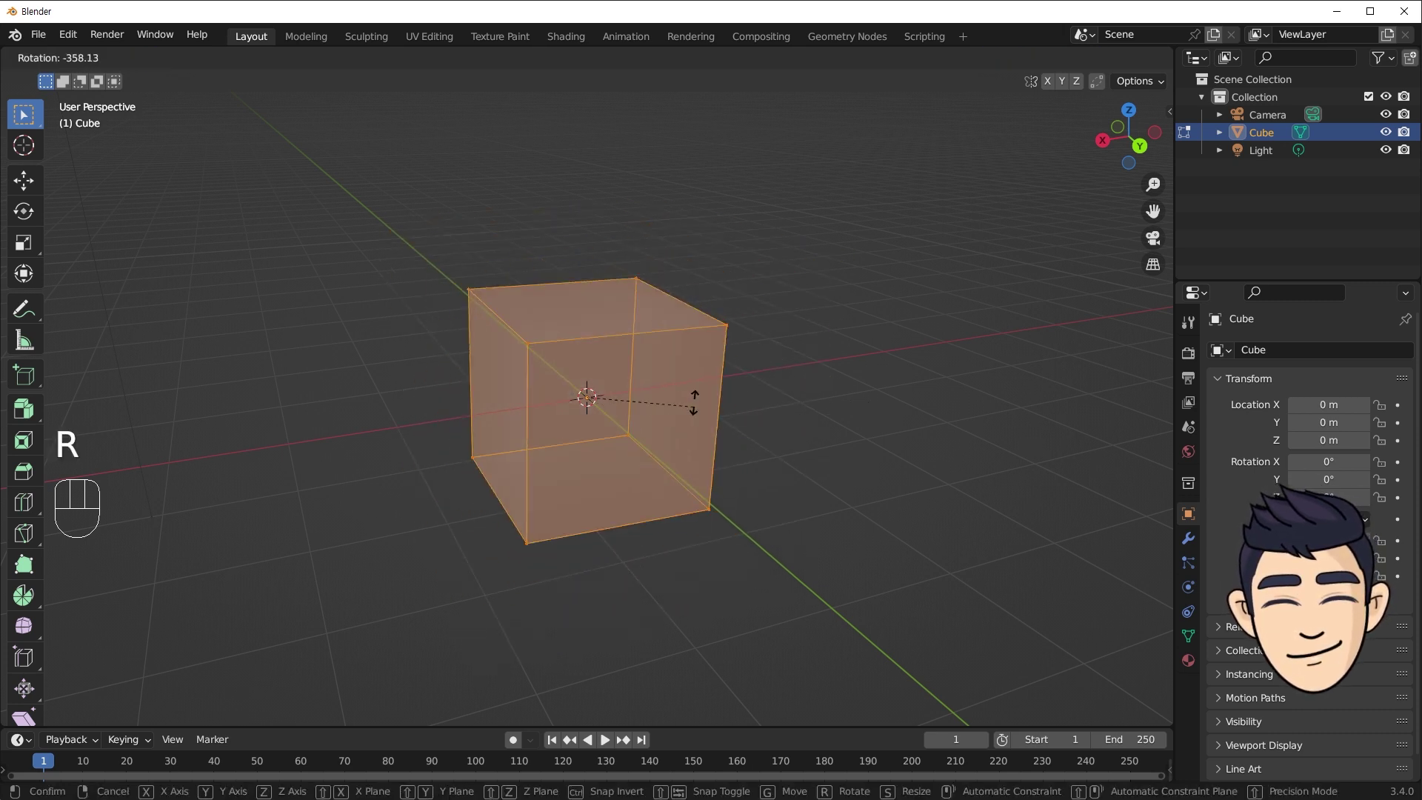
drag(288, 201, 173, 68)
click(173, 63)
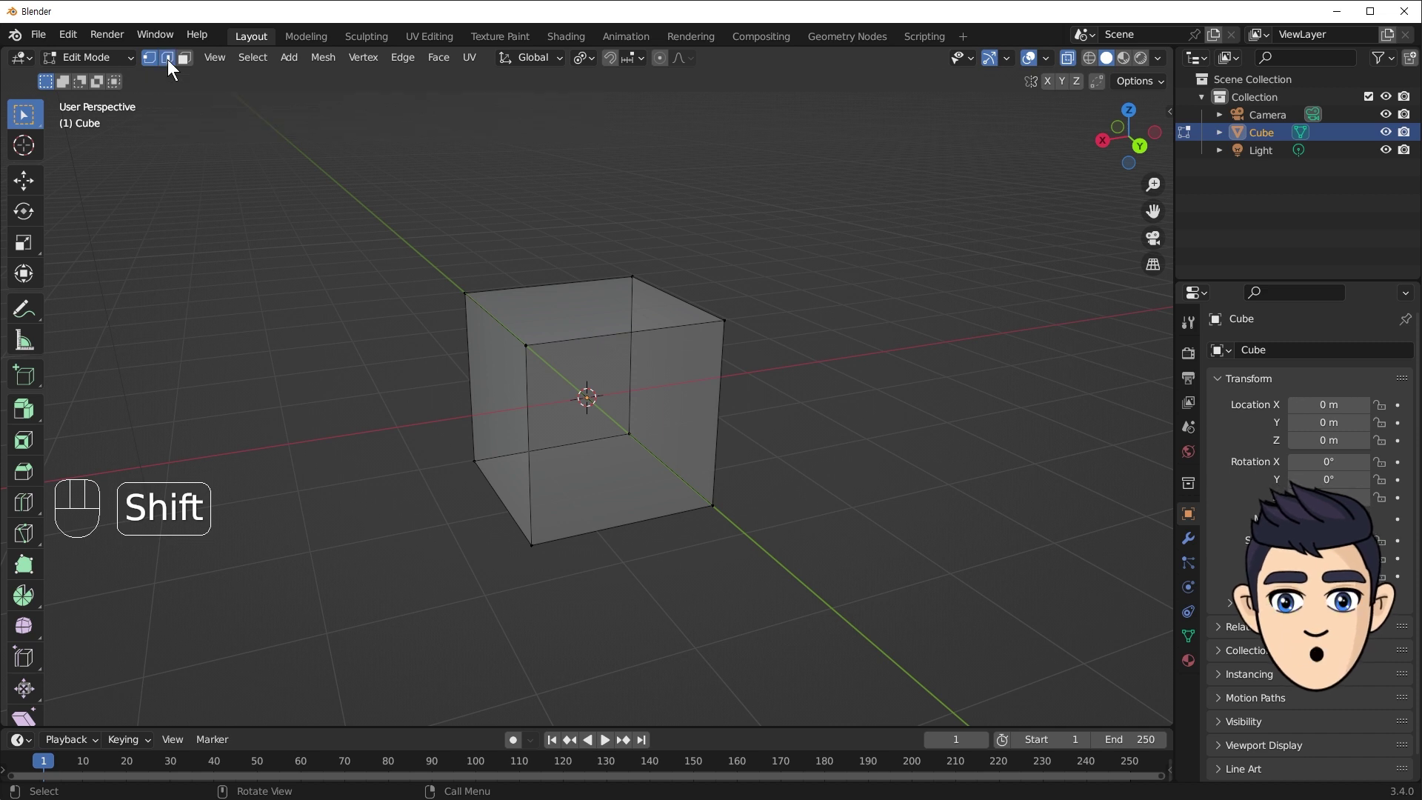
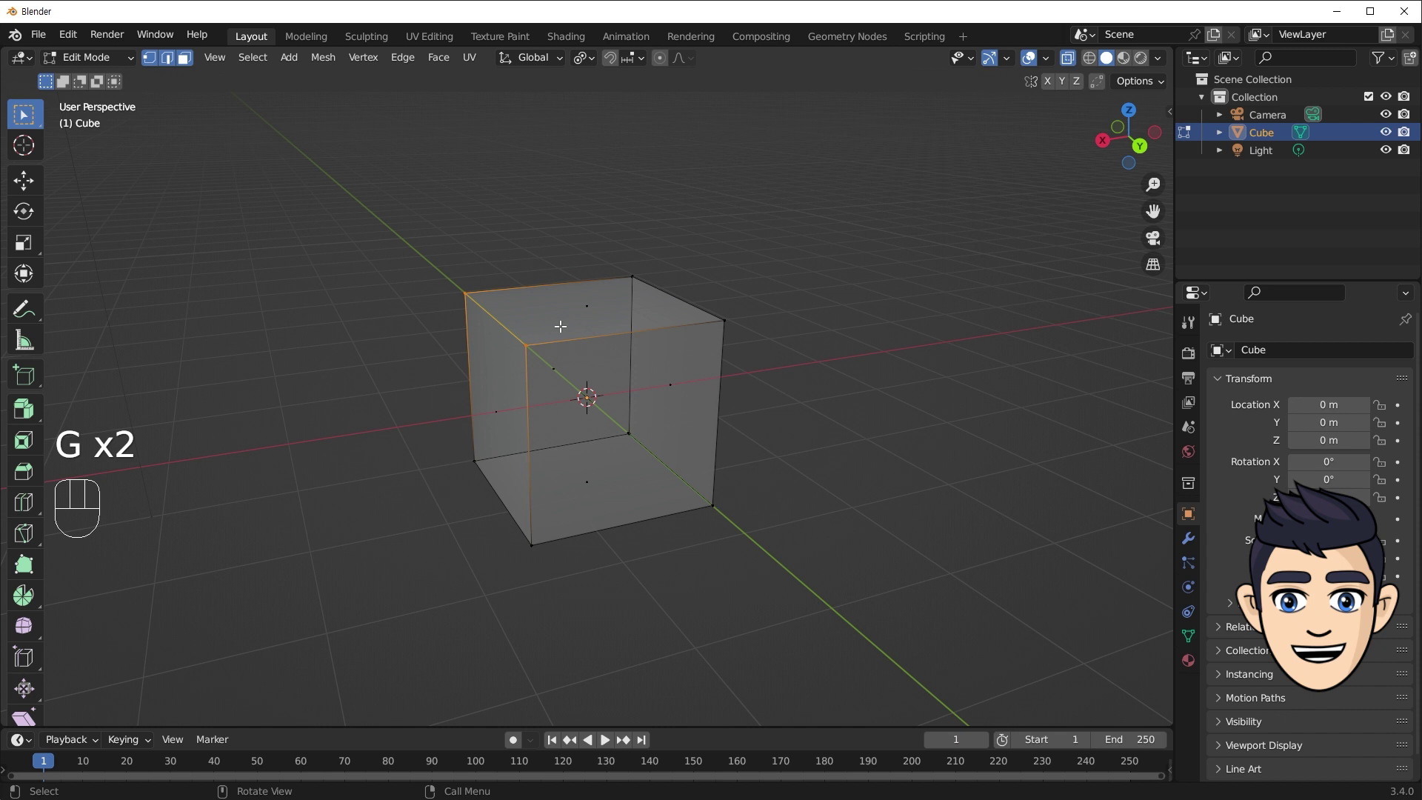
Select the top face with vertex, edge and face modes combined and start moving it.
click(582, 308)
key(g)
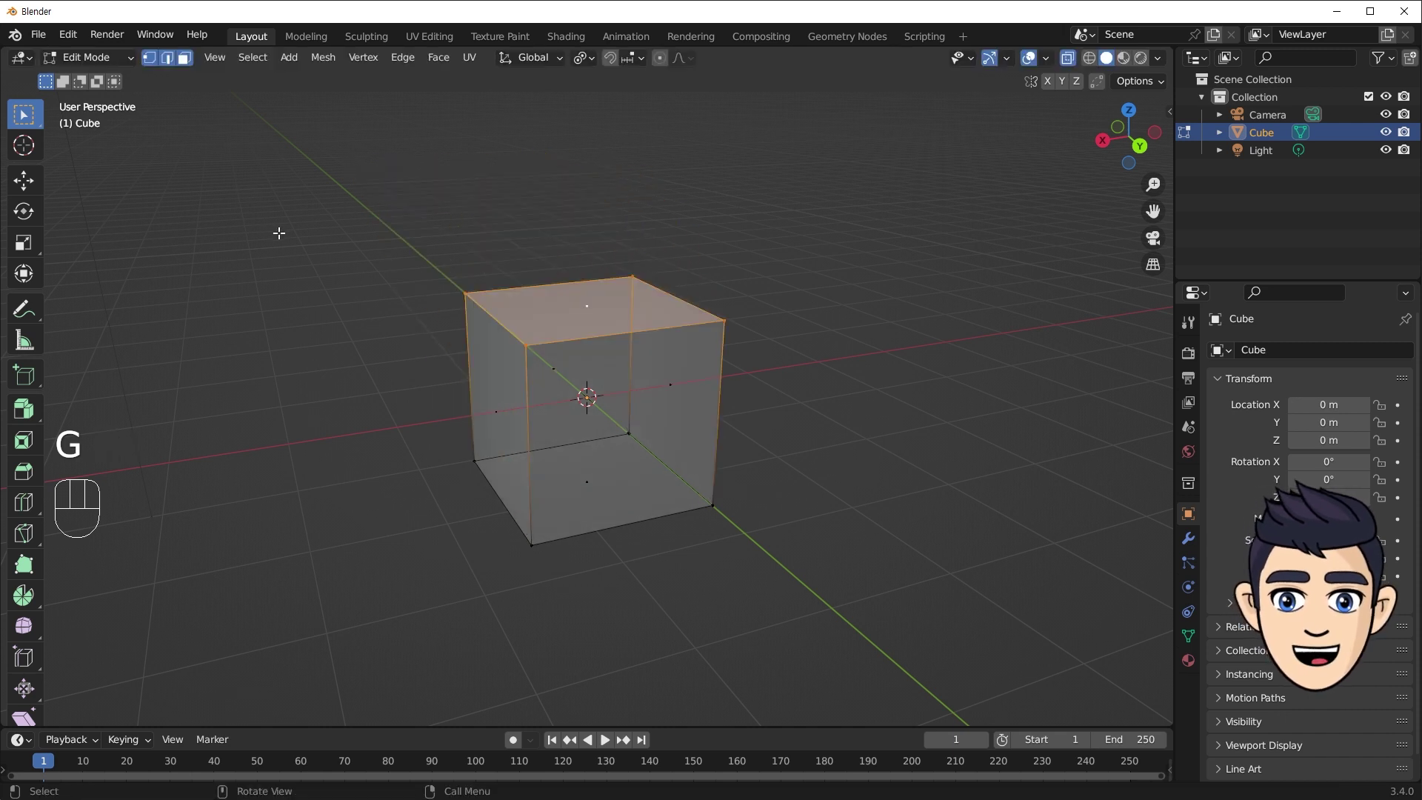
key(shift+1)
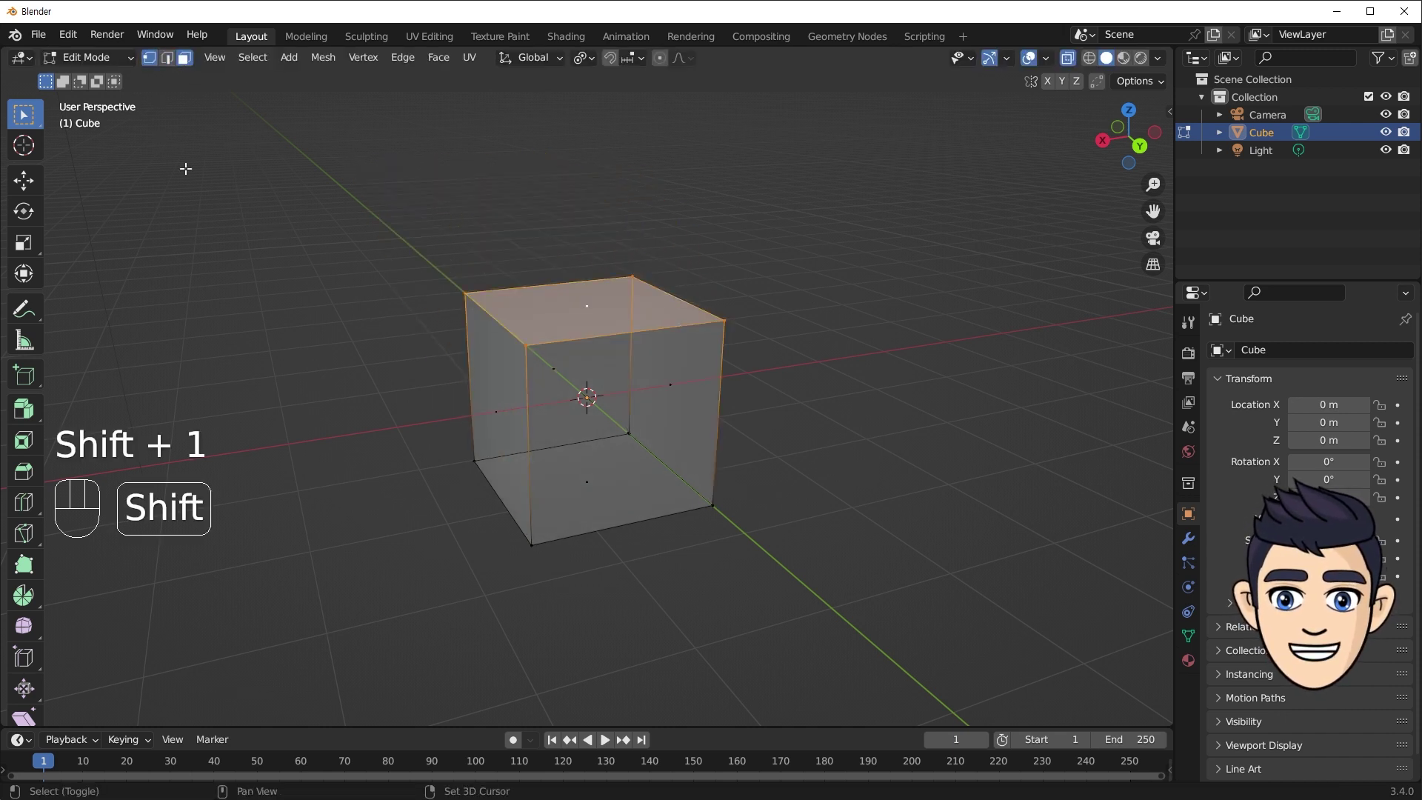
key(shift+2)
key(shift+3)
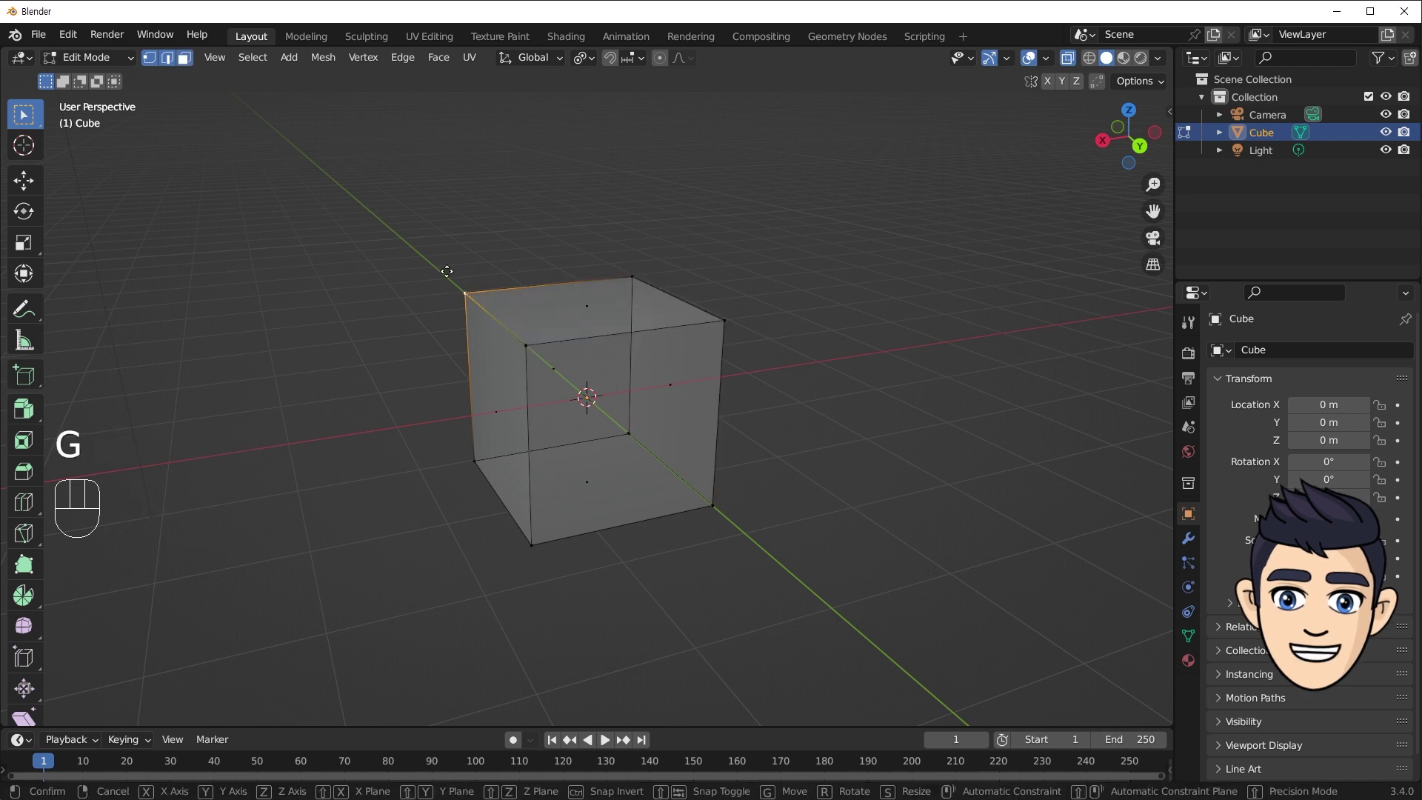
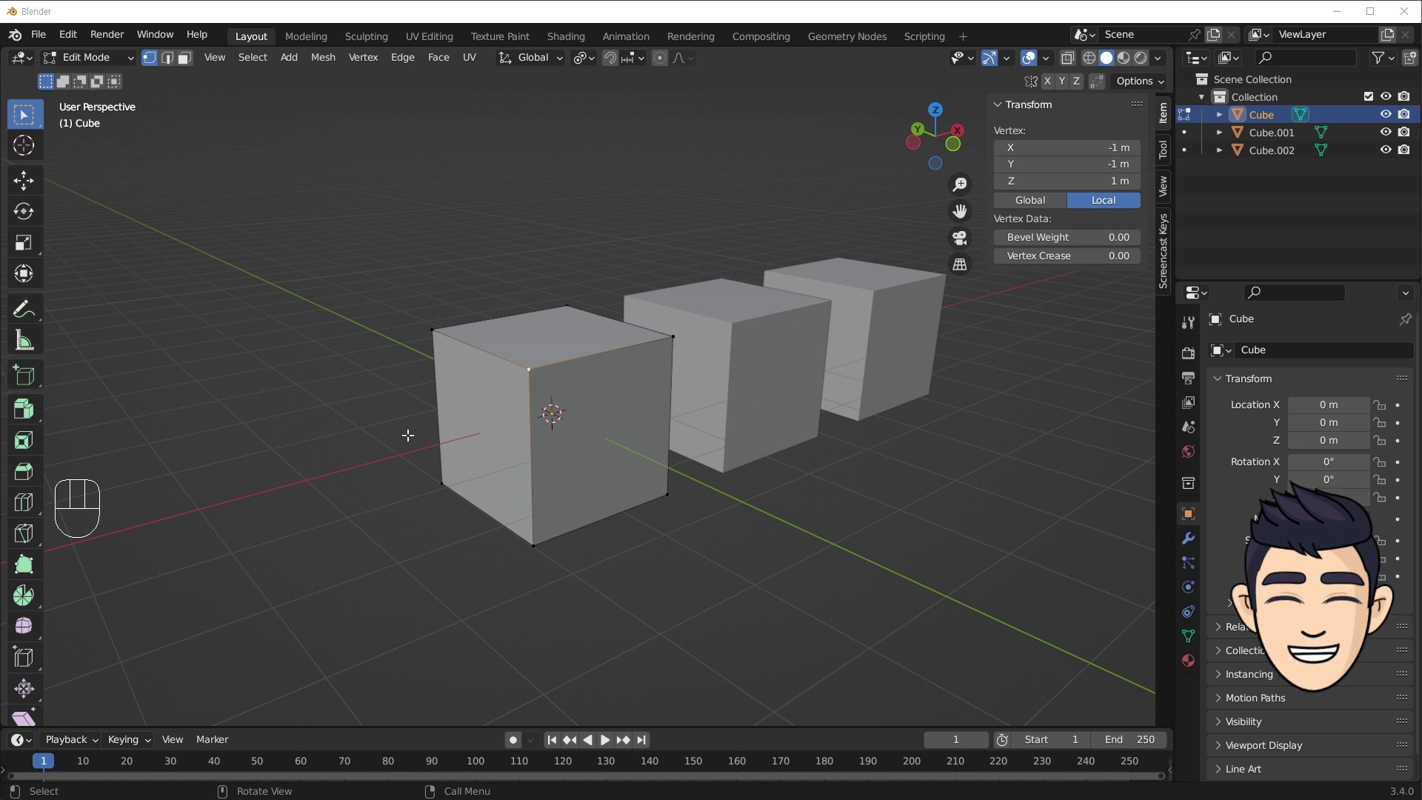
Delete the first cube's front top corner region with X, leaving it as an open box.
click(528, 367)
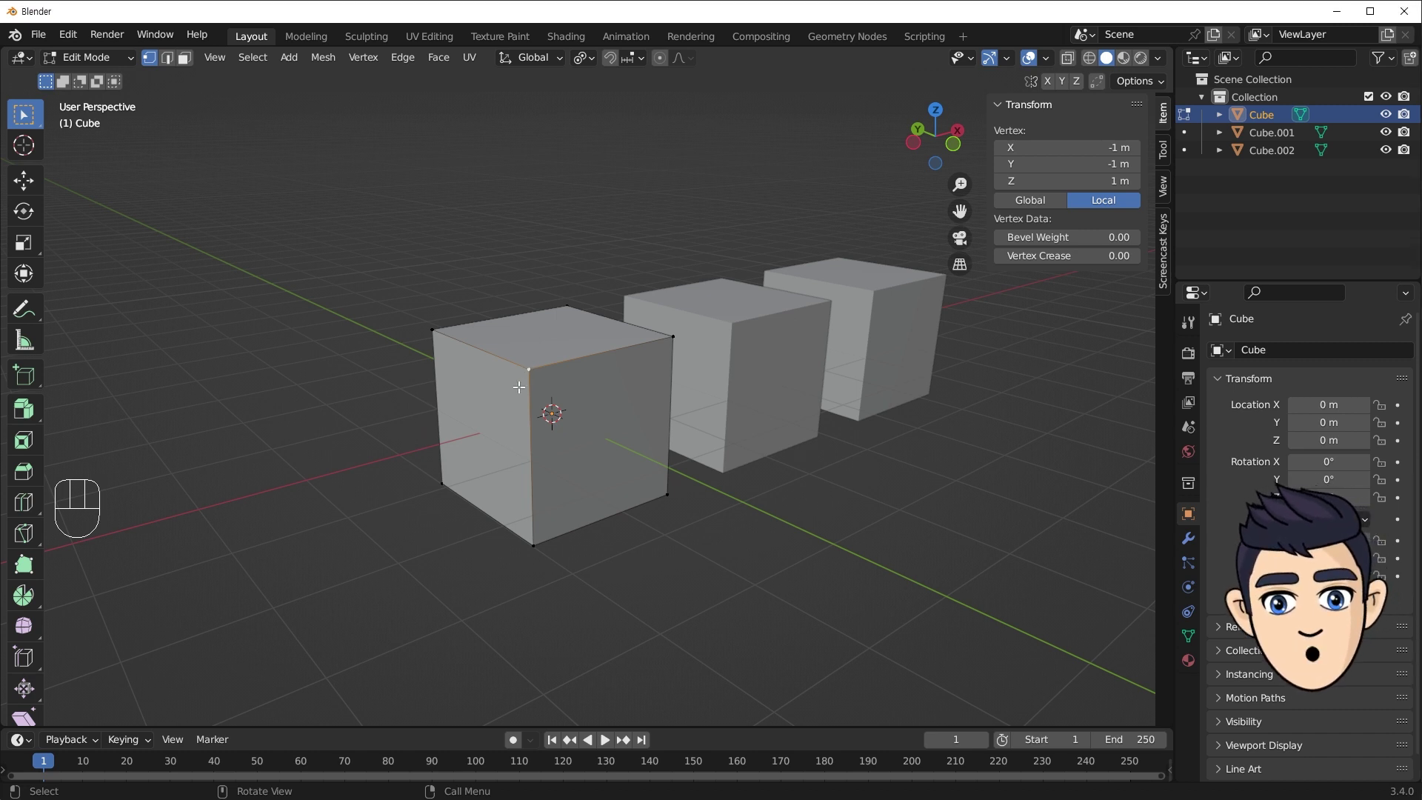
key(x)
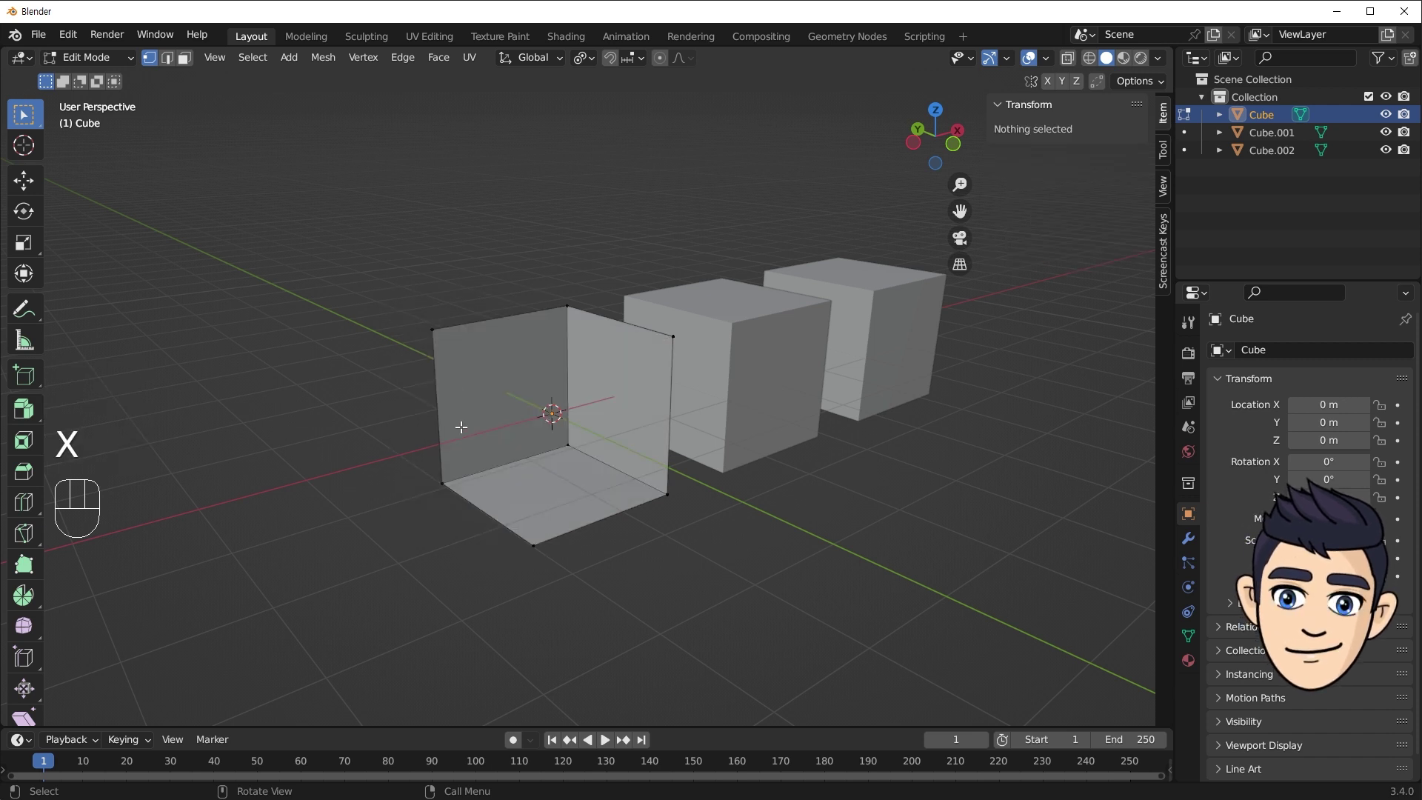
key(x)
Select a top corner of the open cube and start moving it, then cancel the move.
drag(585, 335, 540, 343)
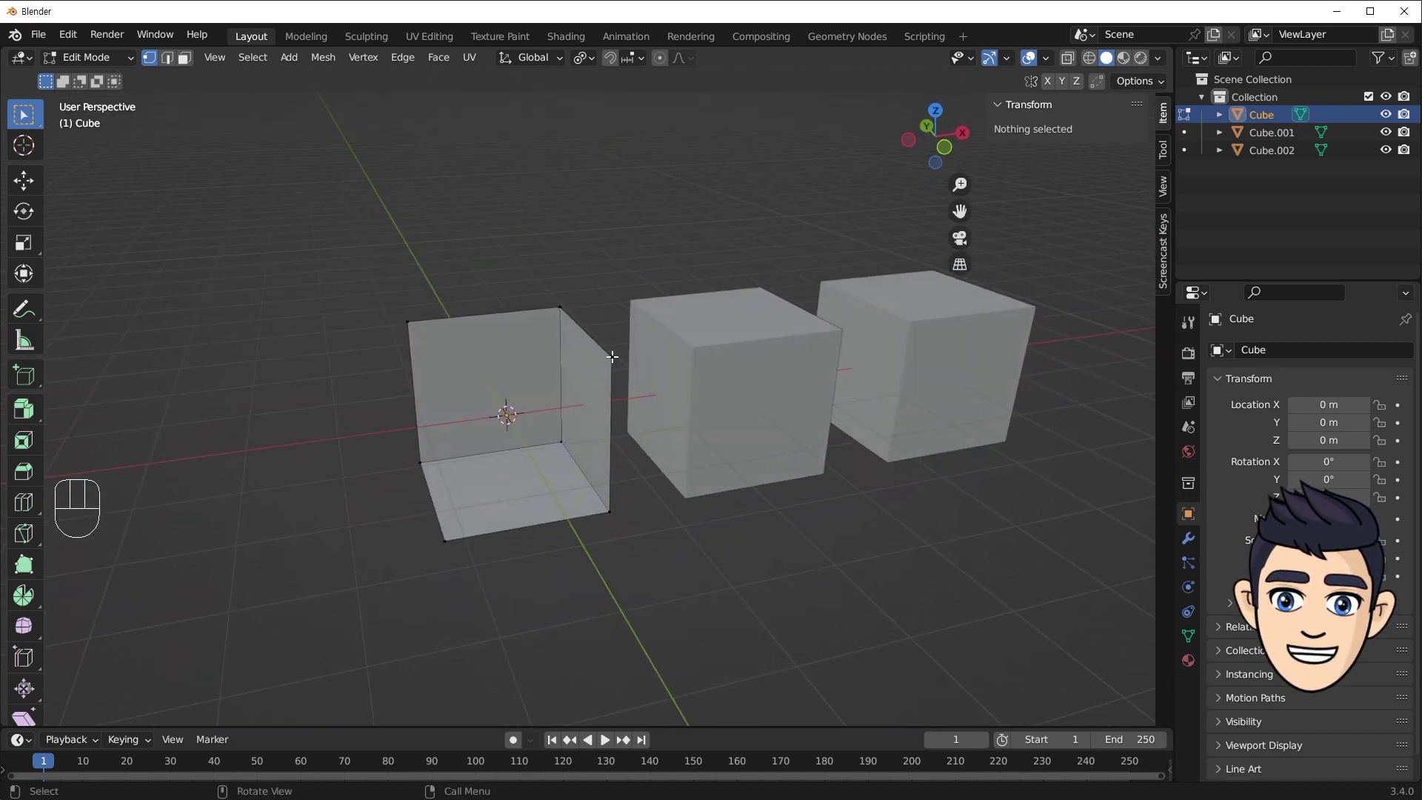
click(612, 355)
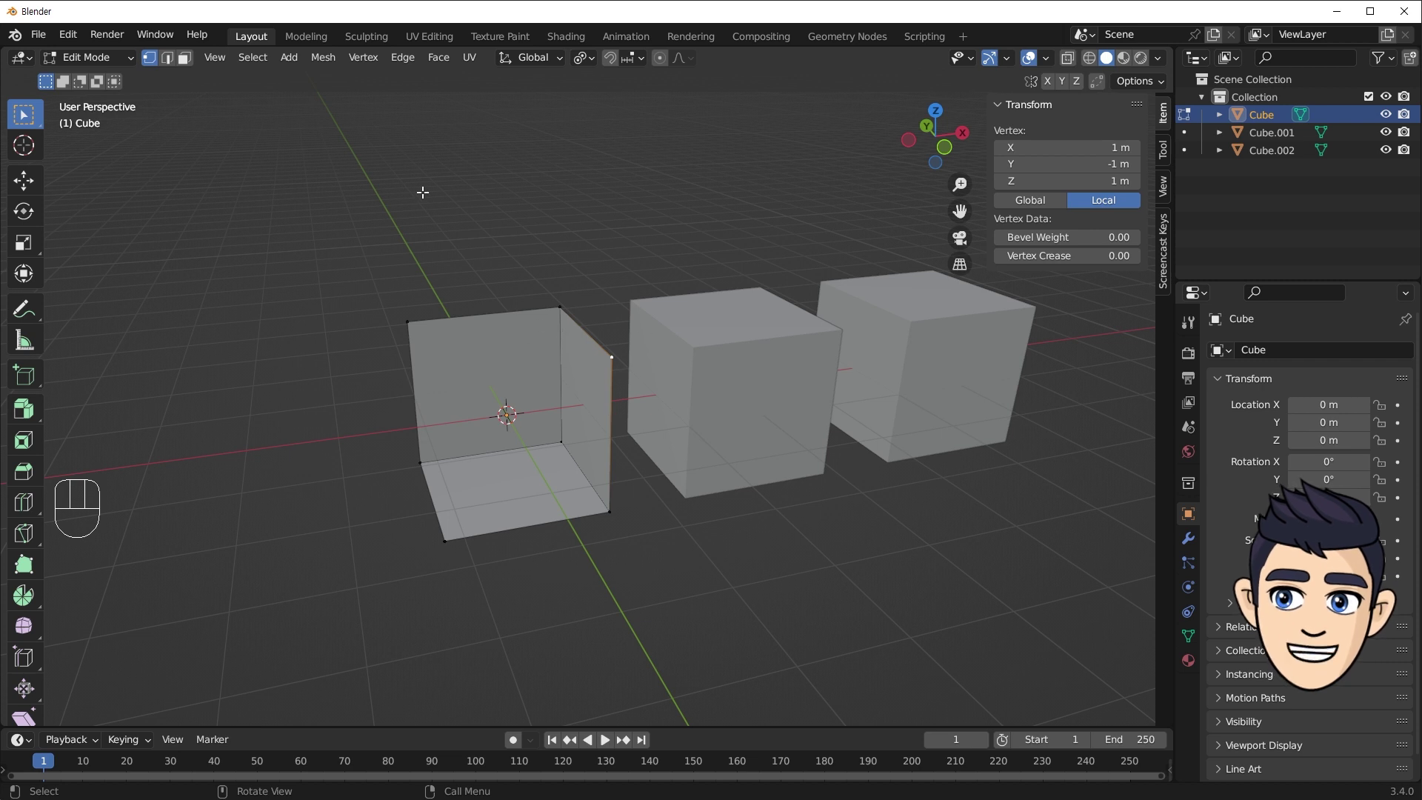
drag(366, 68, 446, 46)
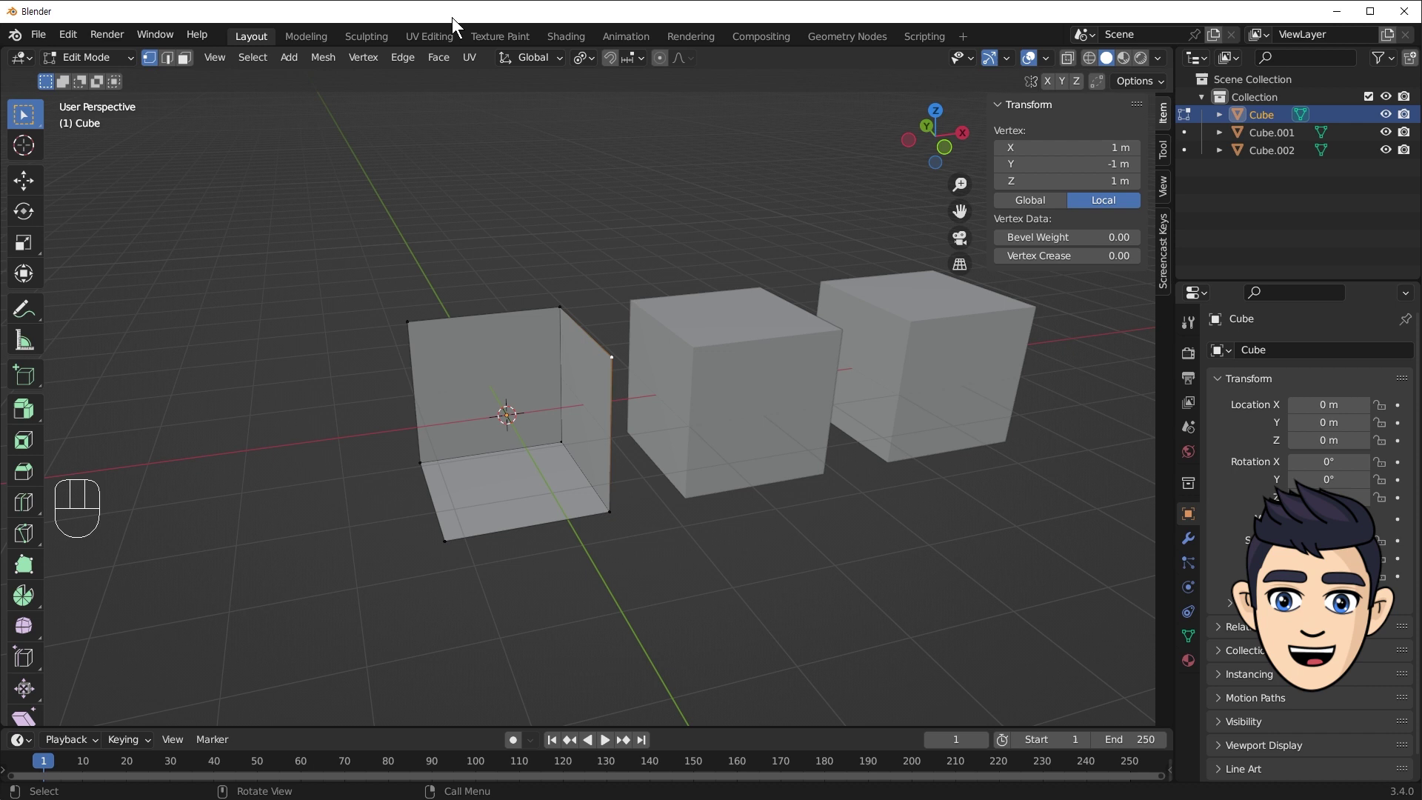
key(e)
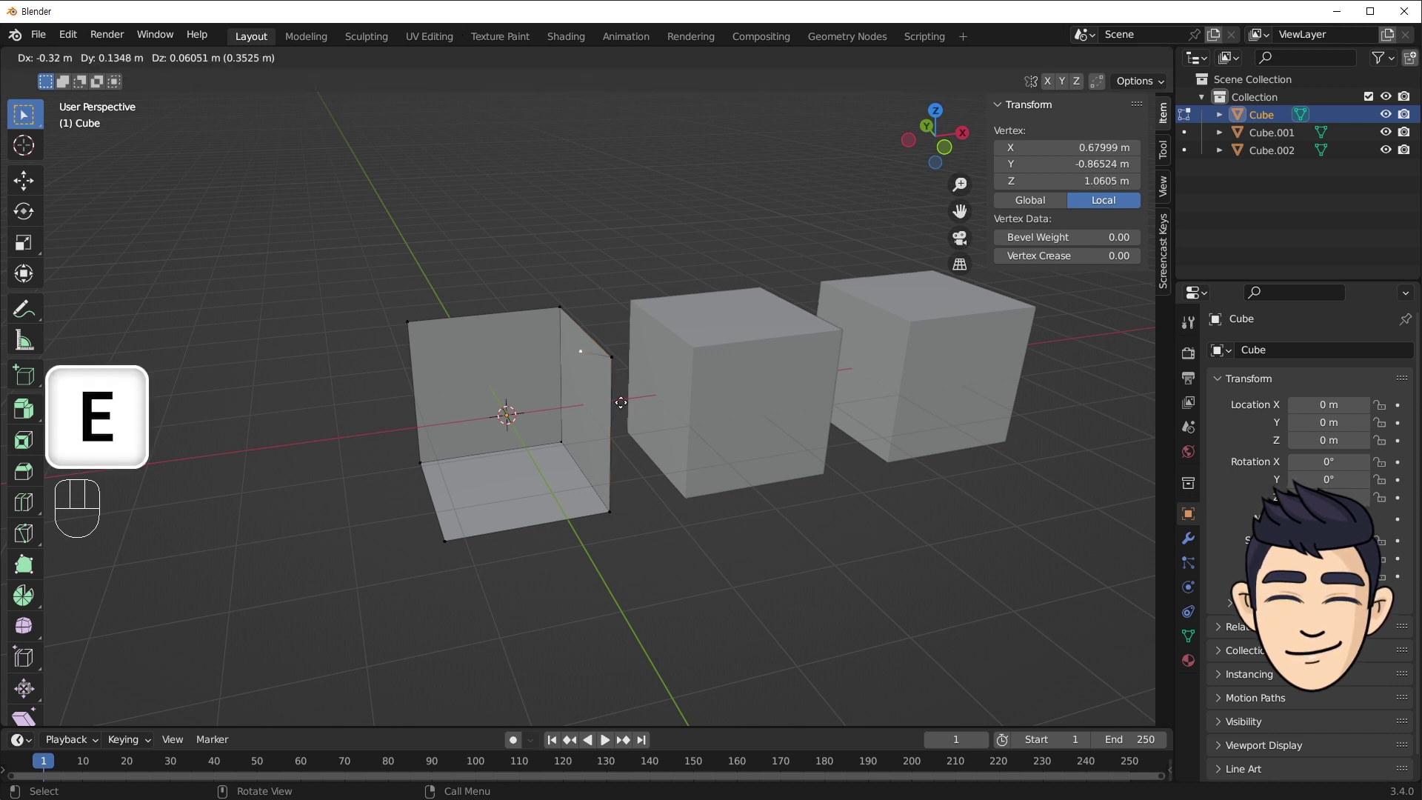
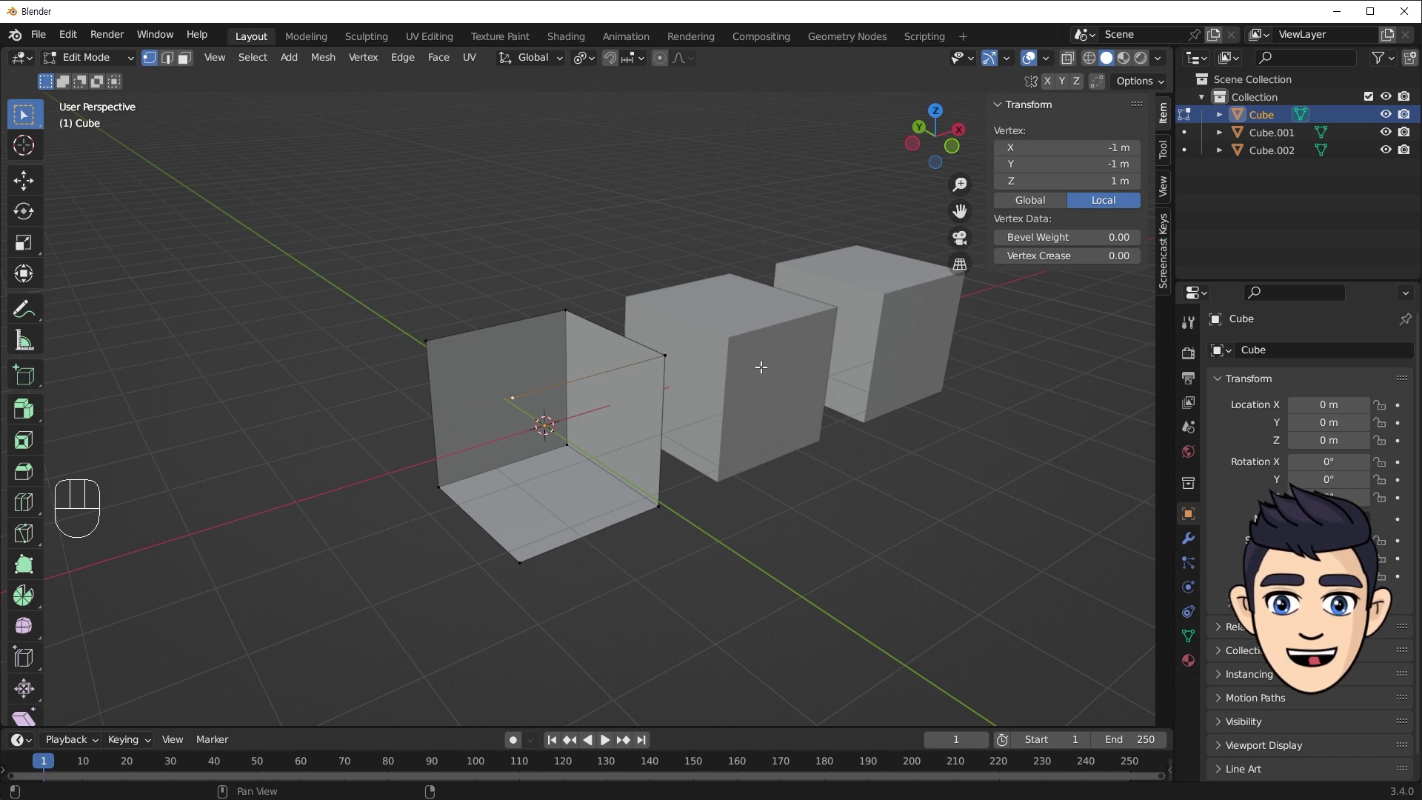
Select edges around the open cube's top and apply F to them, orbiting between picks.
middle_click(469, 384)
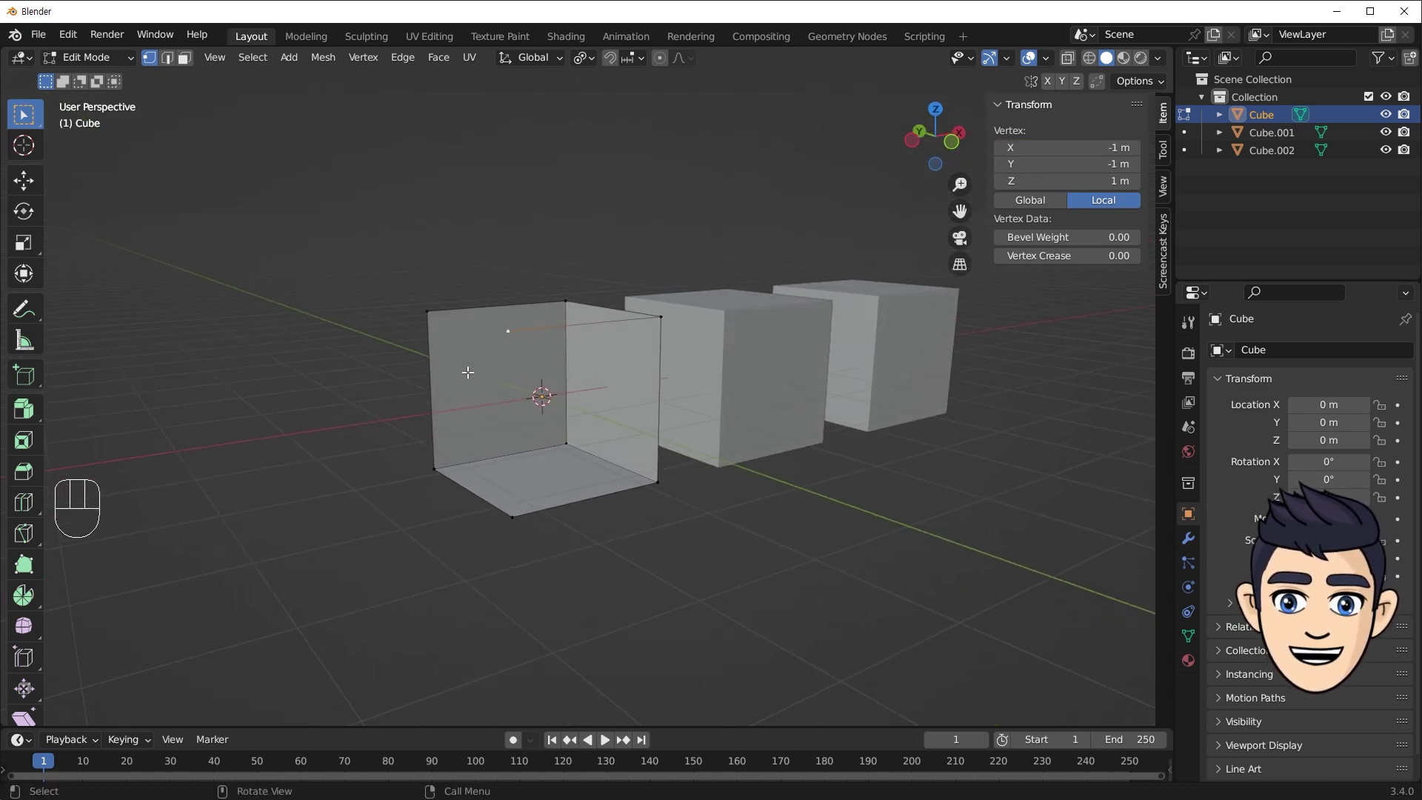
click(432, 311)
drag(539, 349, 541, 353)
key(f)
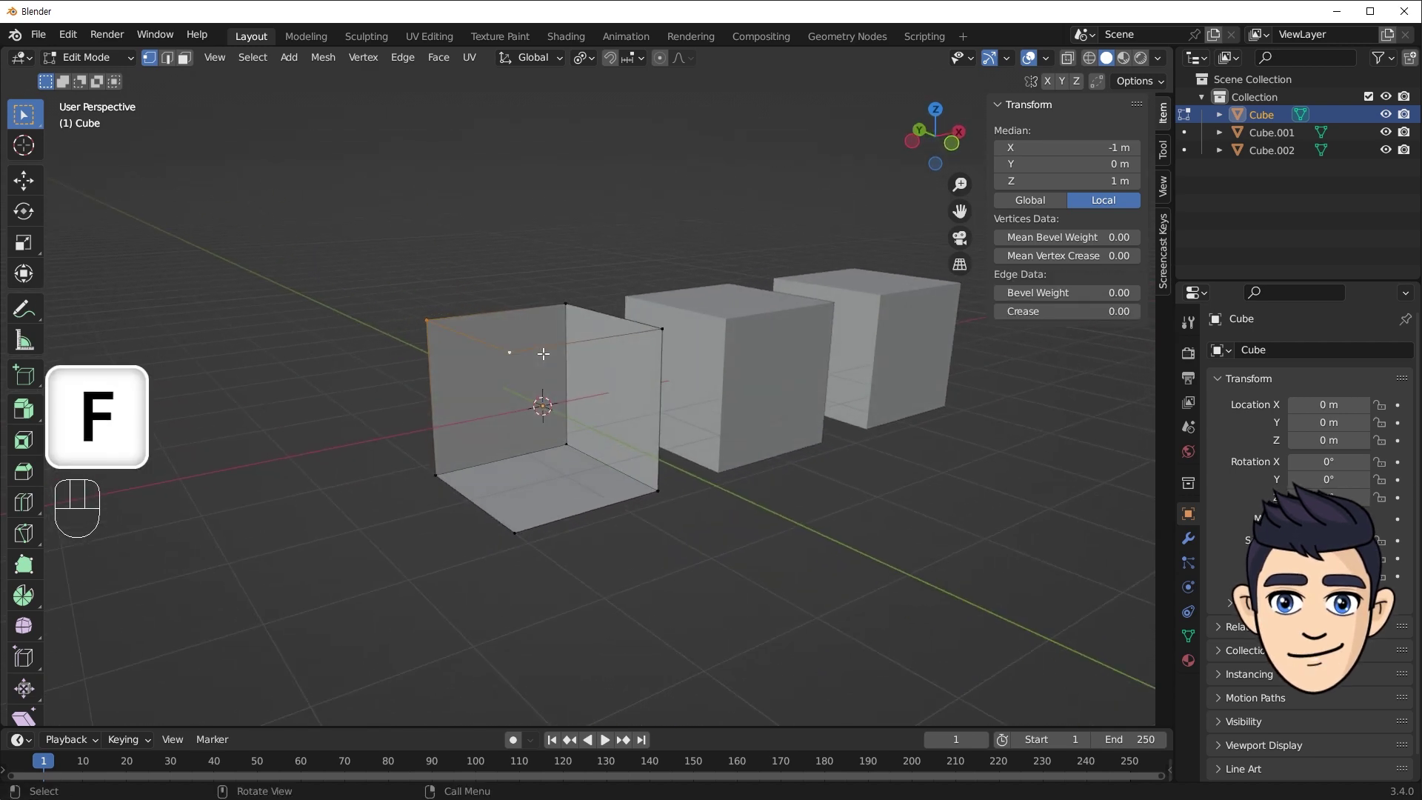
drag(545, 330, 535, 369)
click(493, 455)
click(496, 581)
drag(592, 506, 577, 487)
key(f)
drag(600, 477, 563, 448)
Box-select further edges in Edge Select mode, apply F, and orbit the row of cubes.
drag(377, 258, 658, 350)
drag(563, 346, 573, 340)
key(f)
drag(562, 331, 538, 327)
drag(348, 268, 465, 577)
drag(520, 444, 531, 432)
key(f)
drag(554, 397, 645, 461)
drag(712, 446, 645, 340)
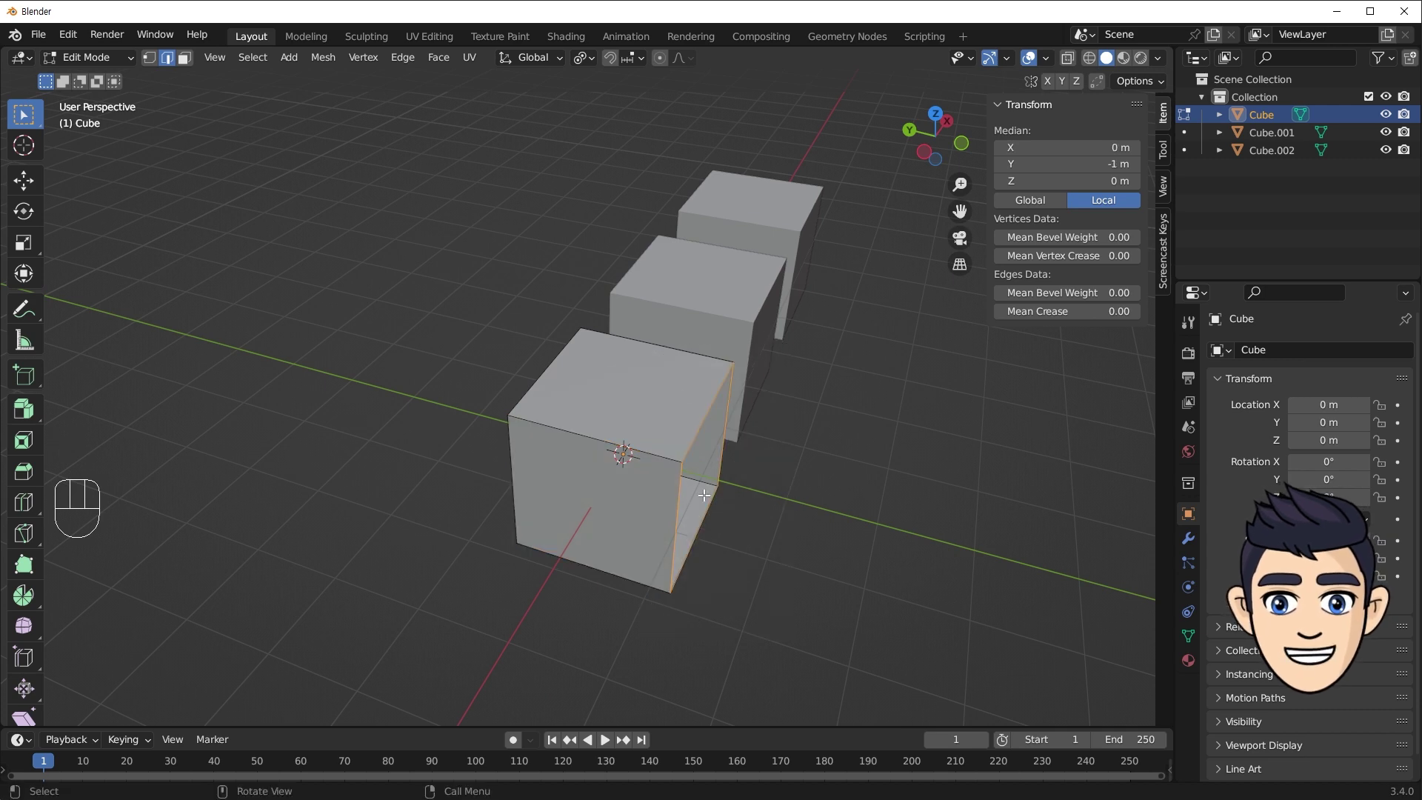
key(f)
drag(759, 473, 566, 435)
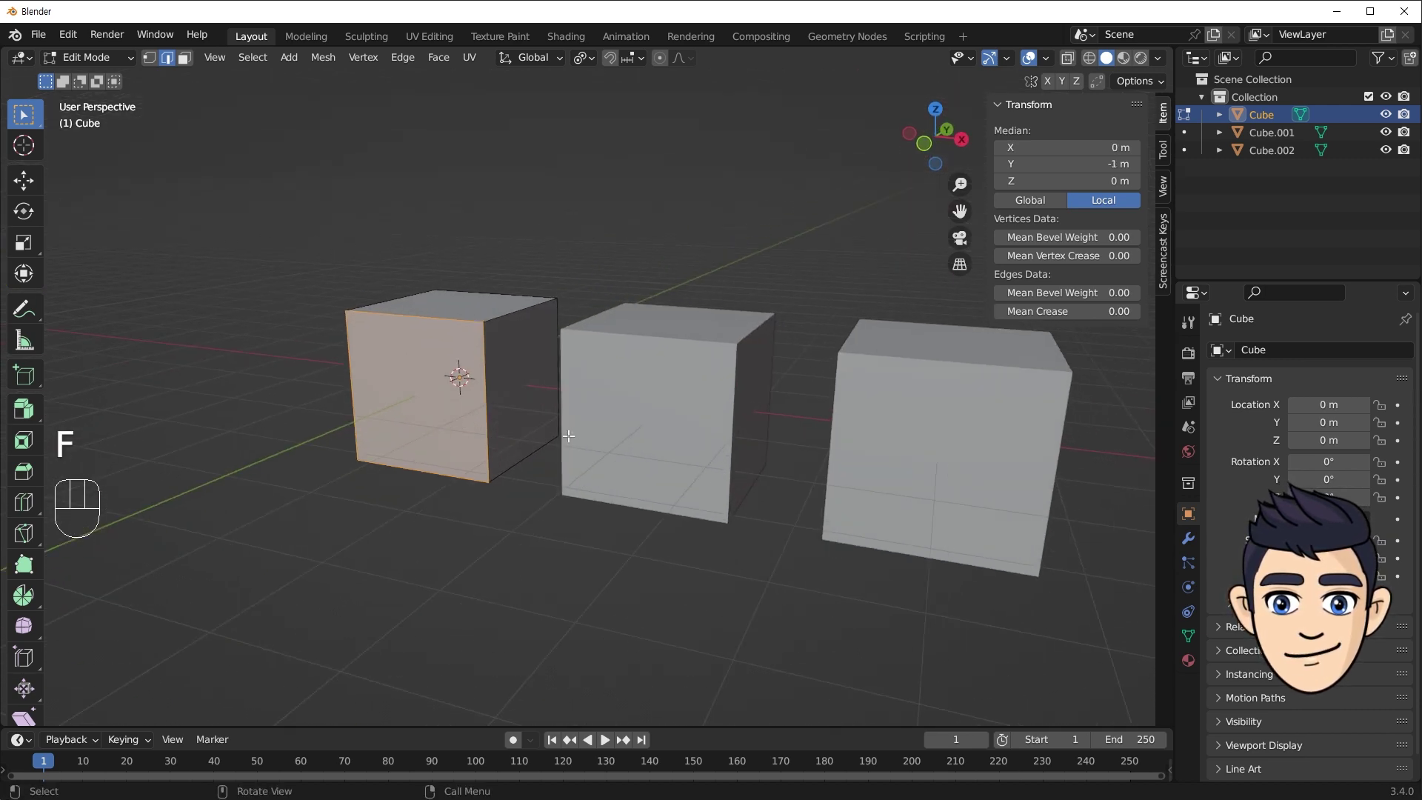
Delete Only Faces from the whole middle cube Cube.001, leaving its wireframe edges.
key(Tab)
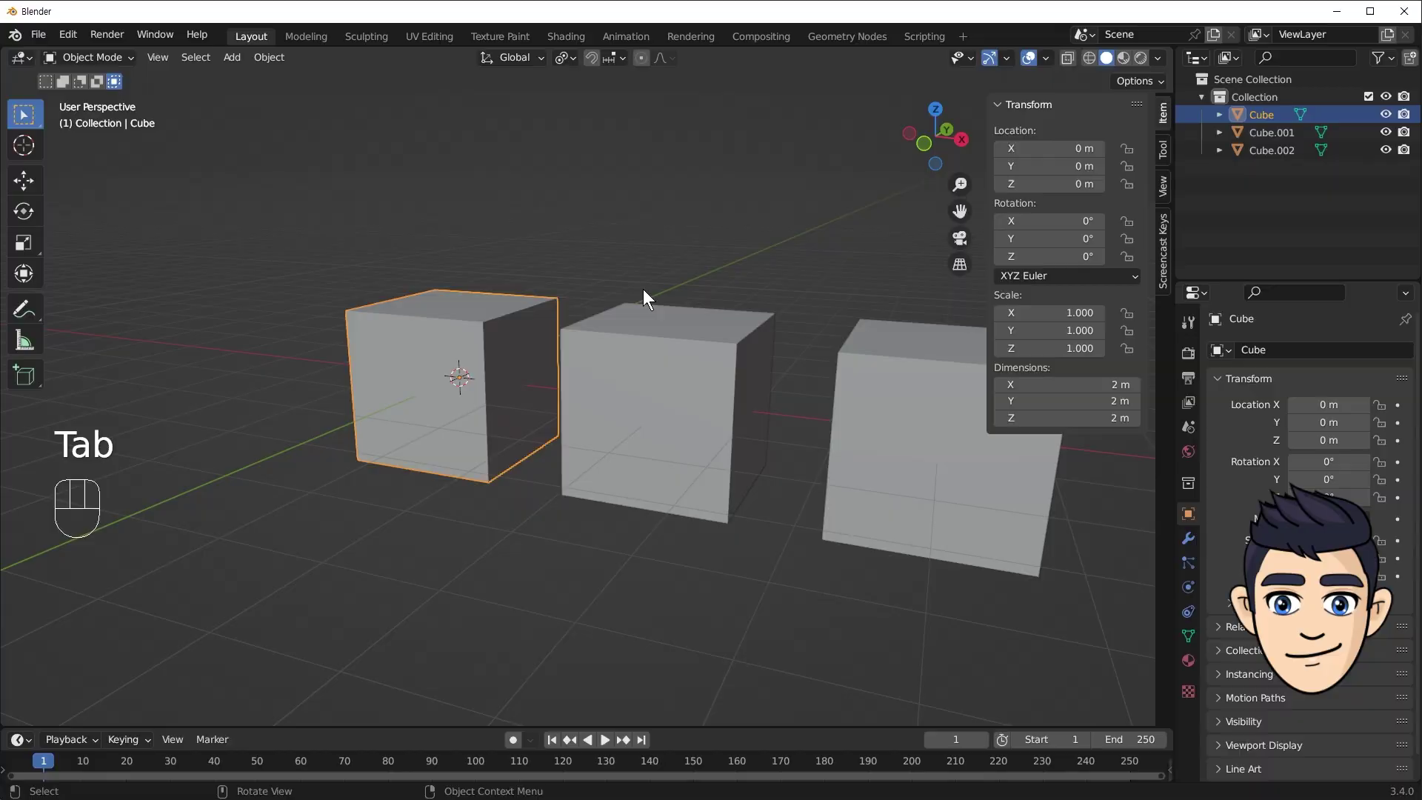
drag(694, 349, 766, 345)
key(Tab)
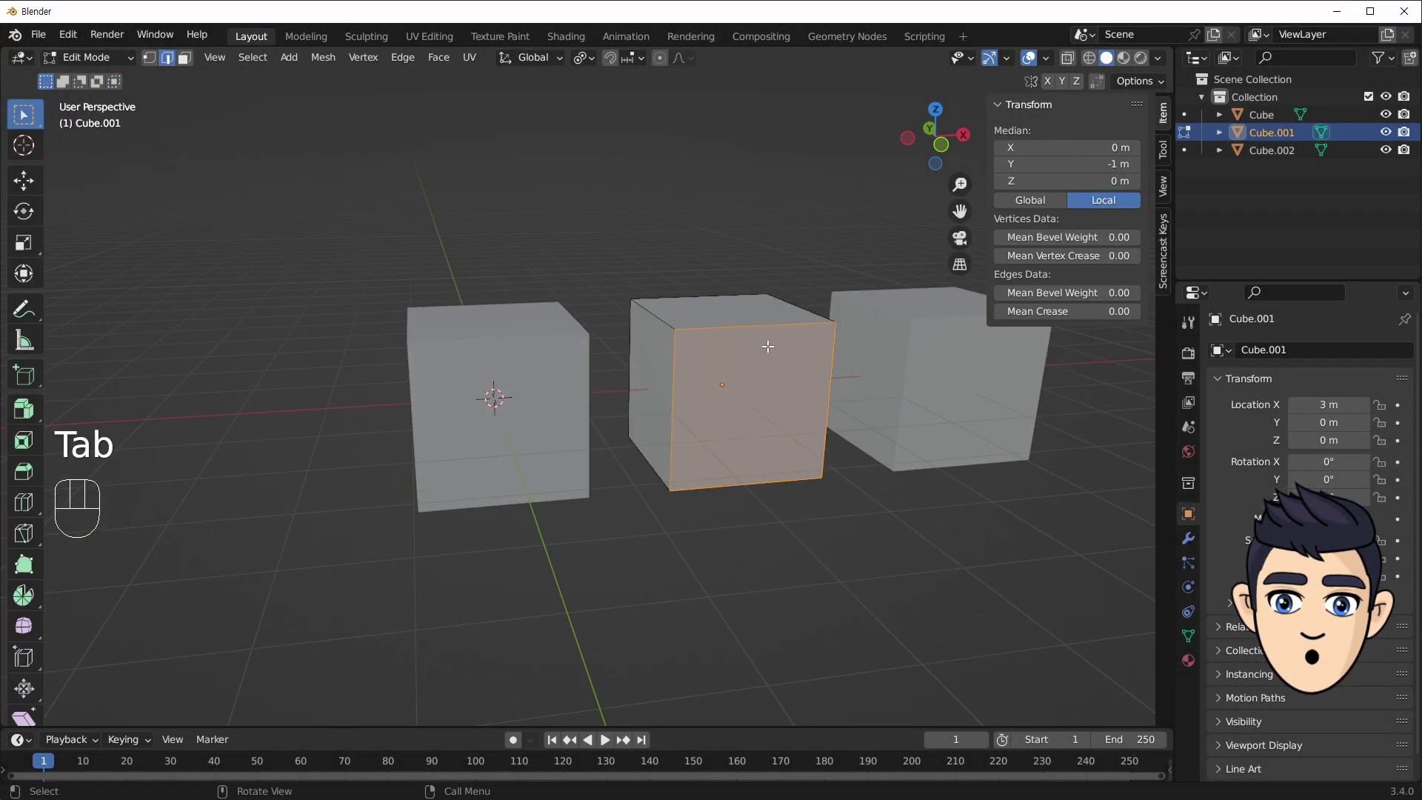
key(a)
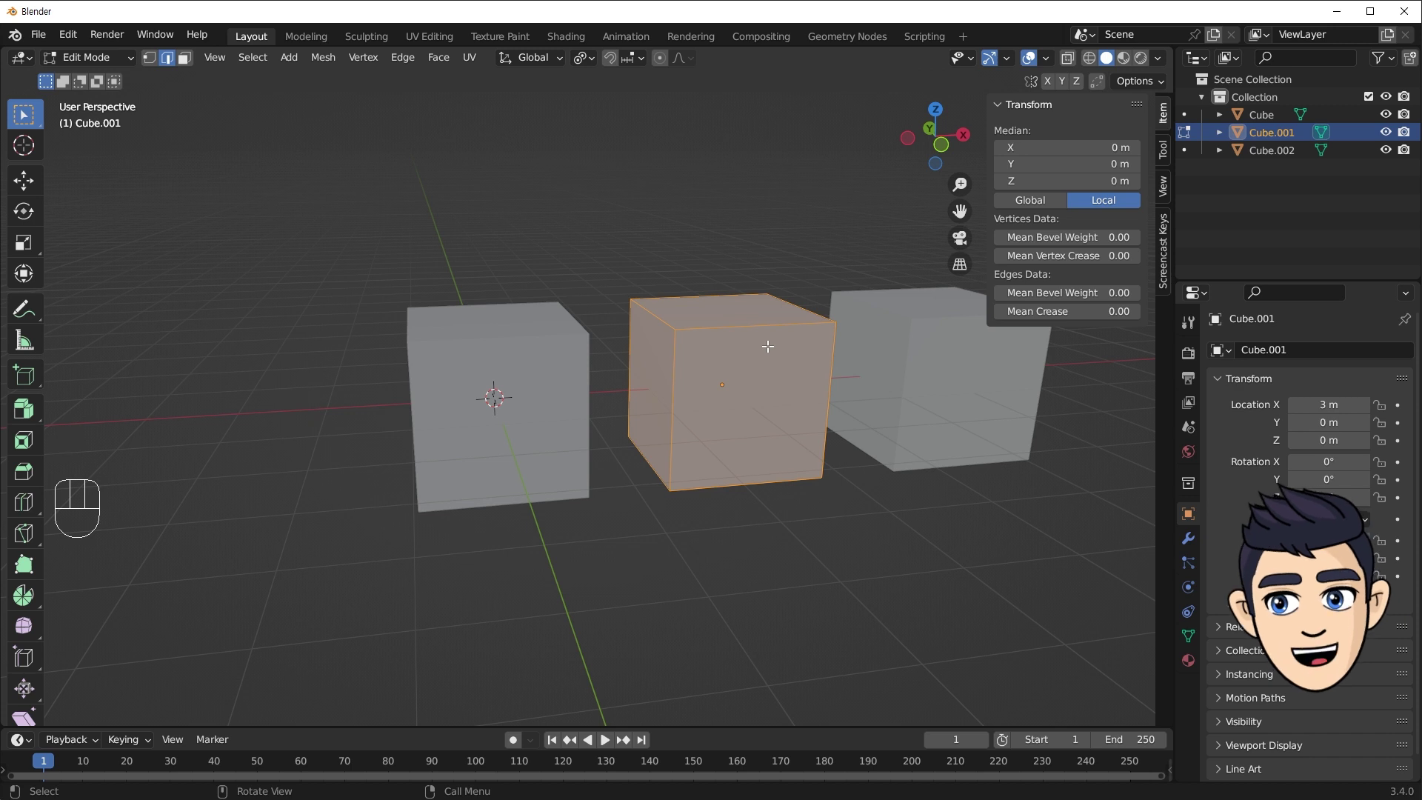
key(x)
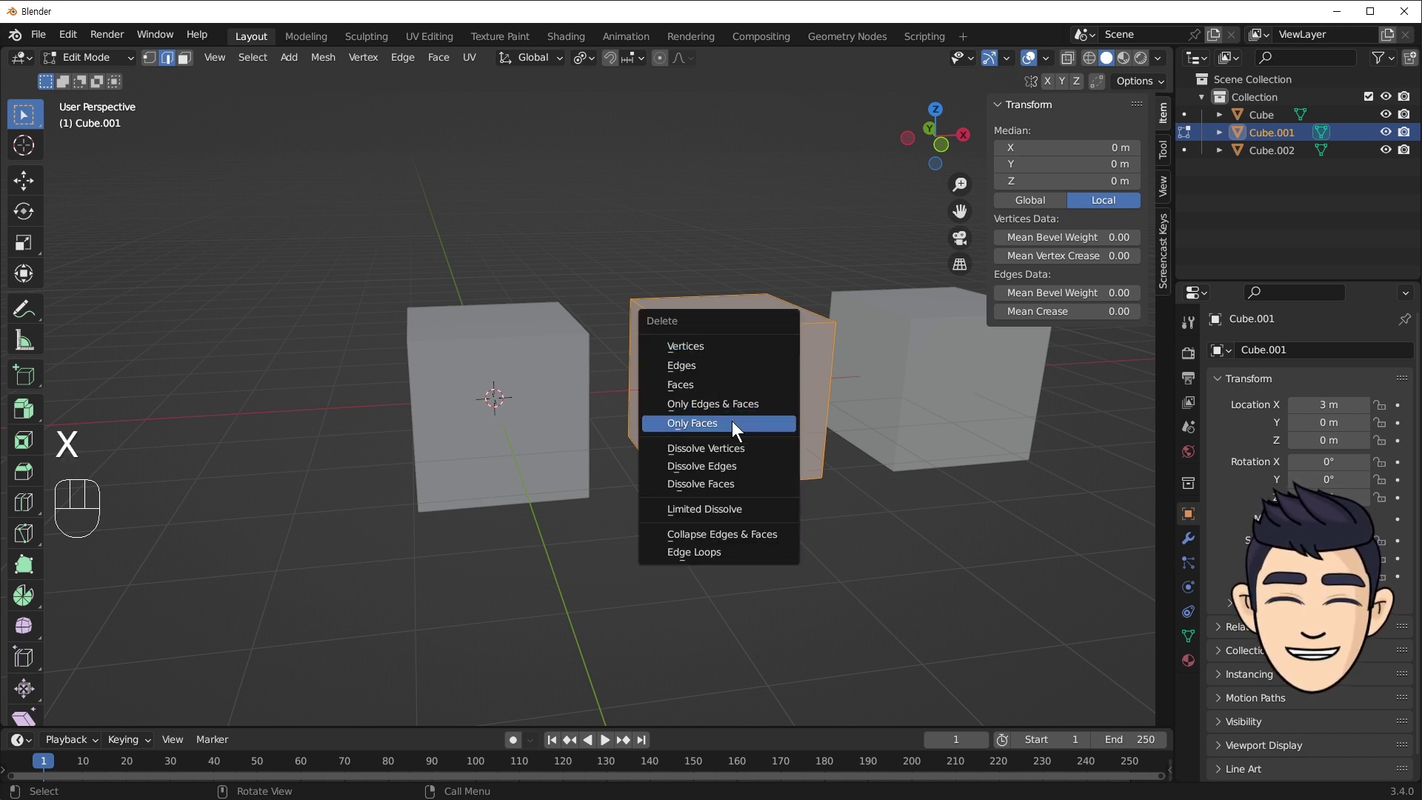
drag(741, 347, 682, 354)
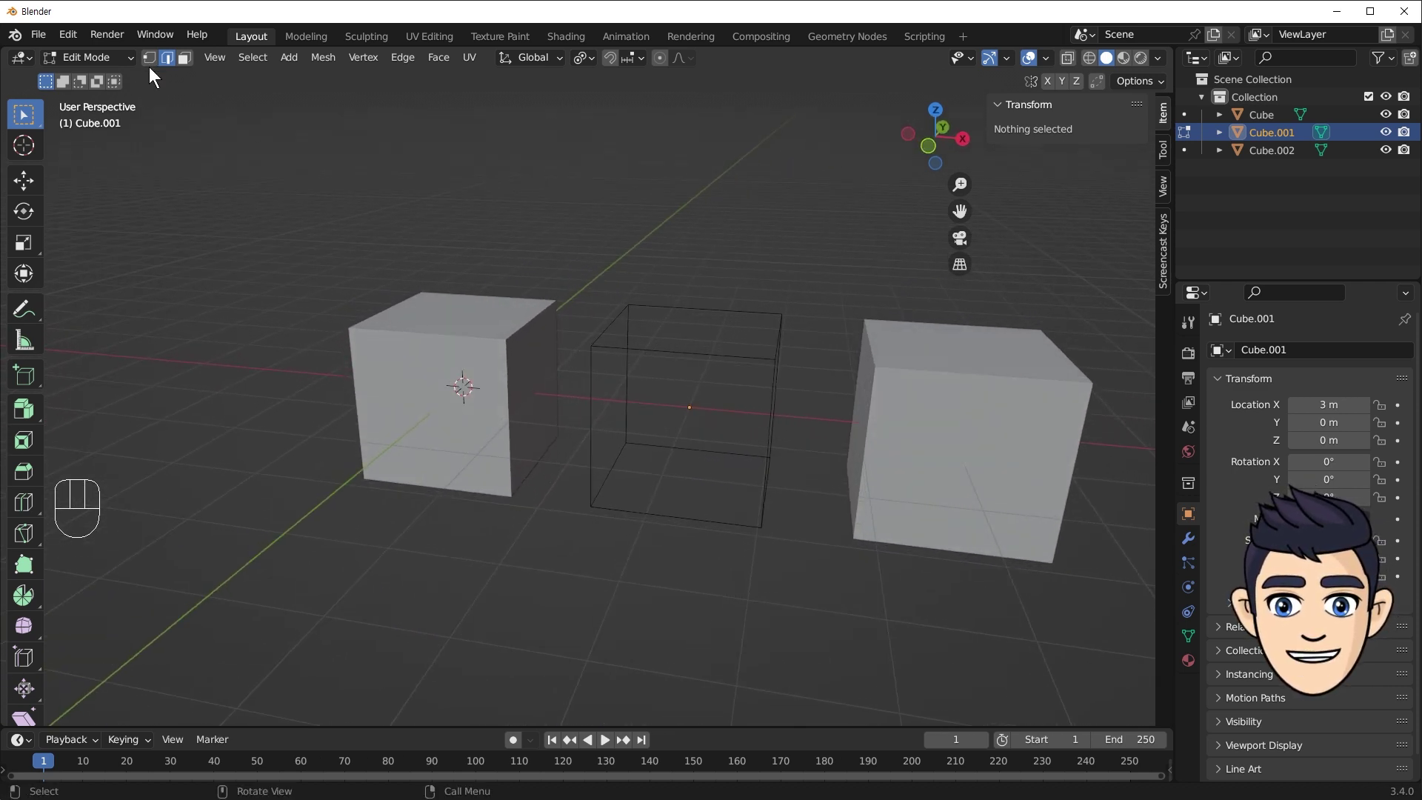
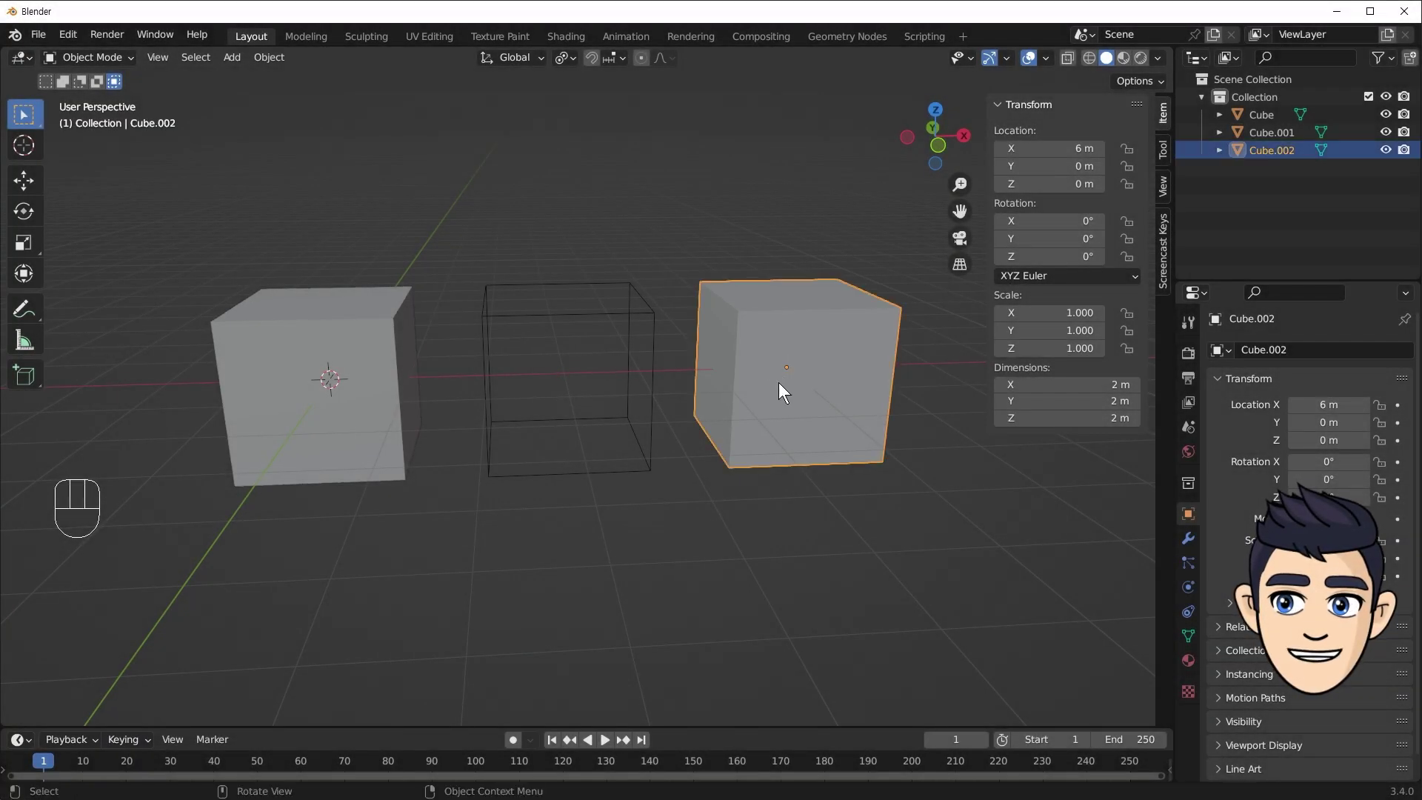
Delete the third cube's edges and faces, leaving eight loose vertices, and return to Object Mode.
key(Tab)
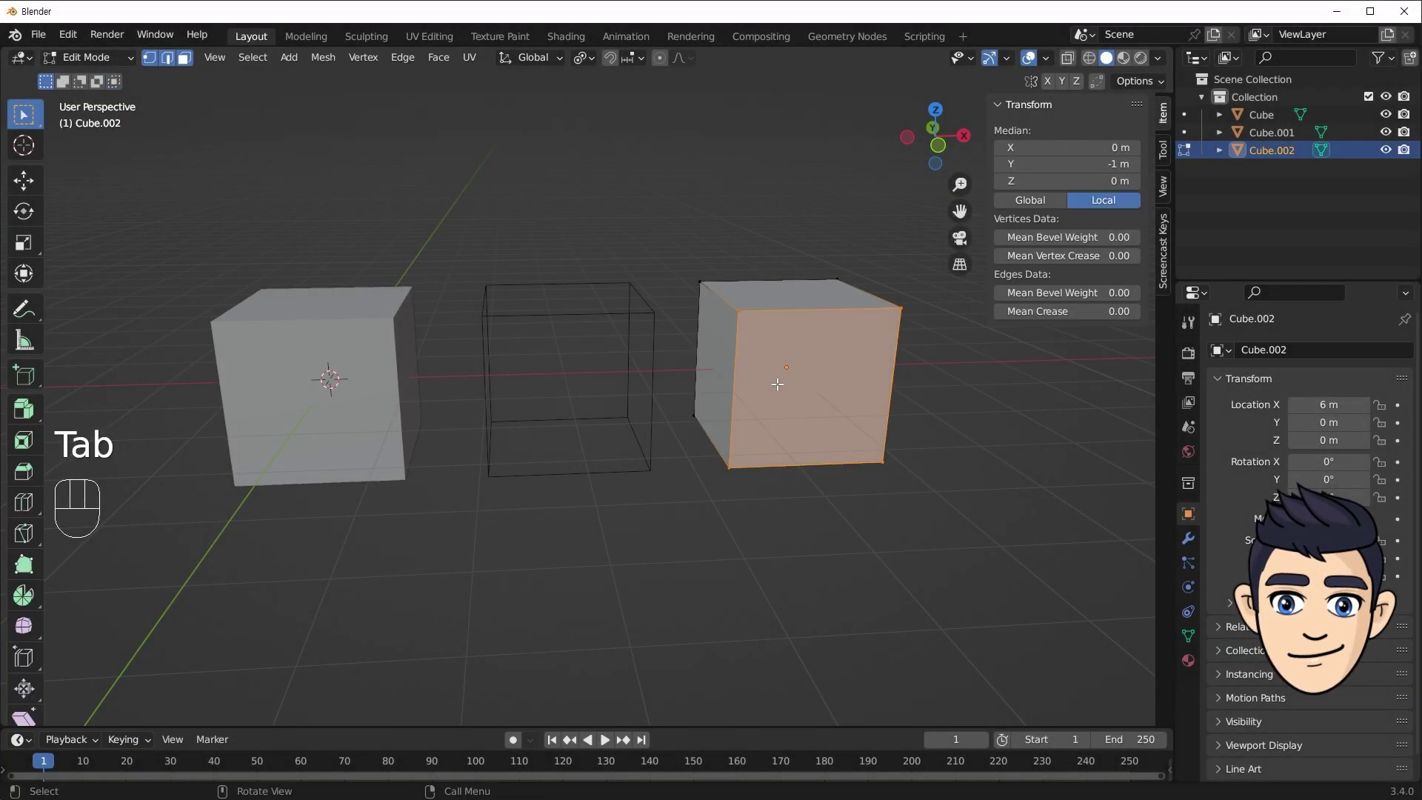
key(a)
key(x)
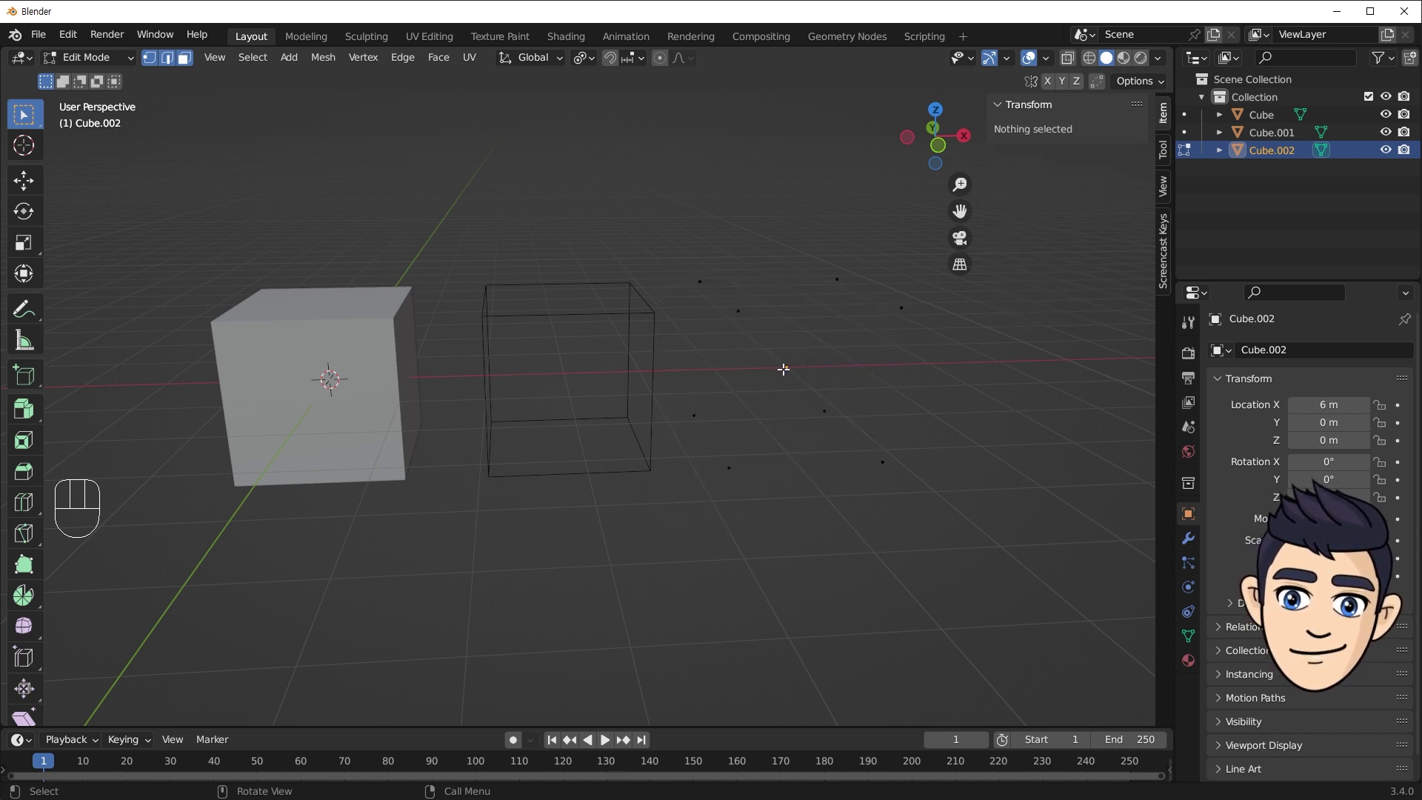
middle_click(841, 345)
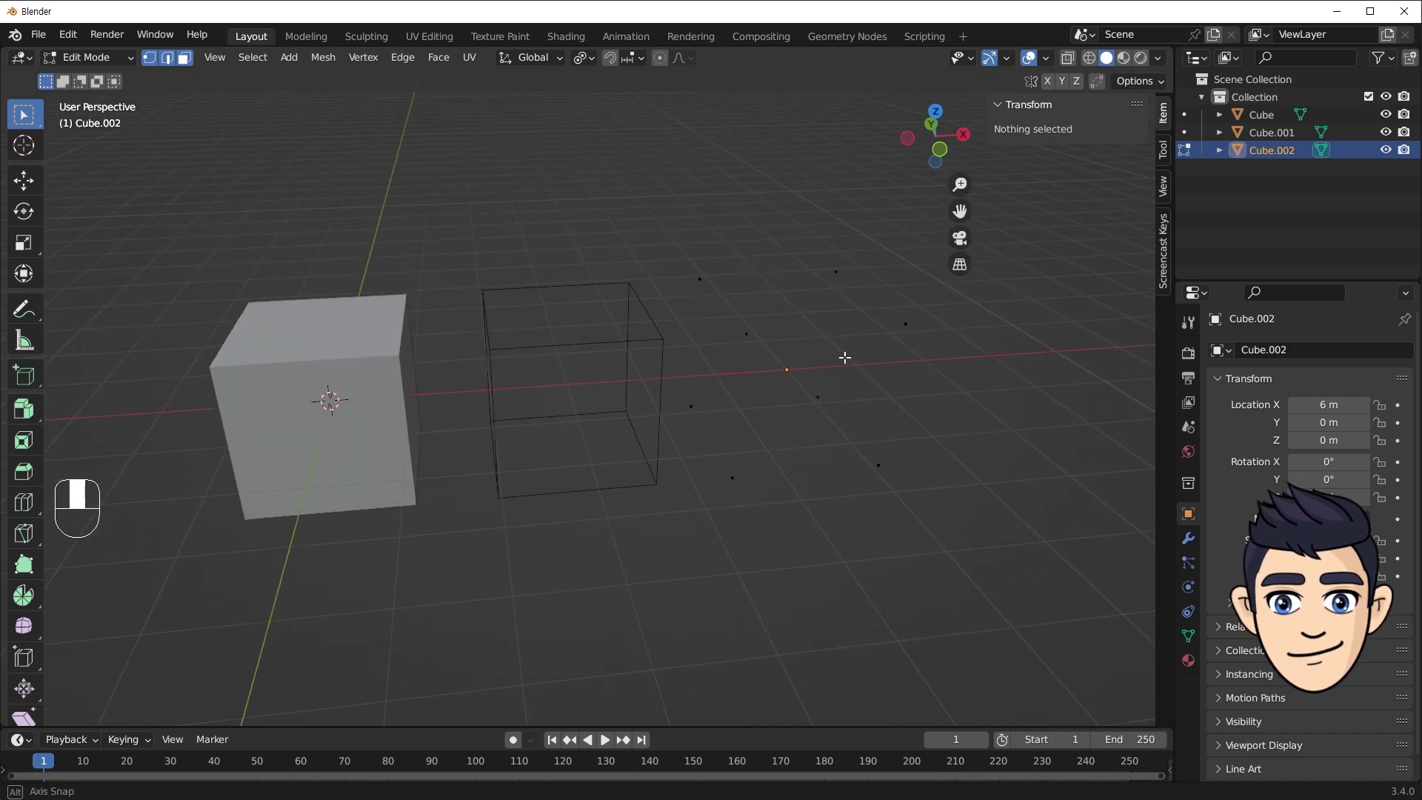
key(Tab)
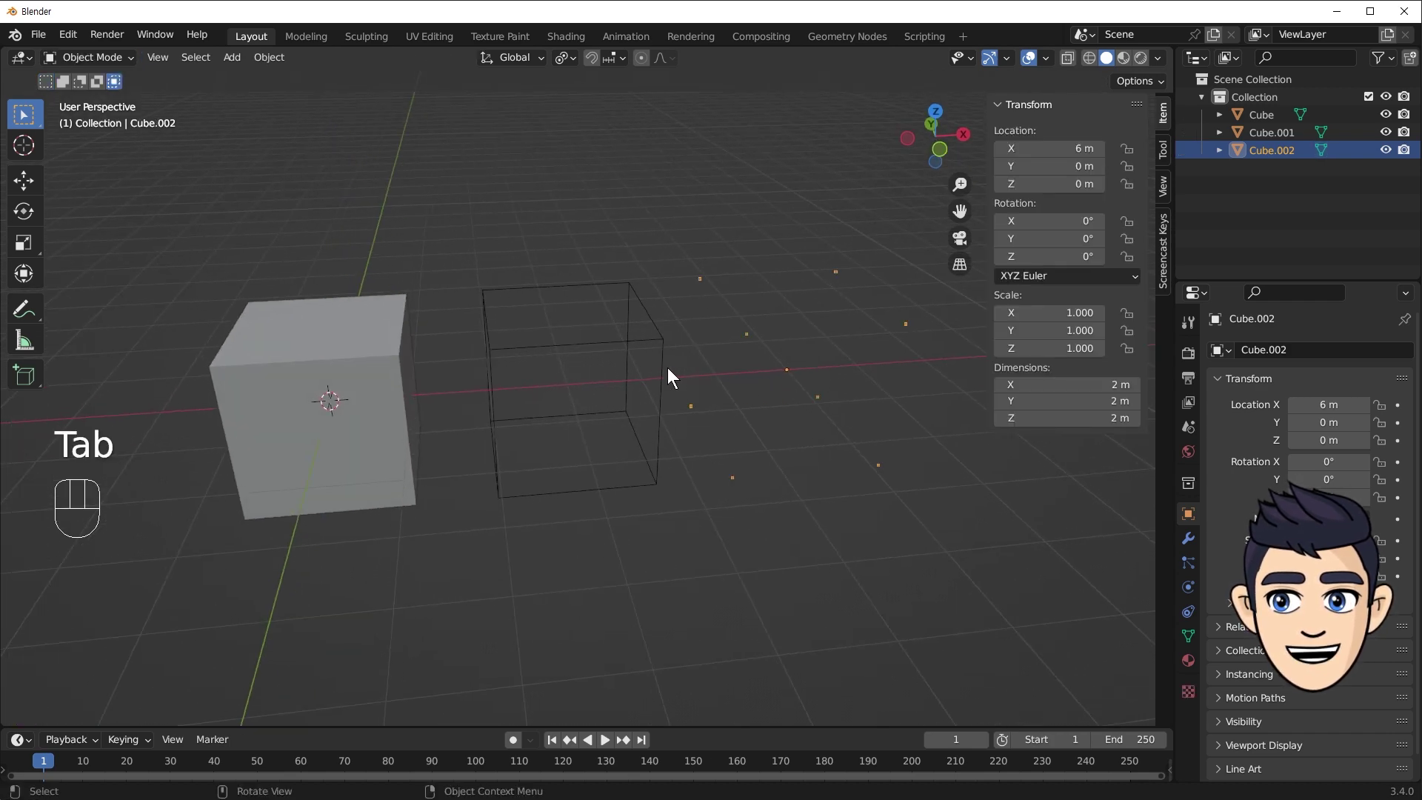
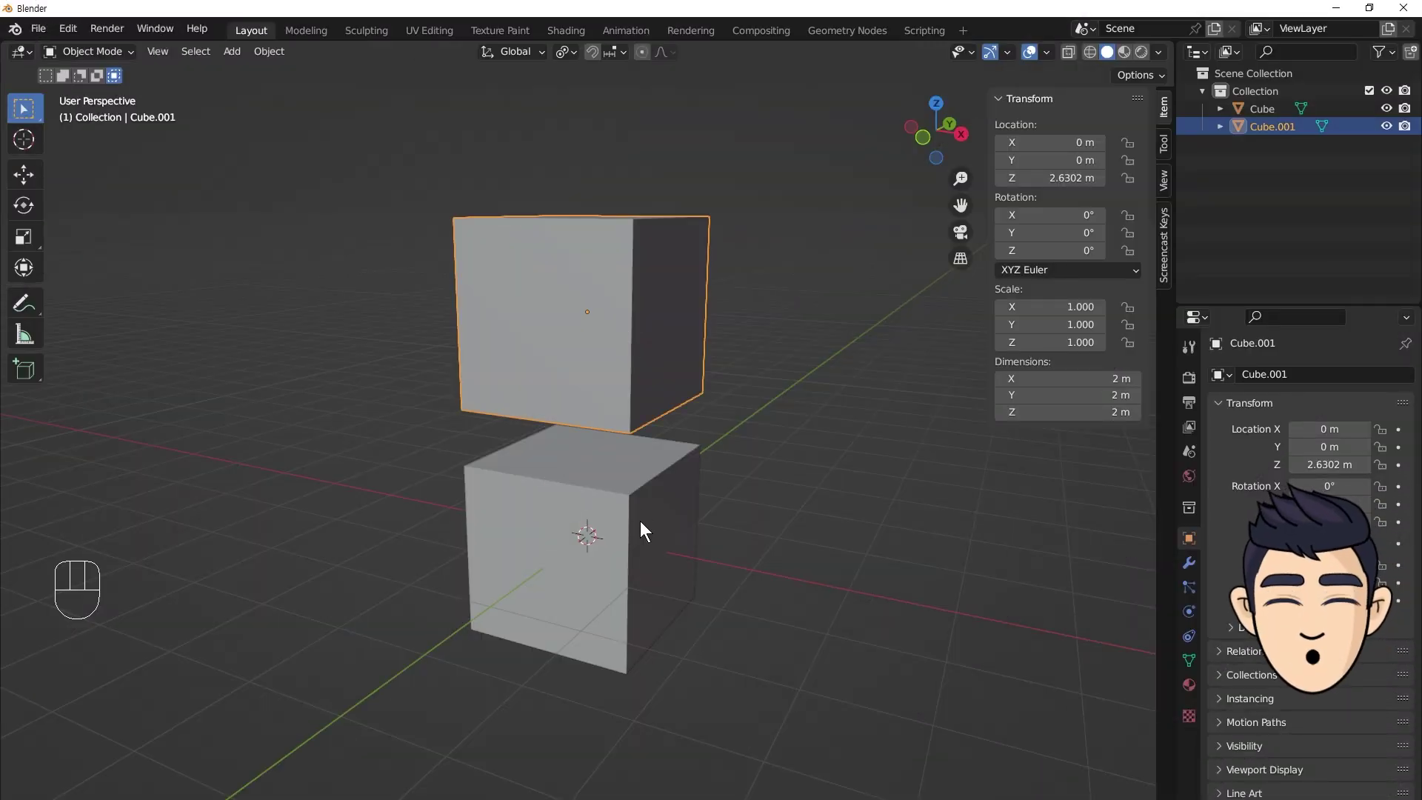
Edit both stacked cubes together in face select mode, orbiting to see the gap.
click(645, 524)
click(311, 353)
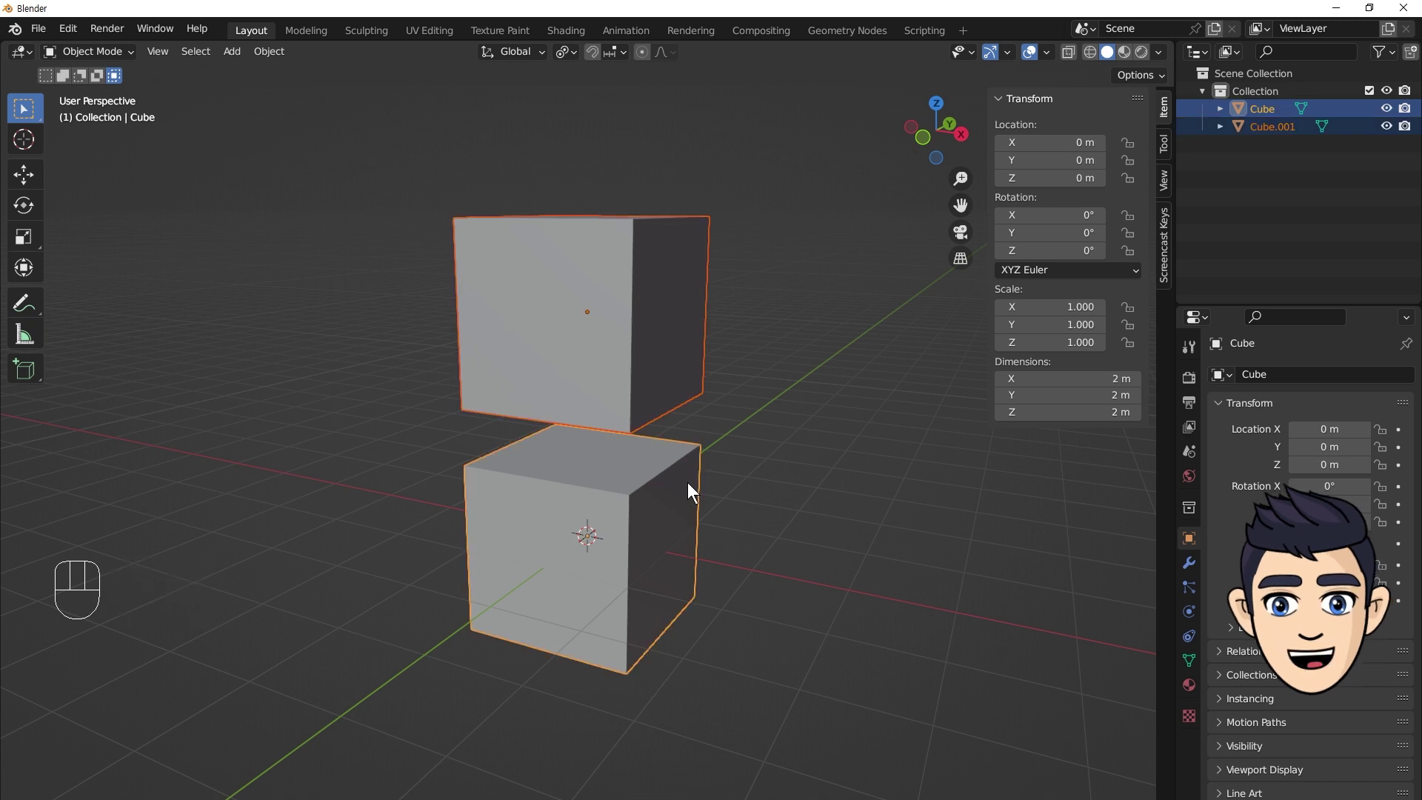
key(Tab)
drag(776, 437, 737, 385)
click(600, 391)
drag(677, 413, 725, 395)
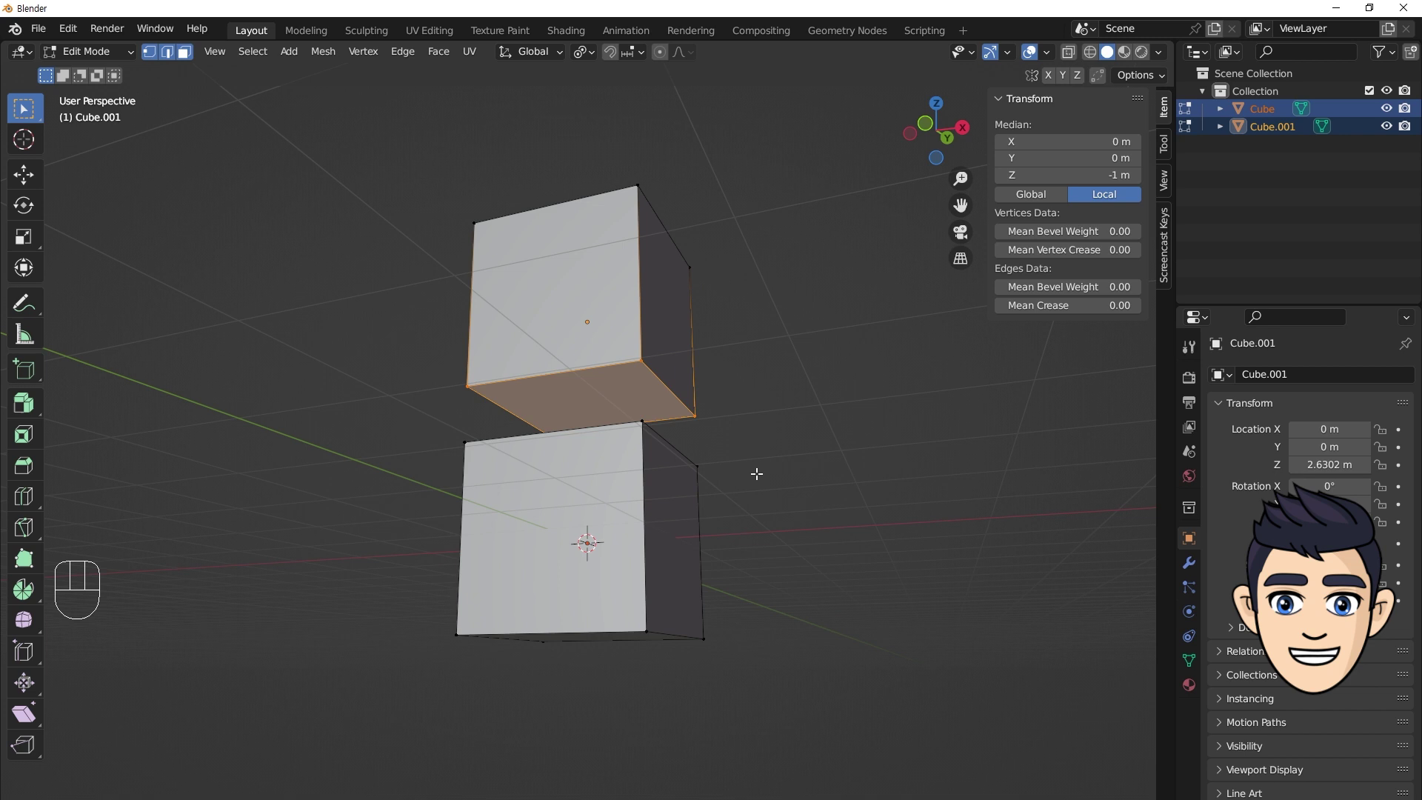
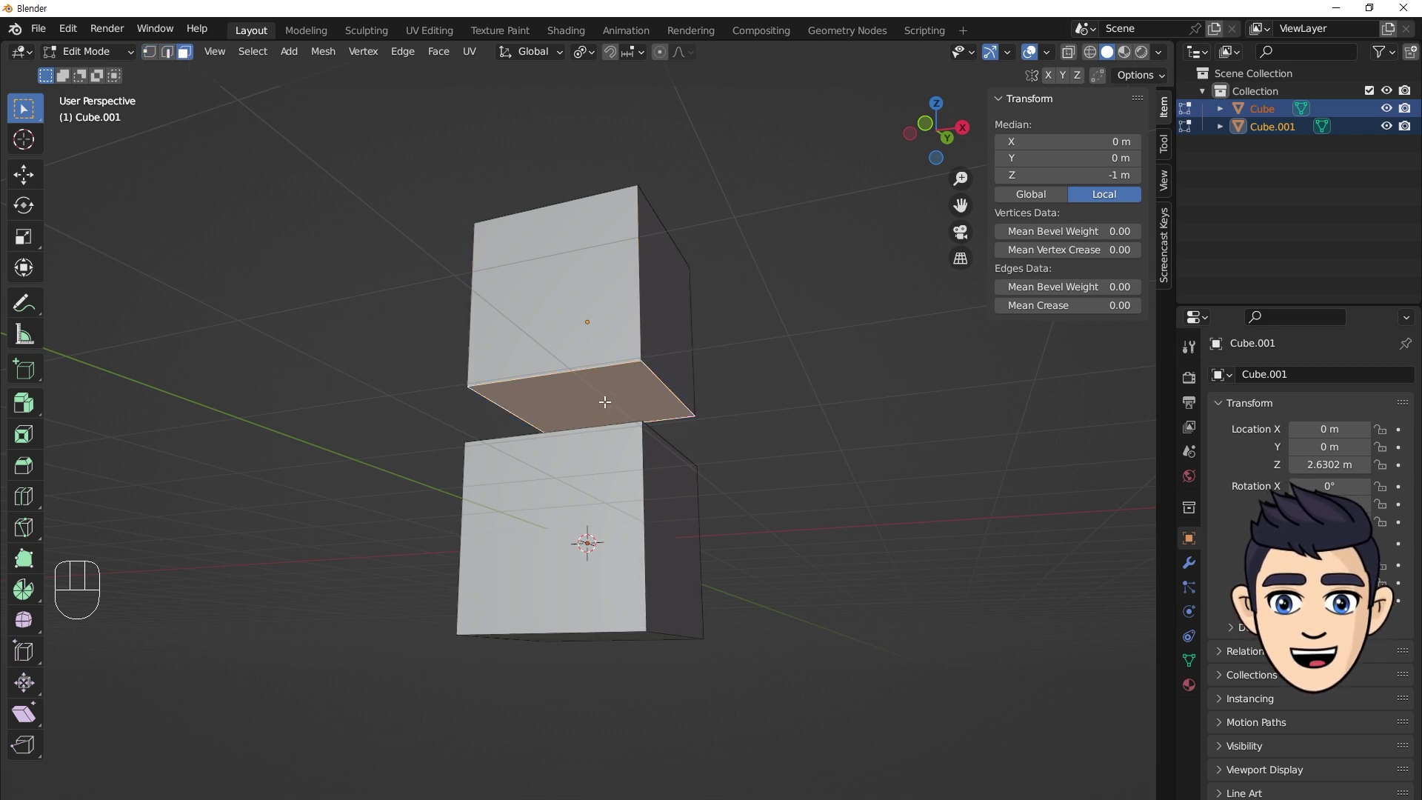
Delete only the upper cube's bottom face and the lower cube's top face, then return to Object Mode.
key(Delete)
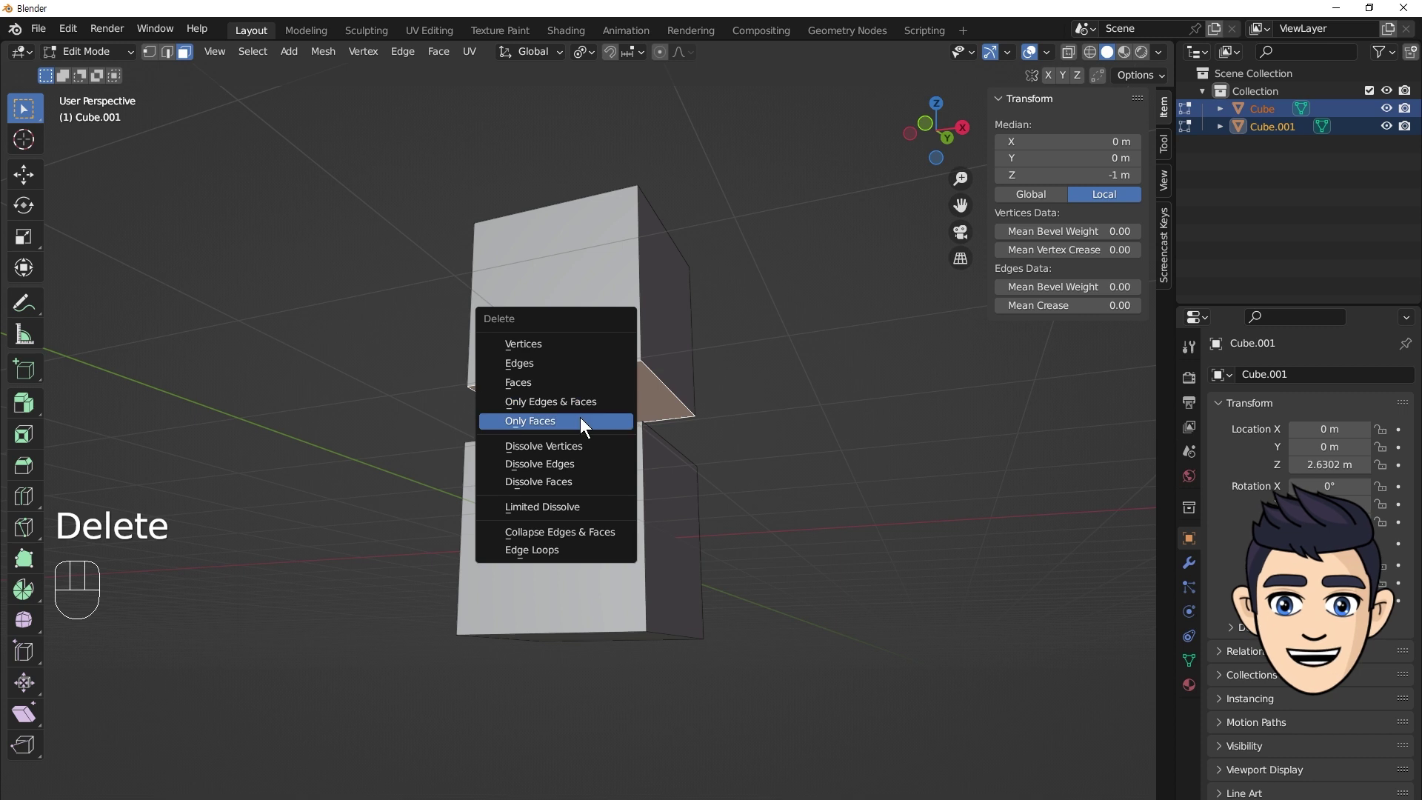
drag(733, 371, 715, 446)
key(Delete)
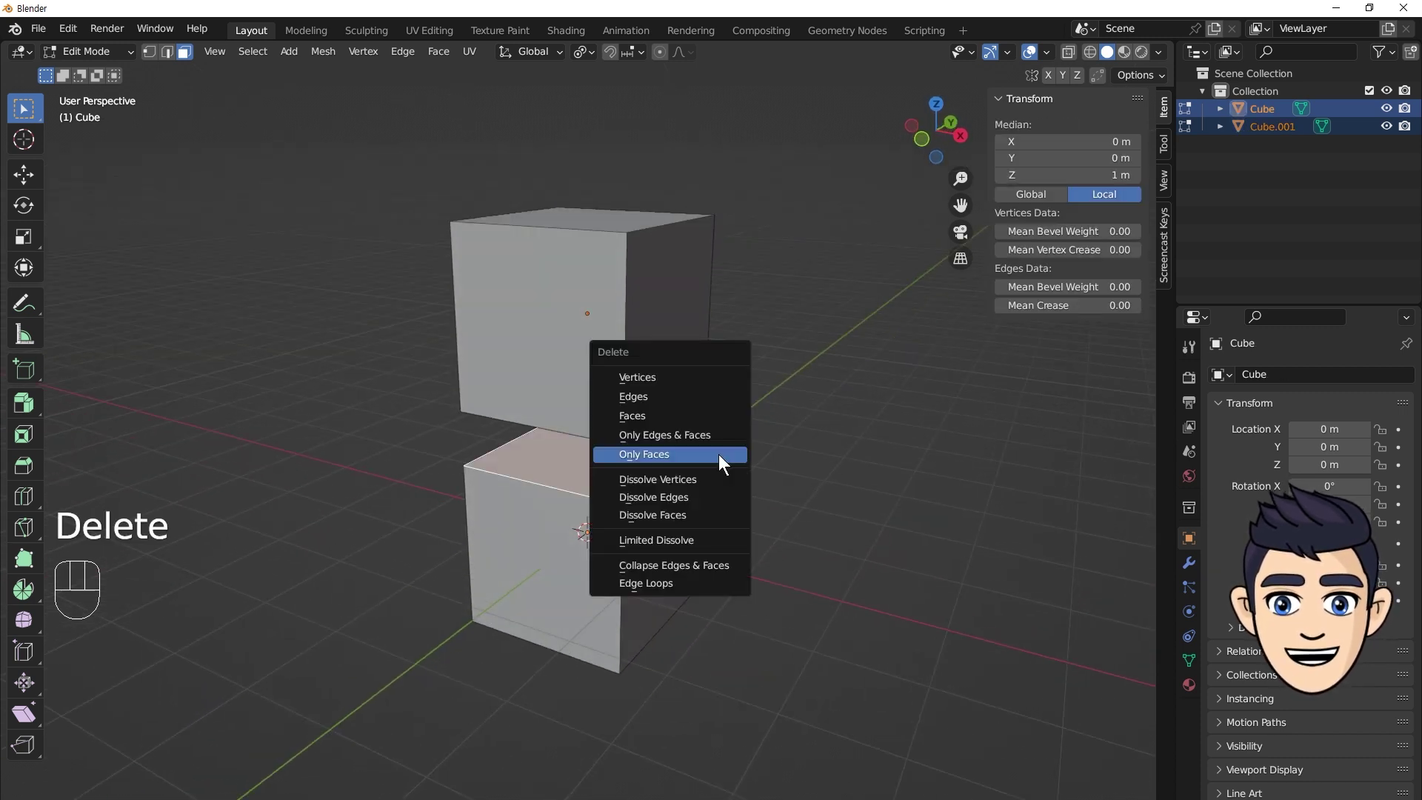
drag(646, 378, 626, 344)
key(Tab)
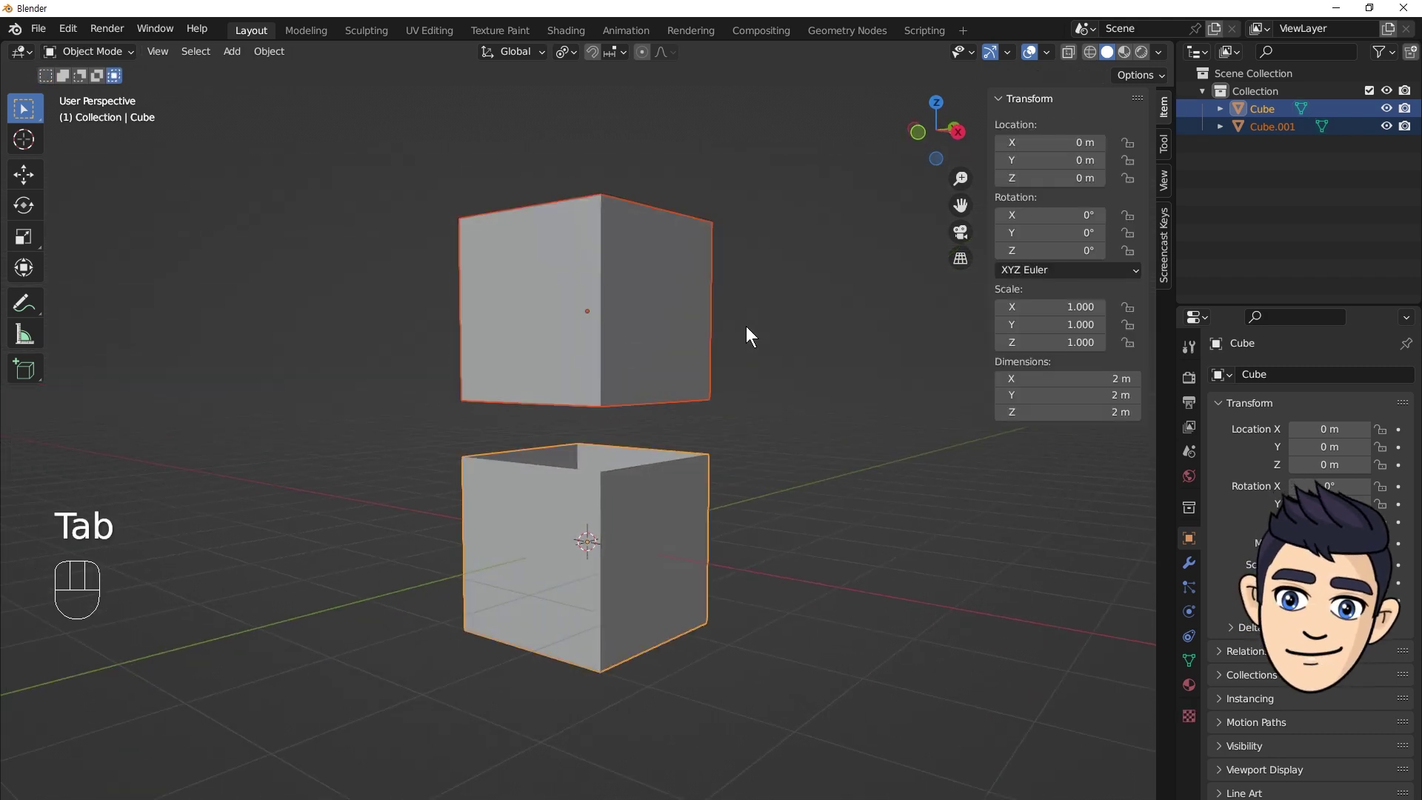
drag(675, 342, 683, 377)
Select the lower cube and add the upper cube to the selection.
click(683, 476)
click(690, 376)
click(691, 476)
drag(772, 424, 808, 371)
drag(782, 378, 781, 382)
drag(731, 394, 674, 510)
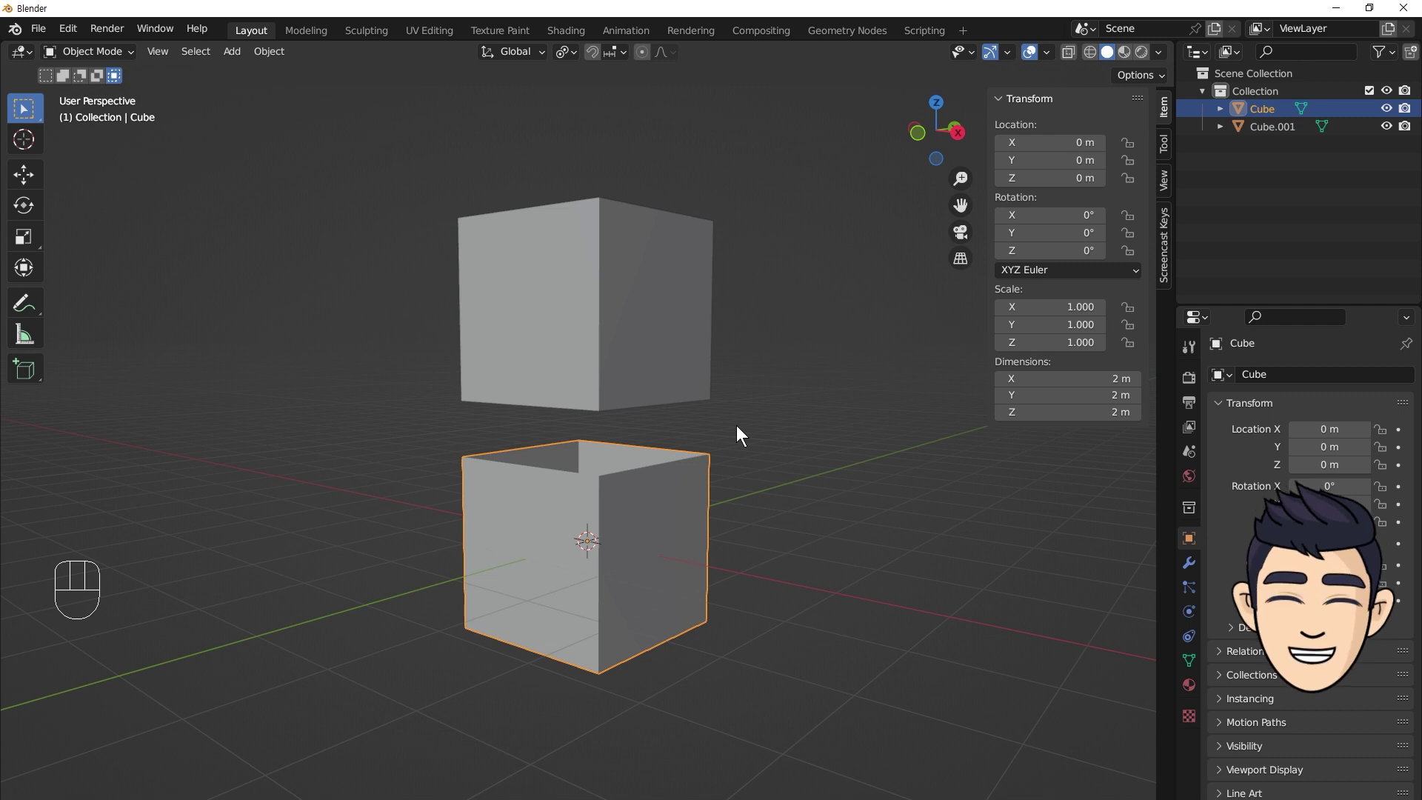
click(621, 316)
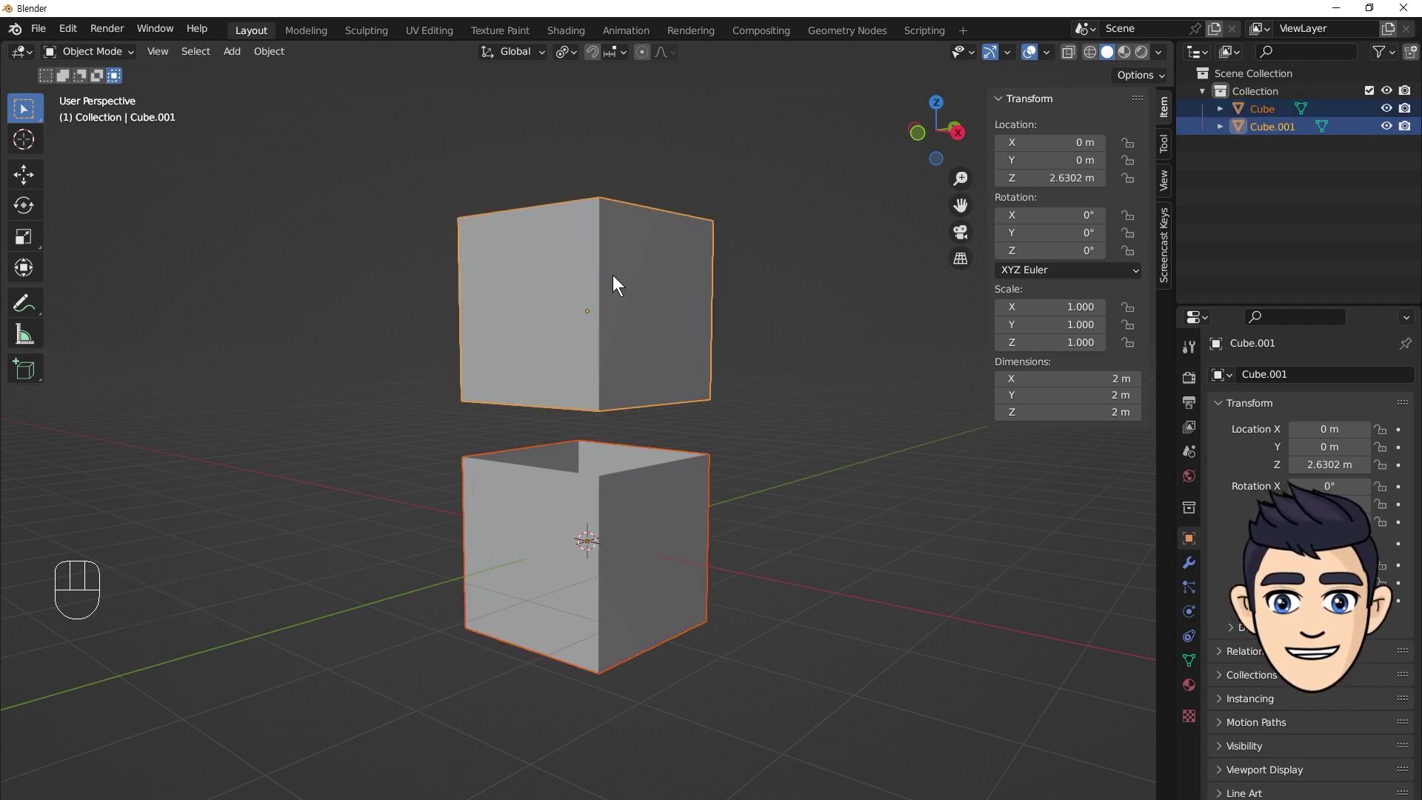
drag(277, 59, 562, 155)
Join both cubes into one object with Ctrl+J.
key(ctrl+j)
click(669, 294)
drag(670, 509, 689, 406)
drag(740, 403, 767, 419)
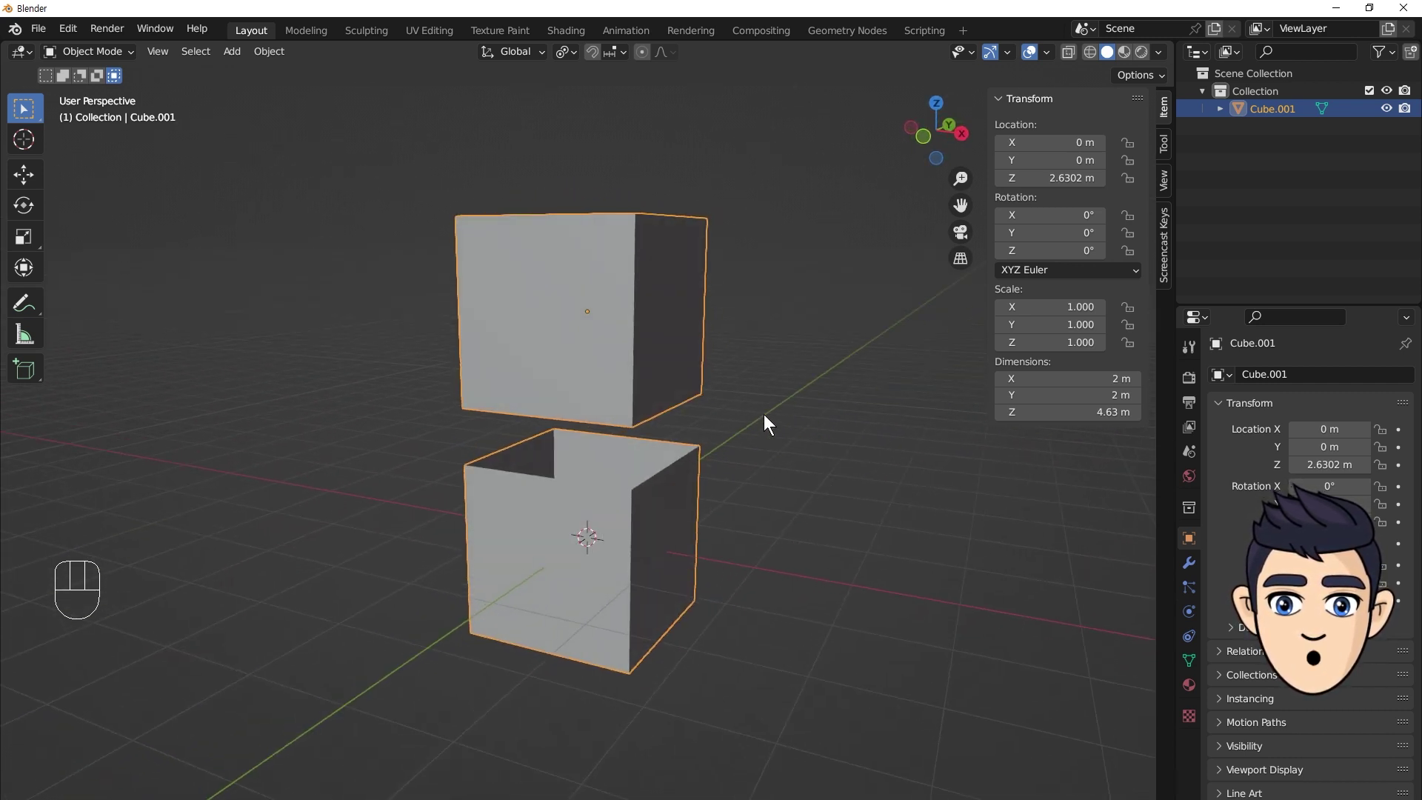
With vertex select and X-ray on, box-select the facing vertices across the gap and merge them At Center.
key(Tab)
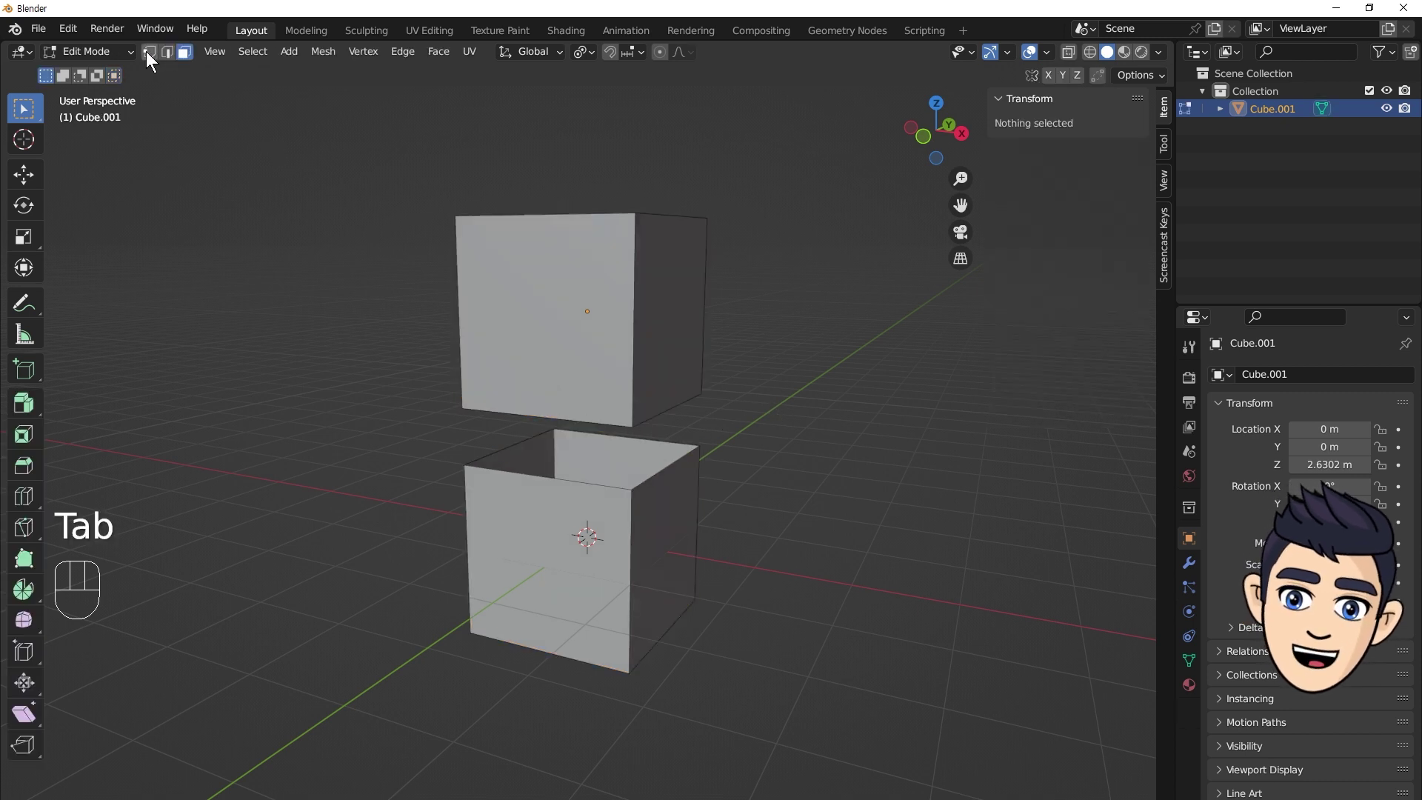
click(151, 55)
drag(555, 312, 535, 274)
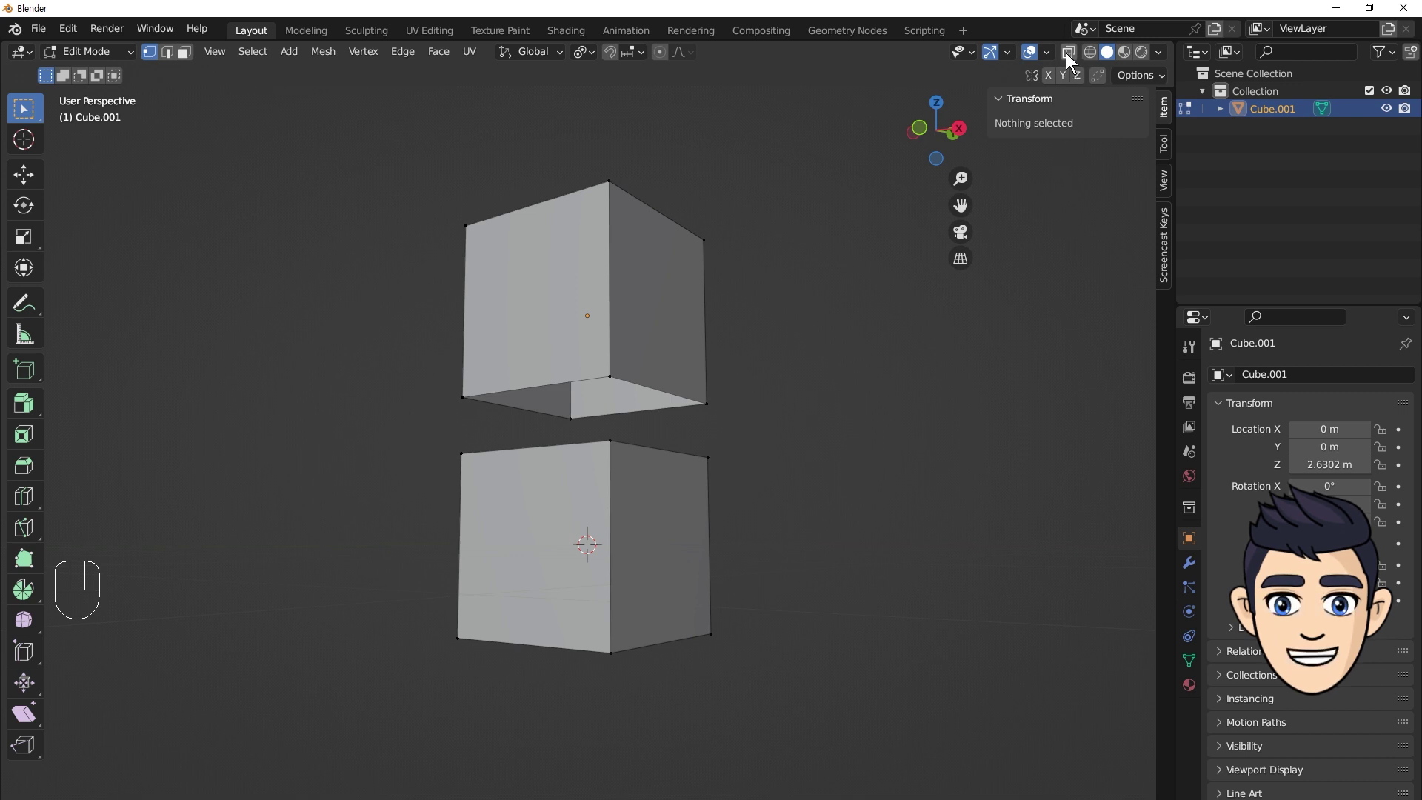
click(701, 374)
drag(711, 390, 716, 415)
drag(468, 457, 492, 488)
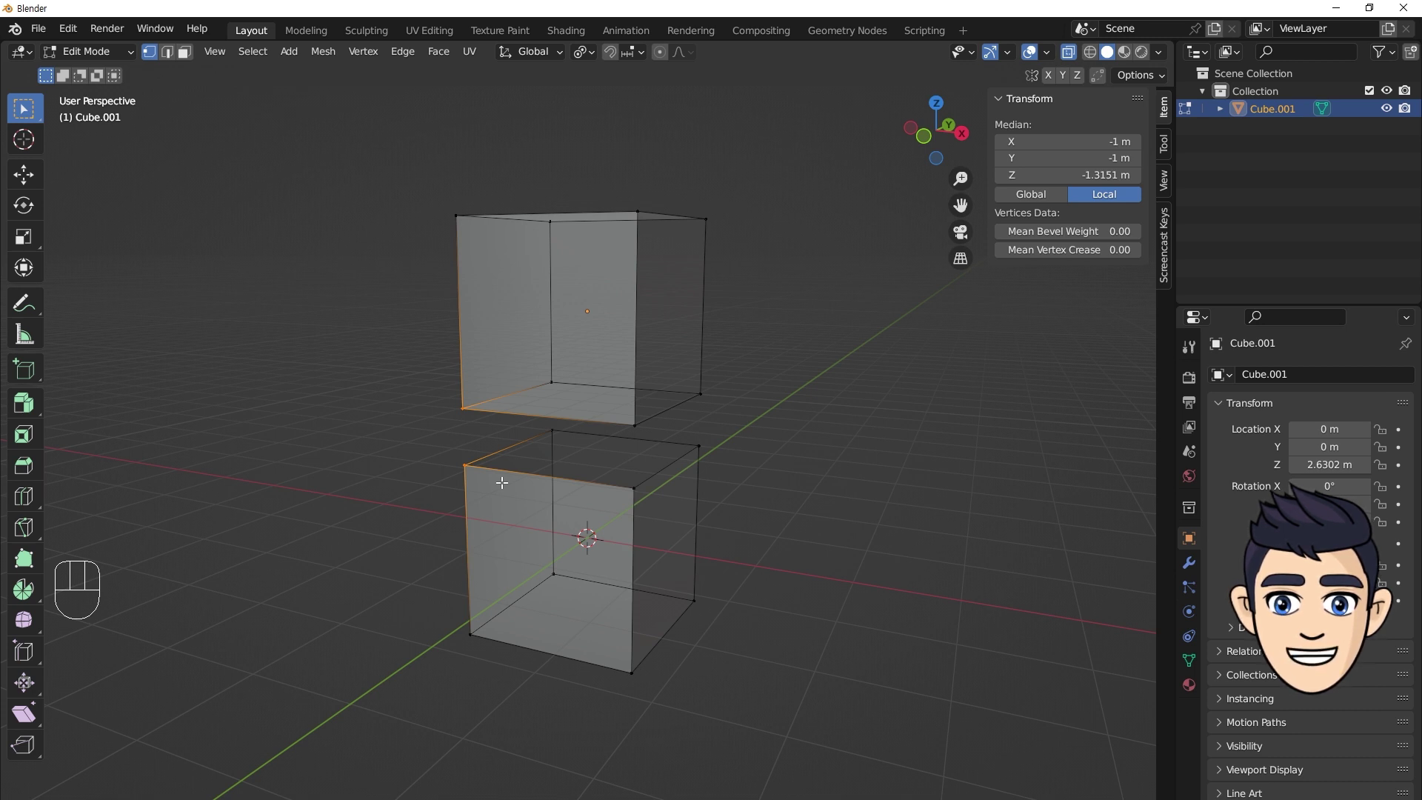
key(m)
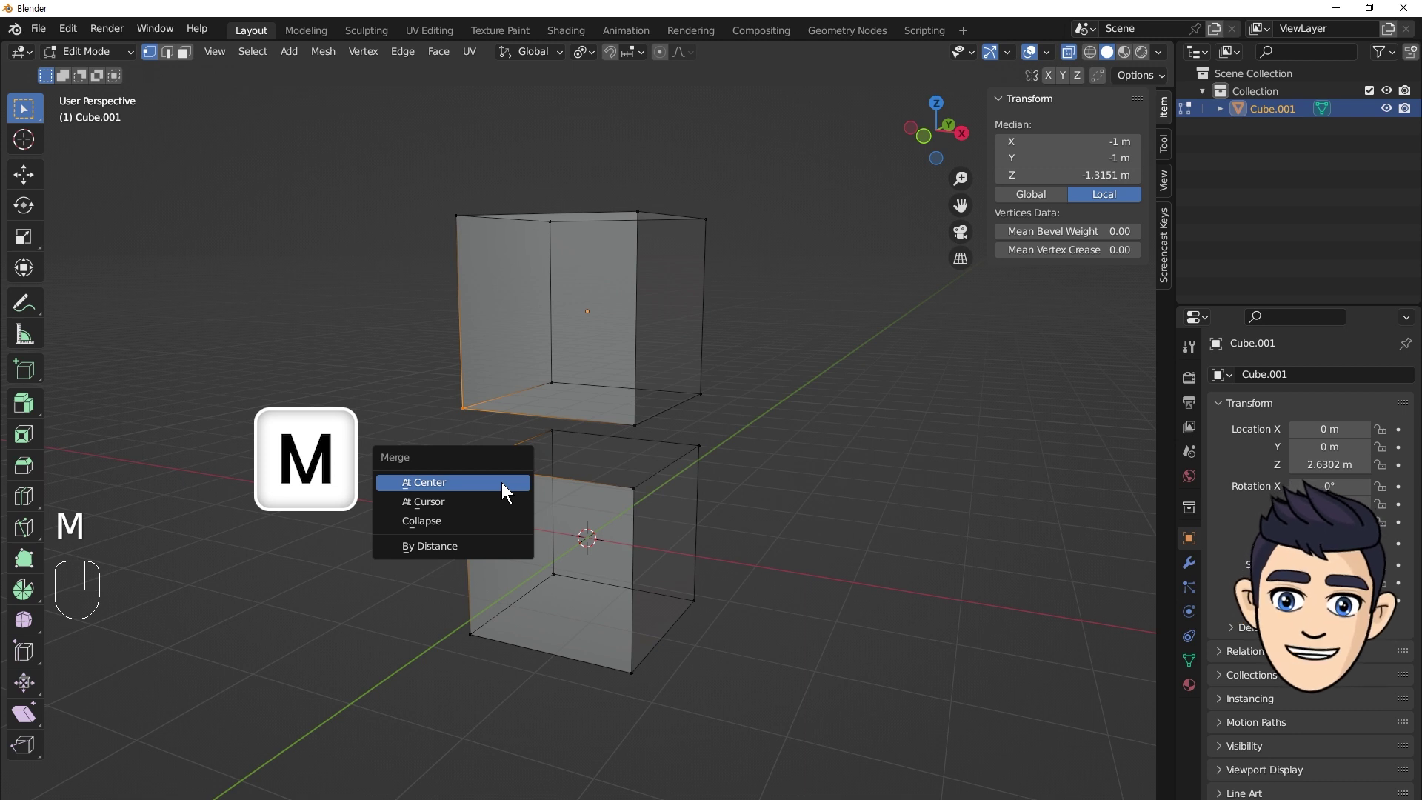
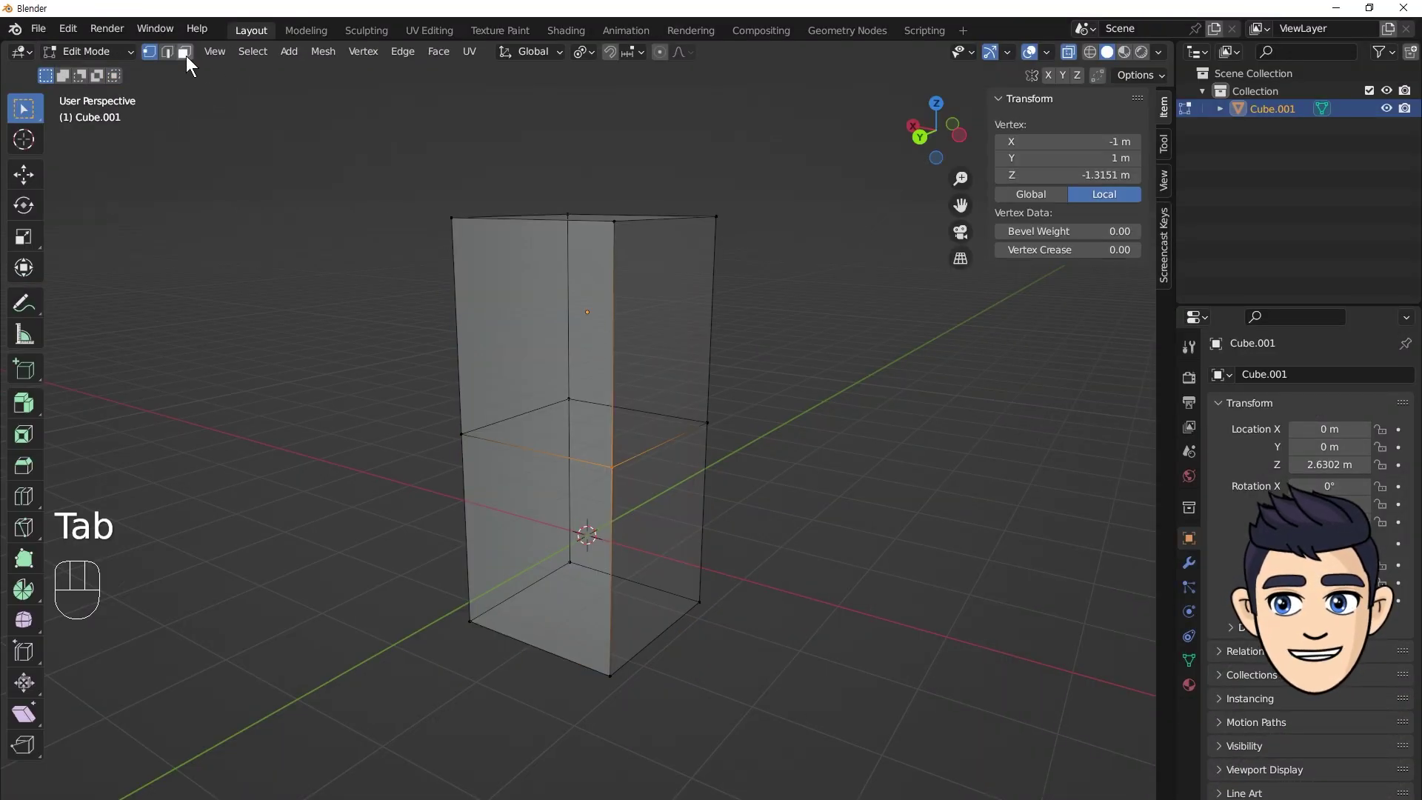
Separate the tall box's upper half as its own object with P > Selection and lift it above the lower cube.
drag(653, 331, 761, 397)
drag(779, 325, 740, 314)
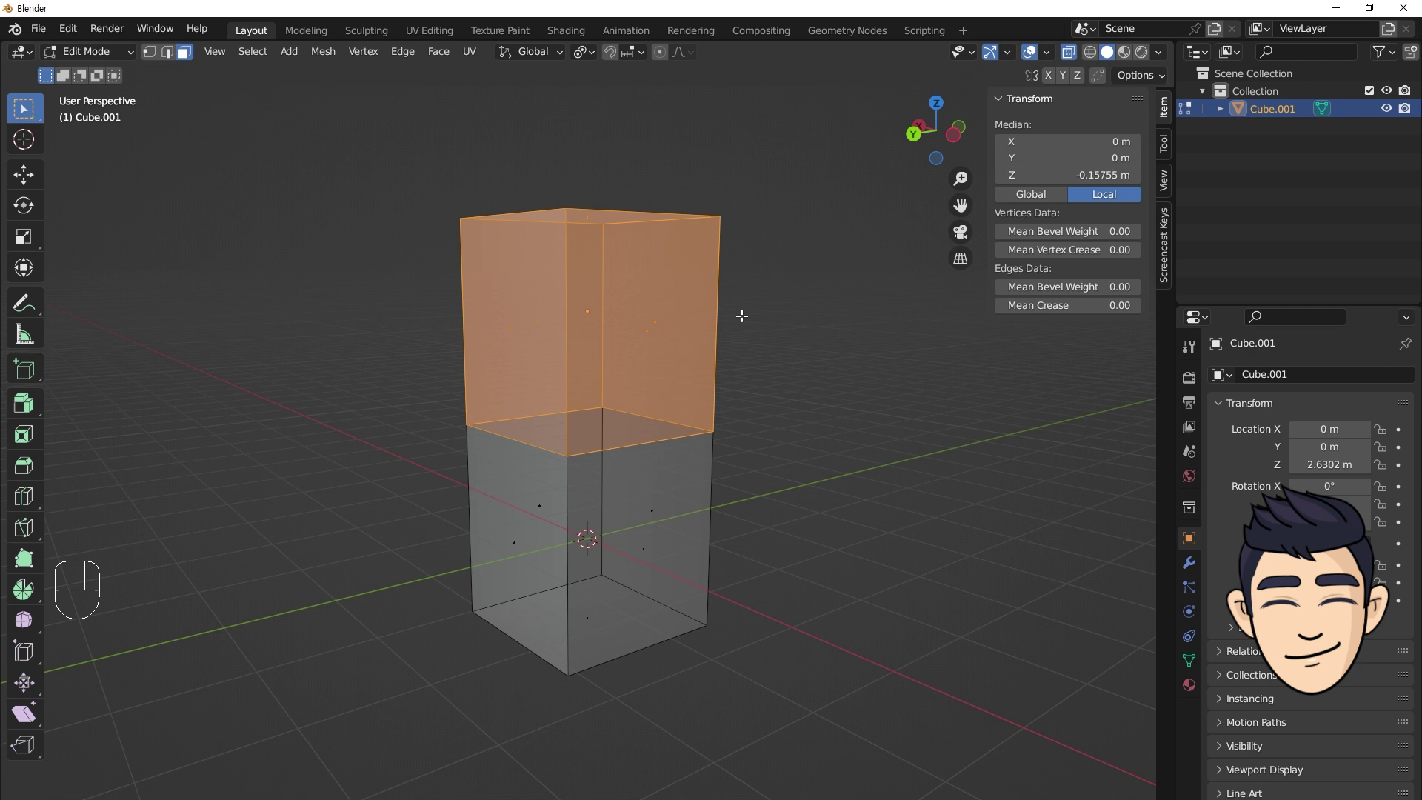
key(p)
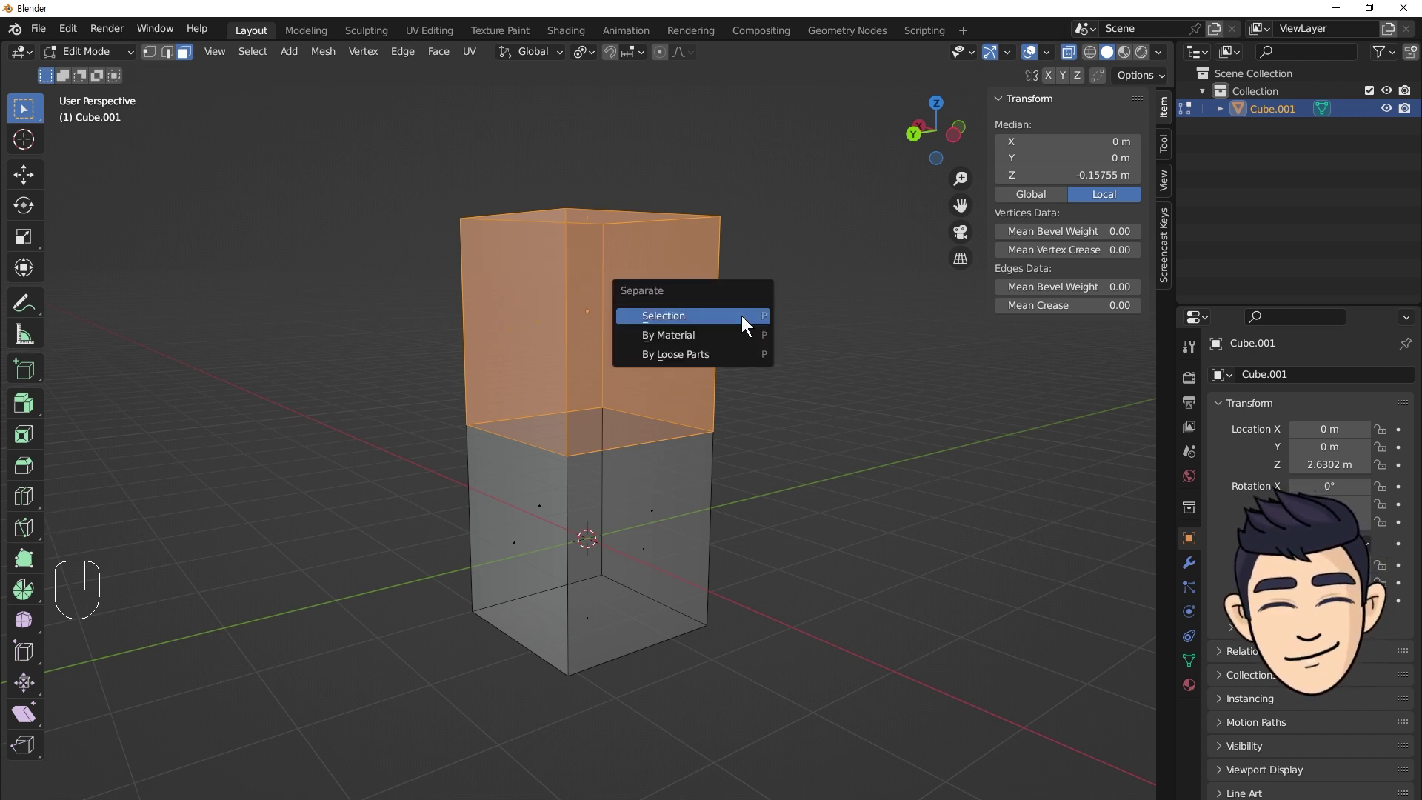
key(Tab)
drag(692, 510, 677, 399)
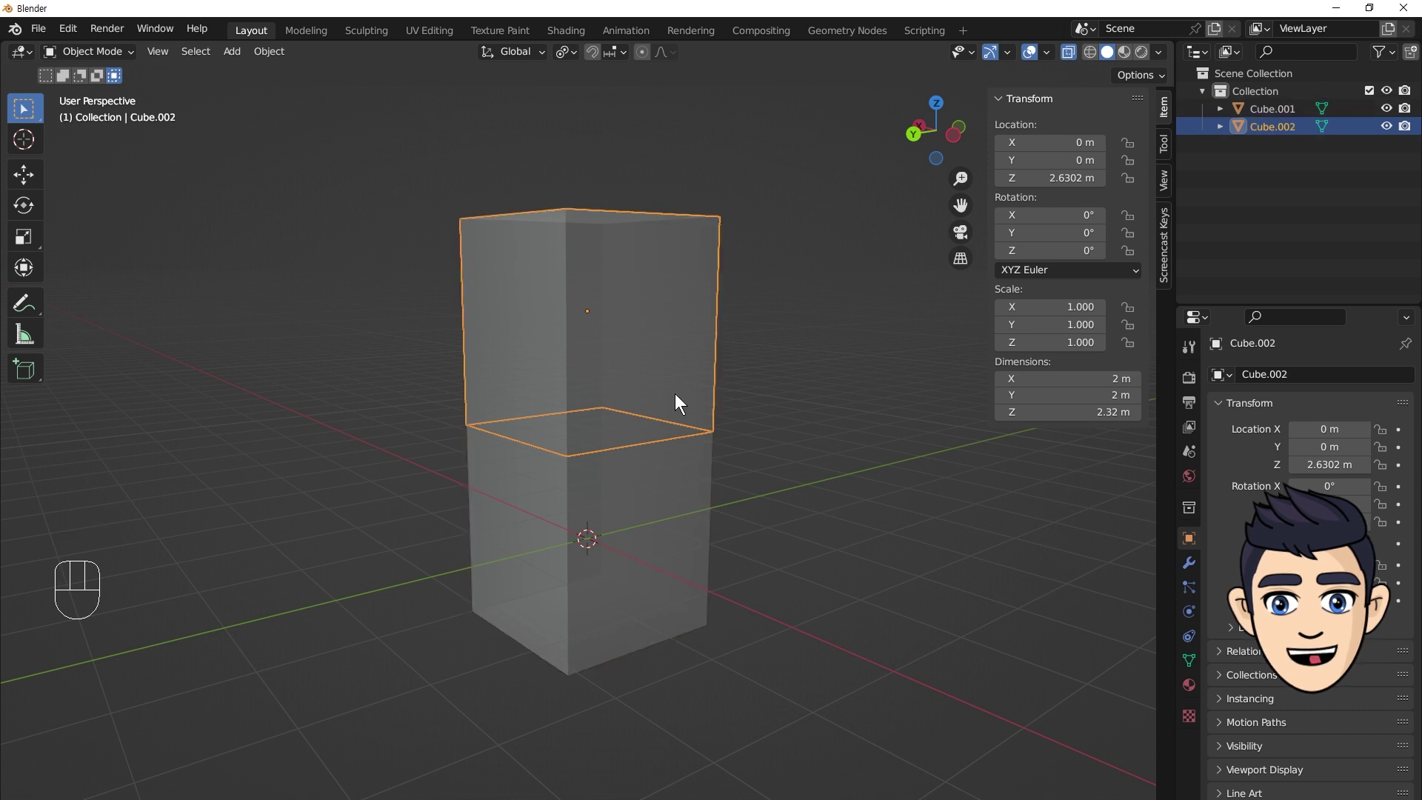
key(g)
drag(730, 359, 747, 325)
middle_click(746, 325)
click(688, 466)
Fill the upper cube's open base edge loop with a face using F and return to Object Mode.
key(Tab)
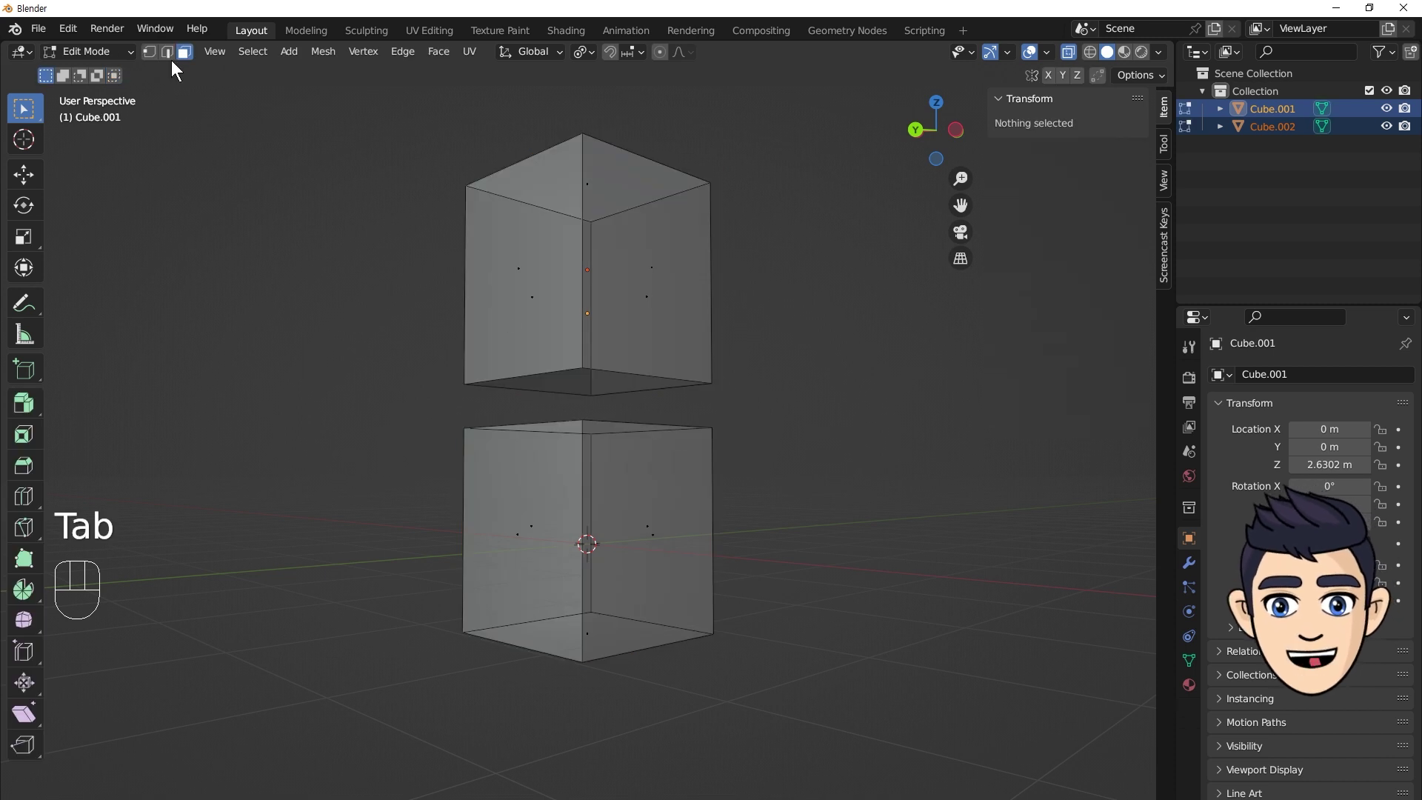
drag(688, 374, 724, 401)
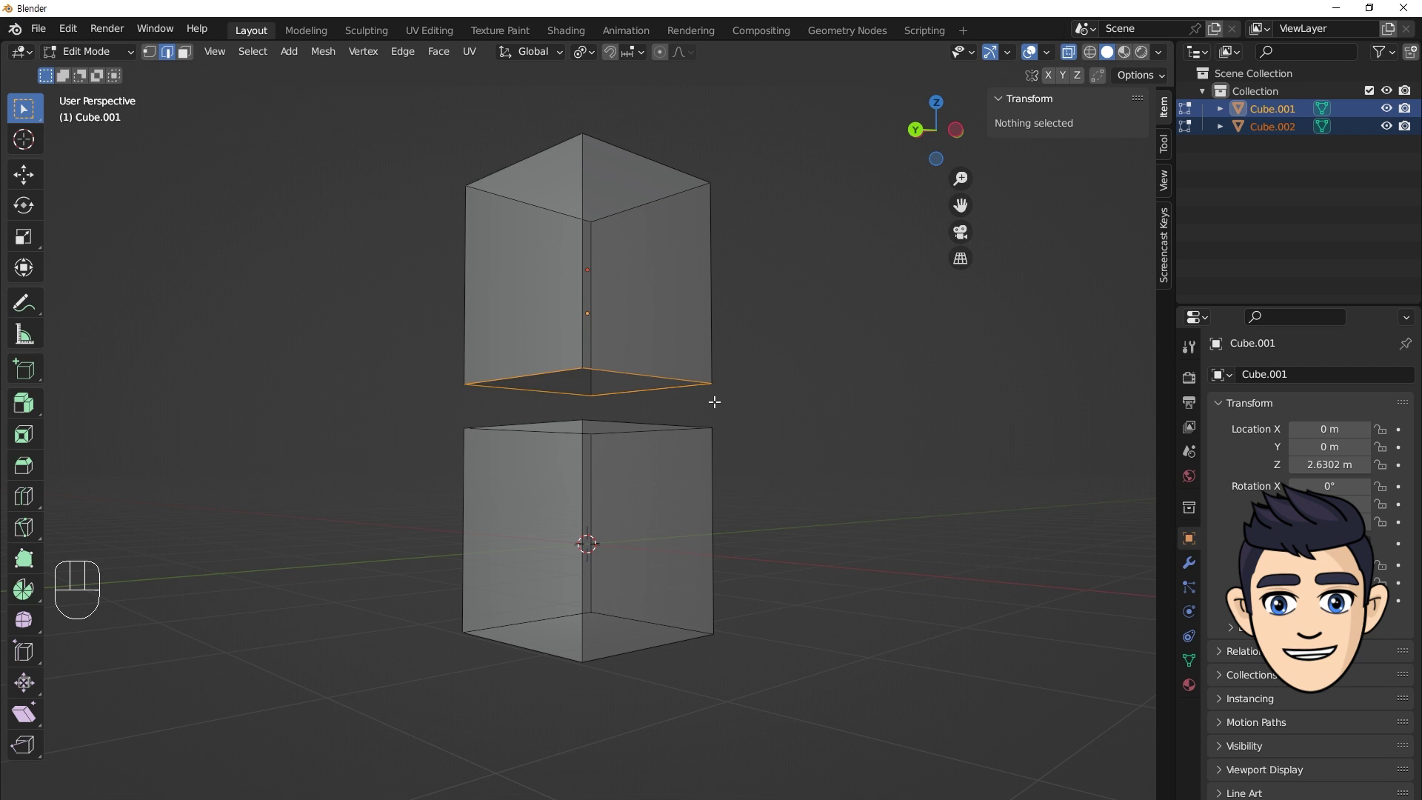
key(f)
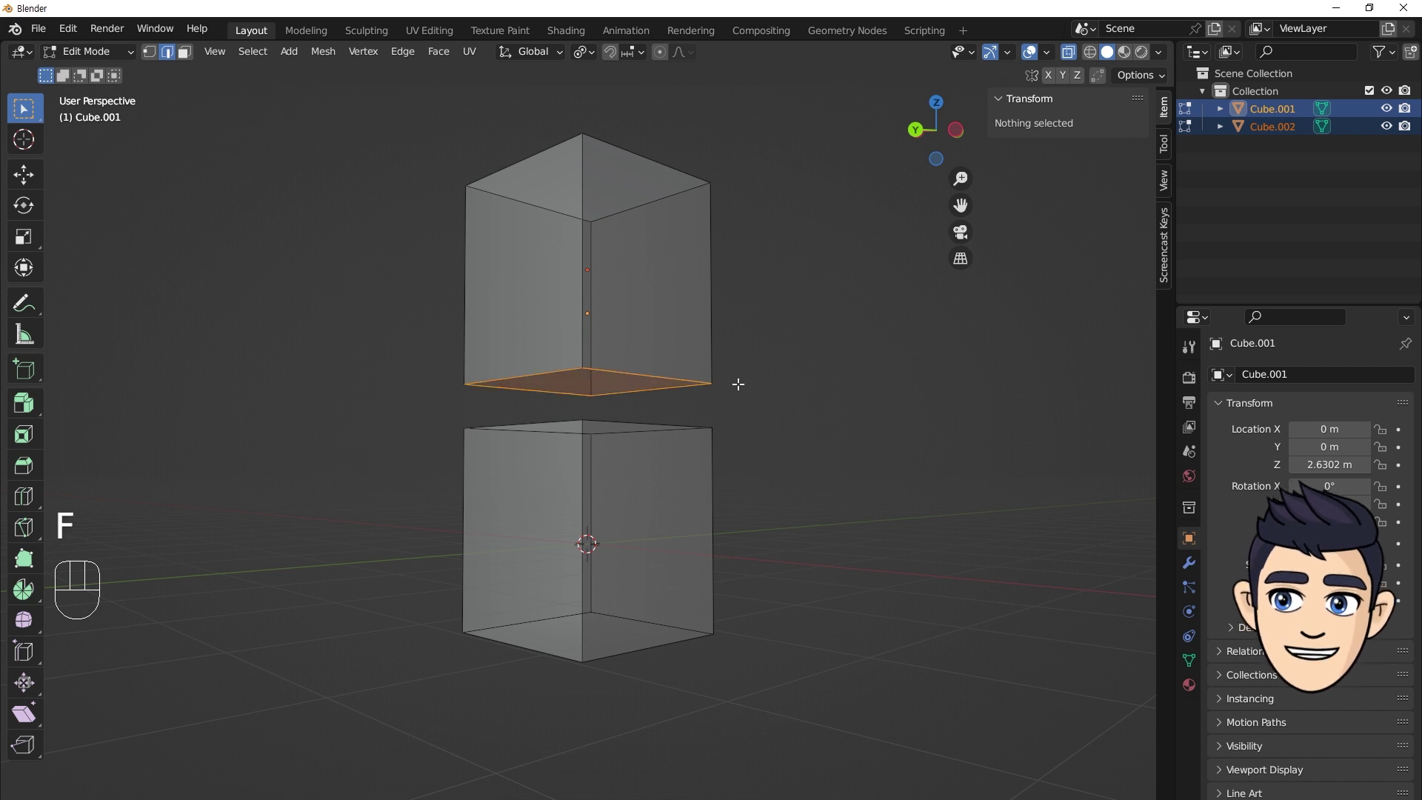
middle_click(736, 382)
drag(720, 412, 432, 460)
key(f)
key(Tab)
click(445, 385)
drag(579, 416, 751, 451)
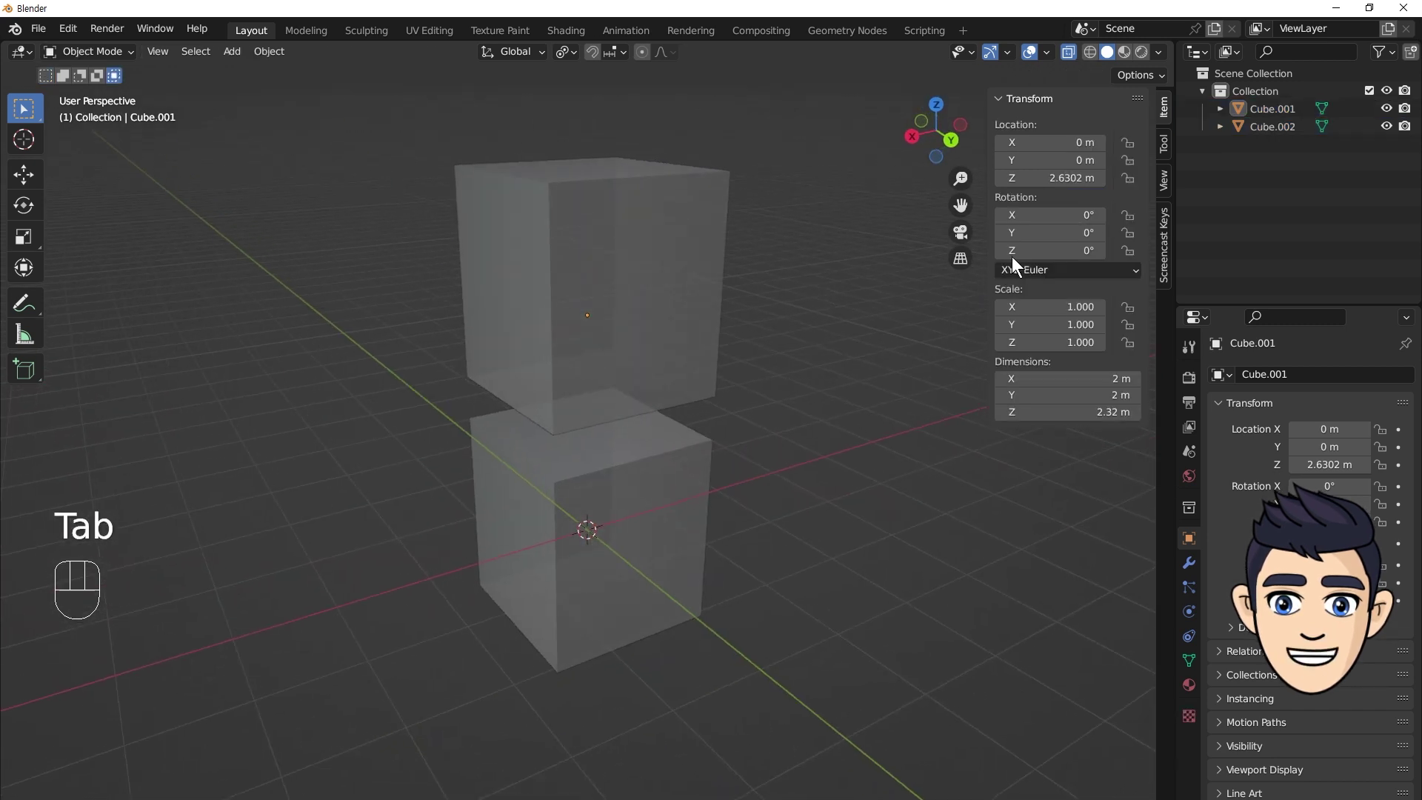
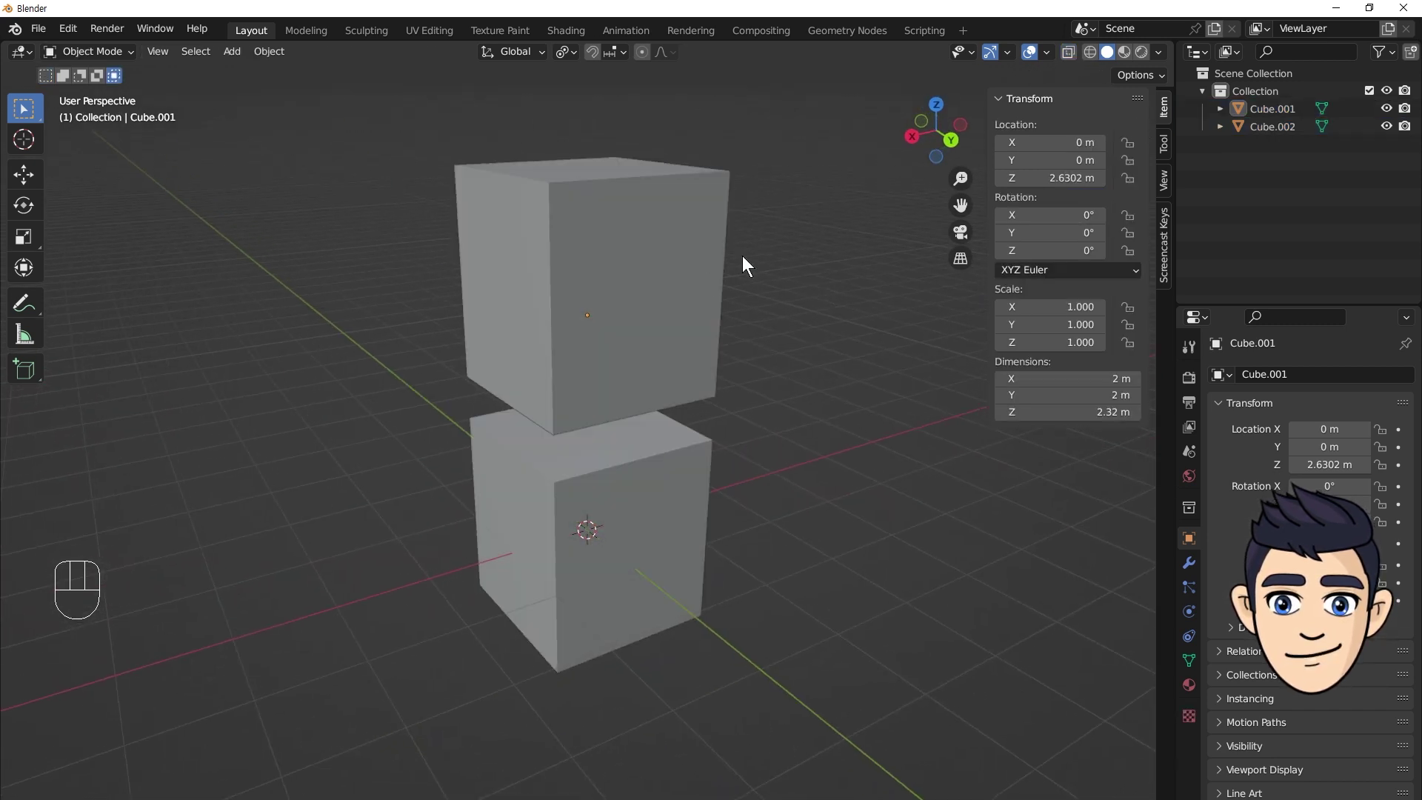
Join the two overlapping spheres into one object, Sphere.001, with Ctrl+J.
click(863, 463)
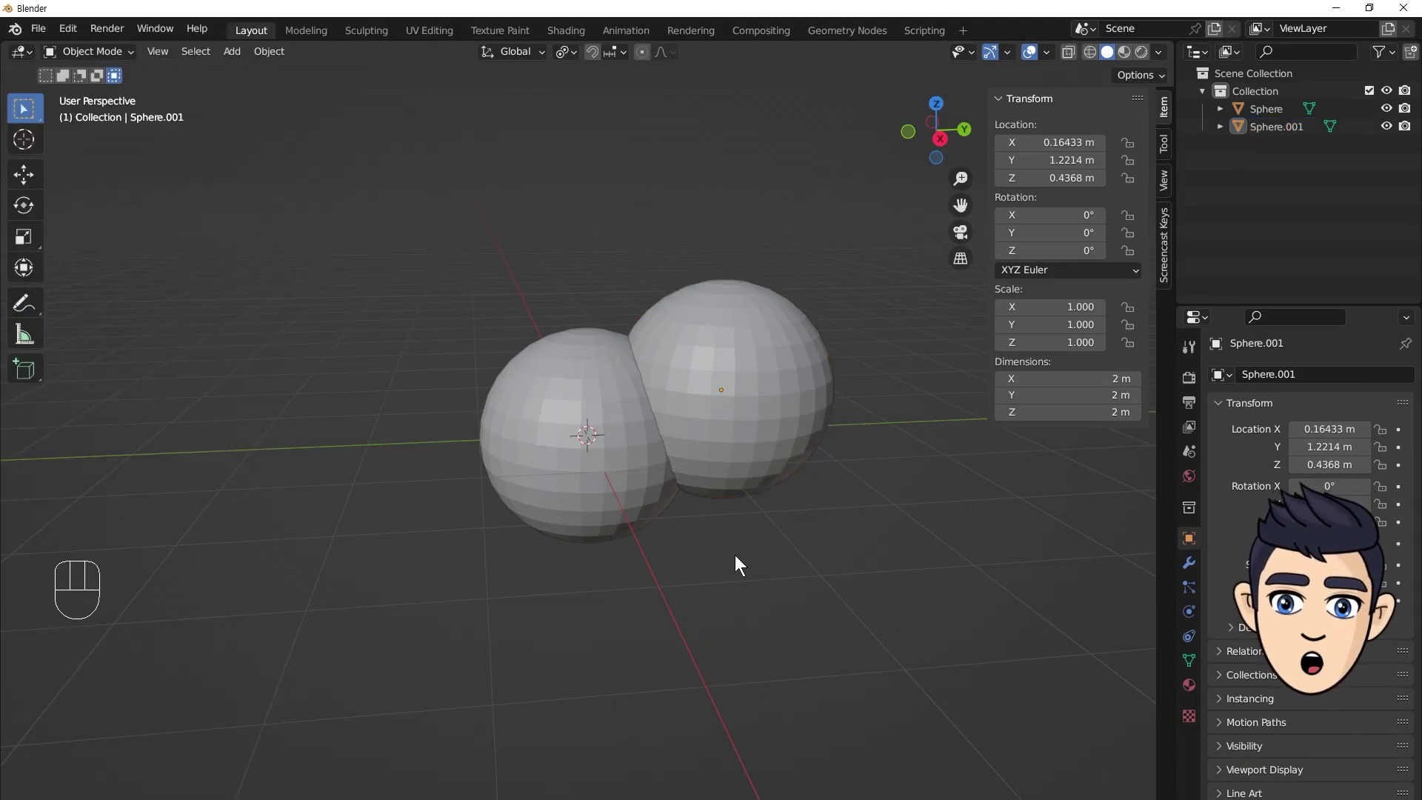
click(820, 502)
click(610, 378)
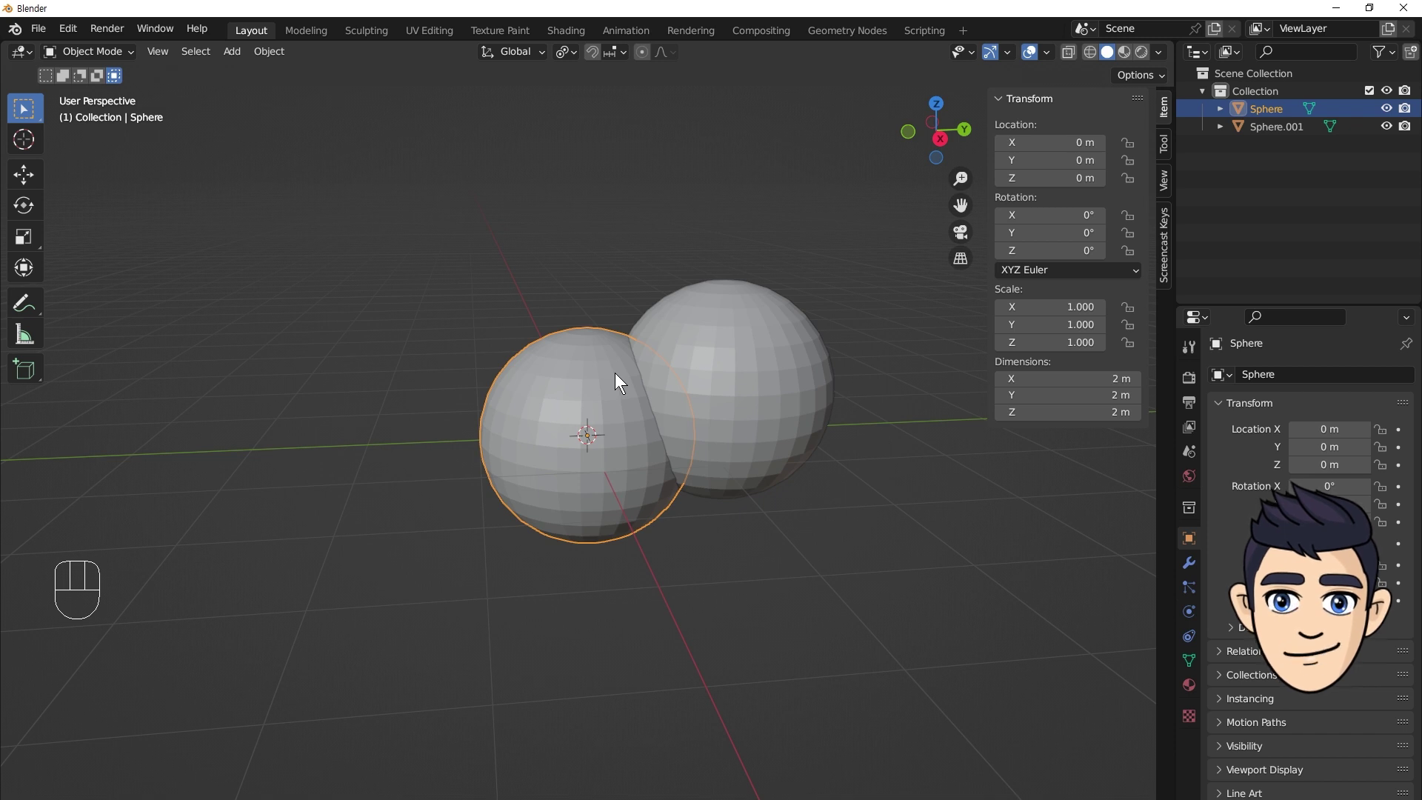
click(724, 361)
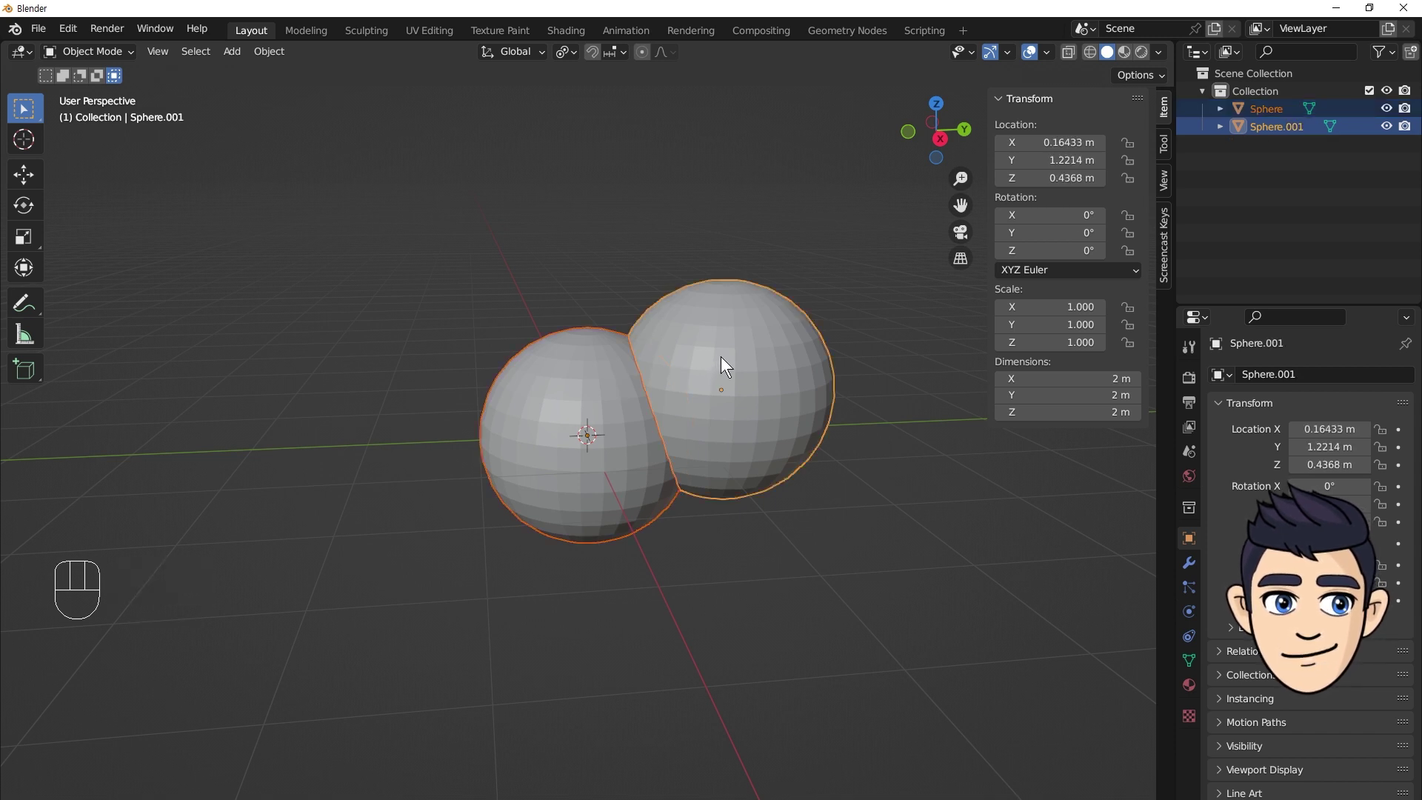
key(ctrl+j)
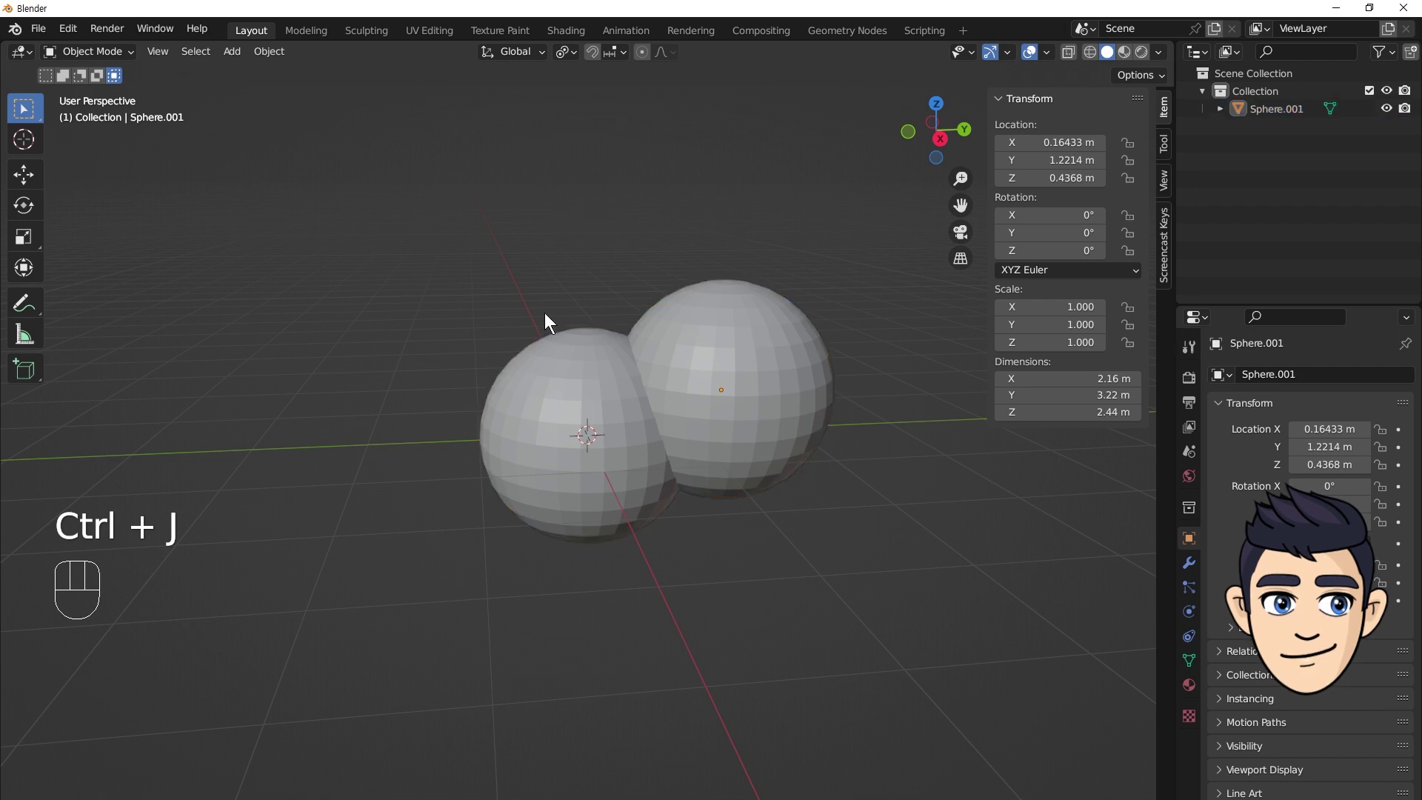
drag(533, 290, 597, 306)
drag(670, 301, 656, 301)
middle_click(597, 305)
middle_click(624, 378)
Select one sphere's linked mesh, separate it with P > Selection, and open the agrippa 3d .blend.
key(Tab)
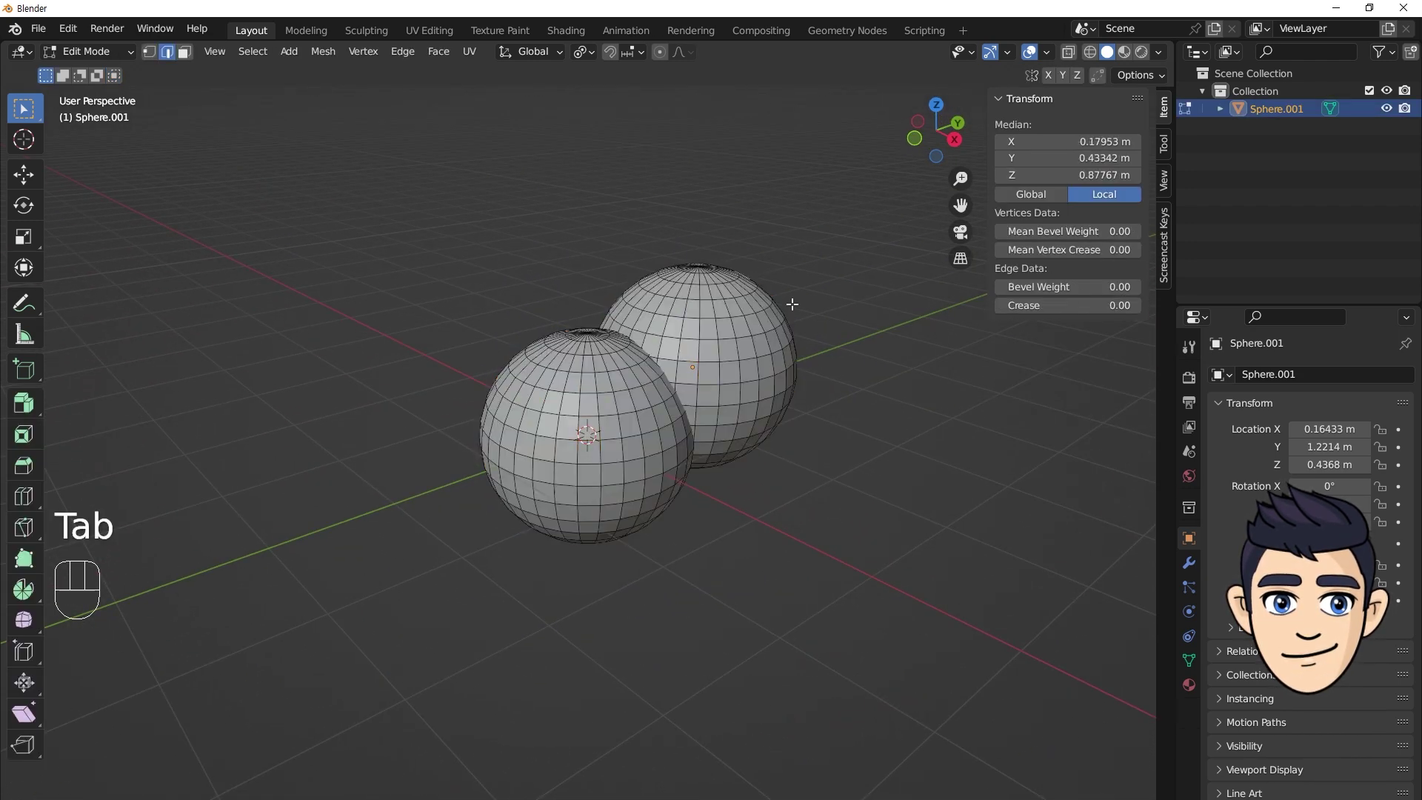
drag(812, 325, 738, 320)
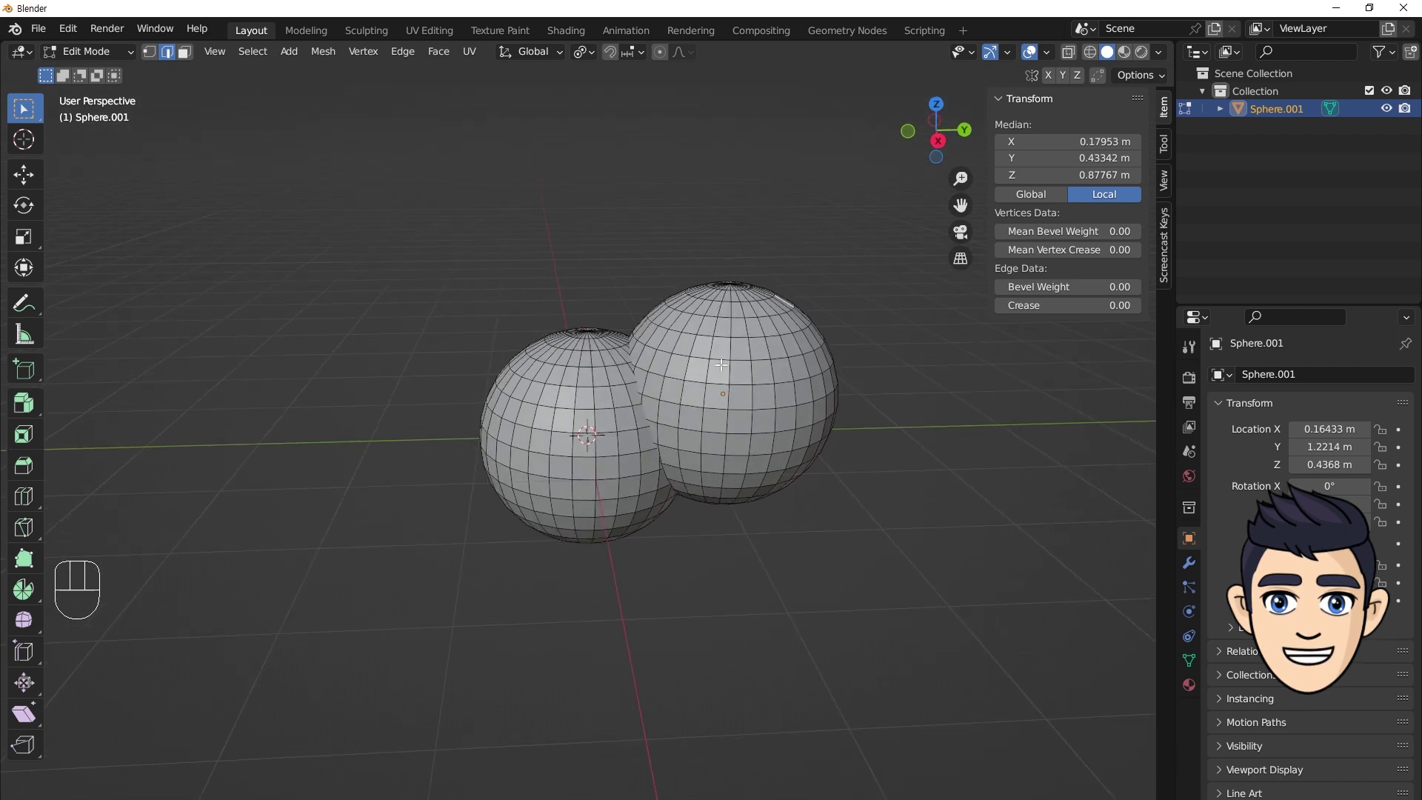
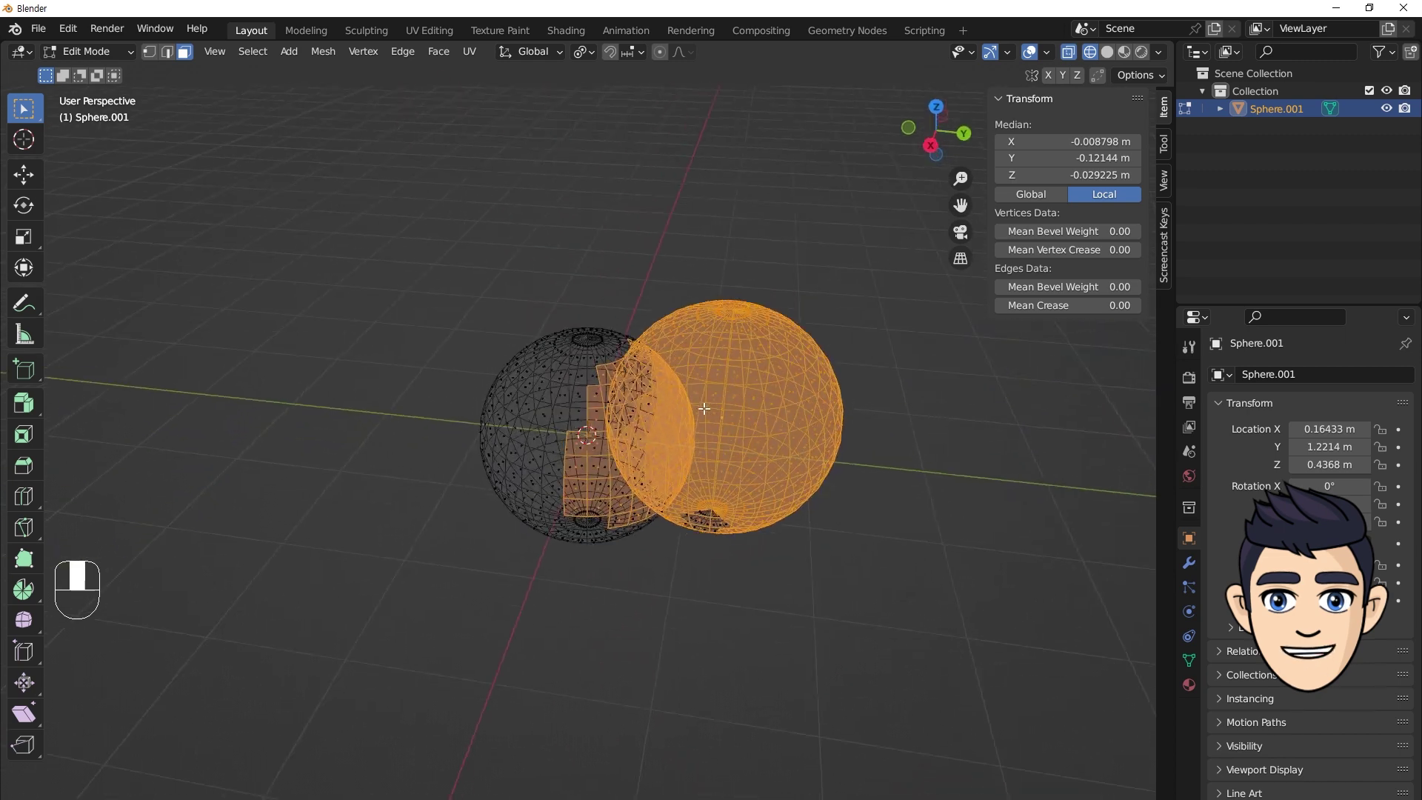
click(725, 359)
drag(248, 56, 445, 364)
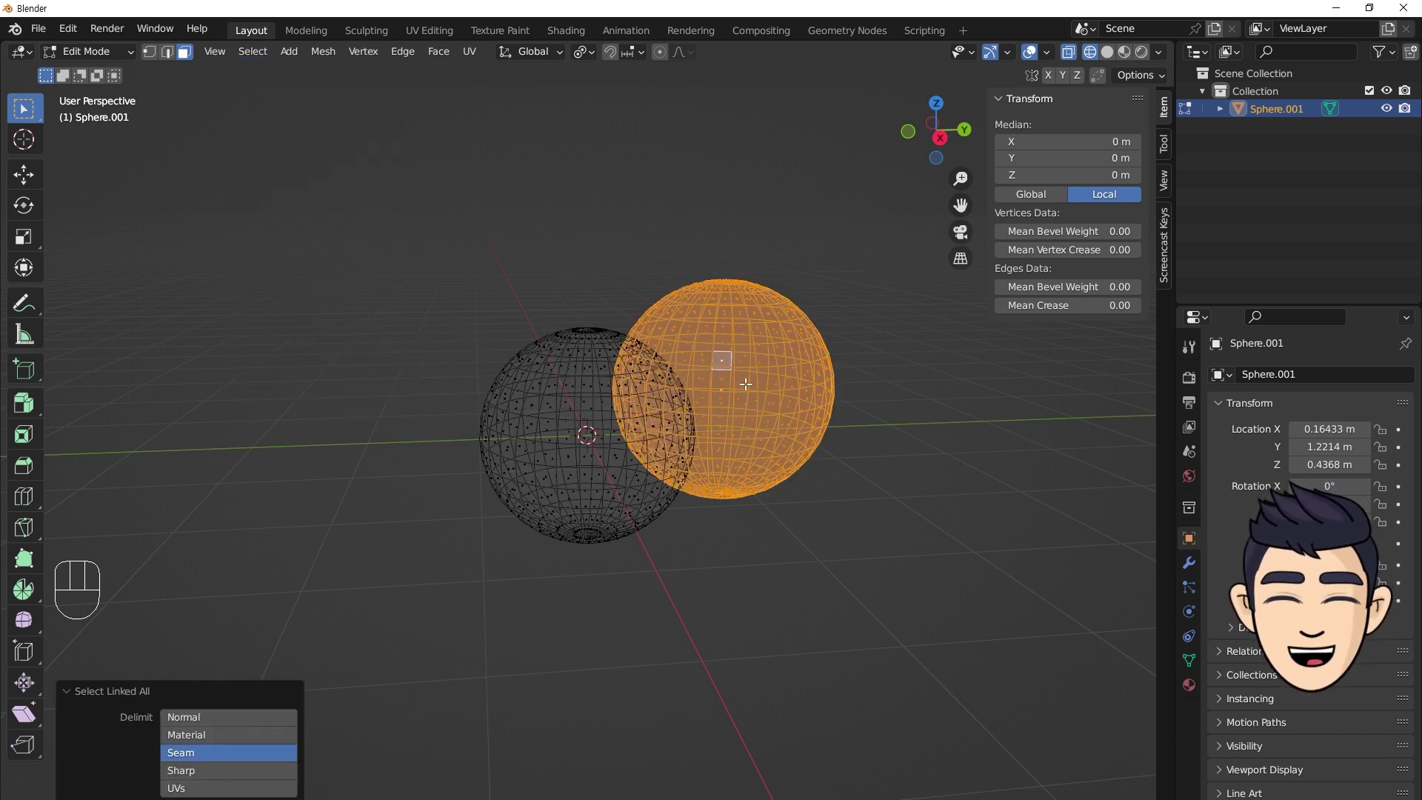
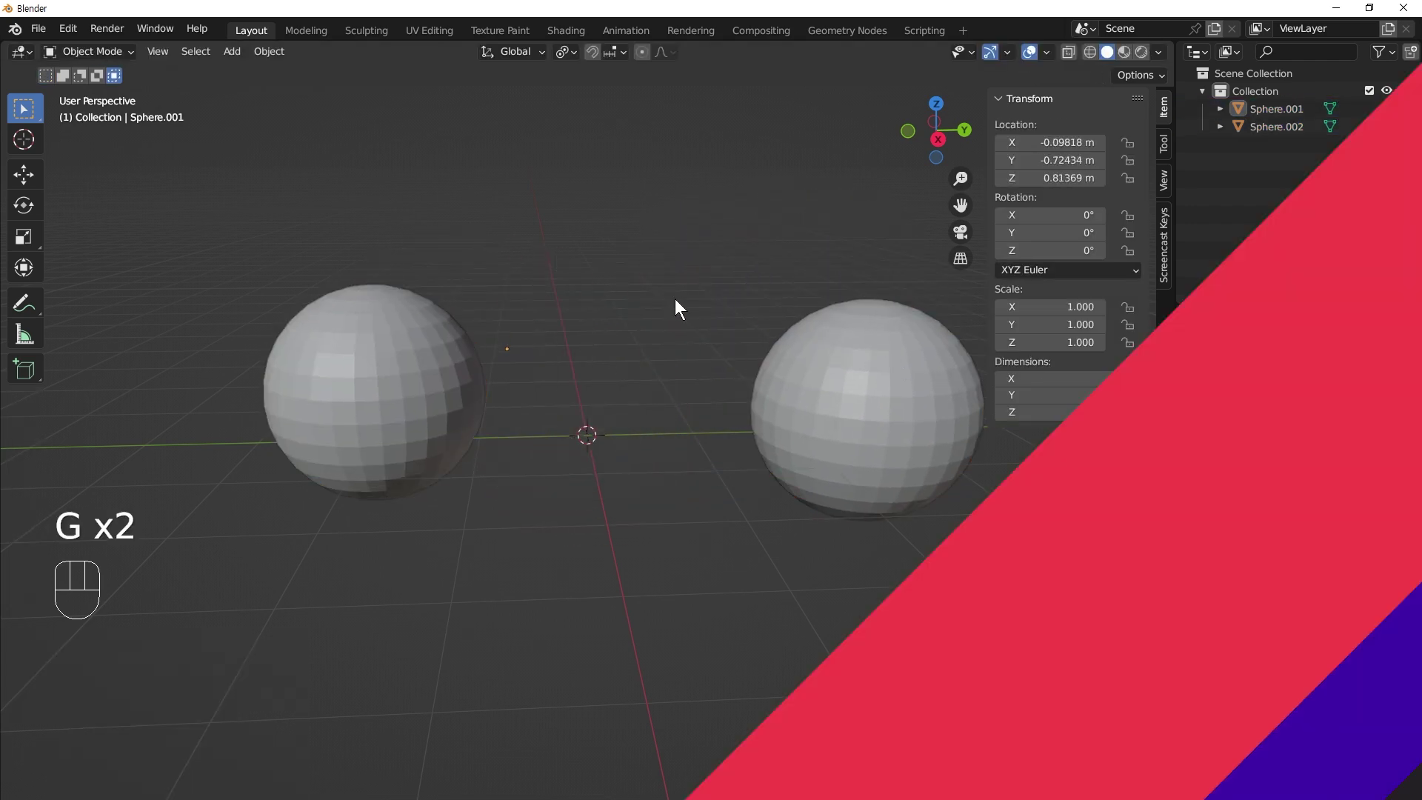
Put the agrippa 3d bust into Edit Mode and zoom into its dense face mesh with see-through display.
drag(725, 394, 716, 399)
click(614, 366)
key(Tab)
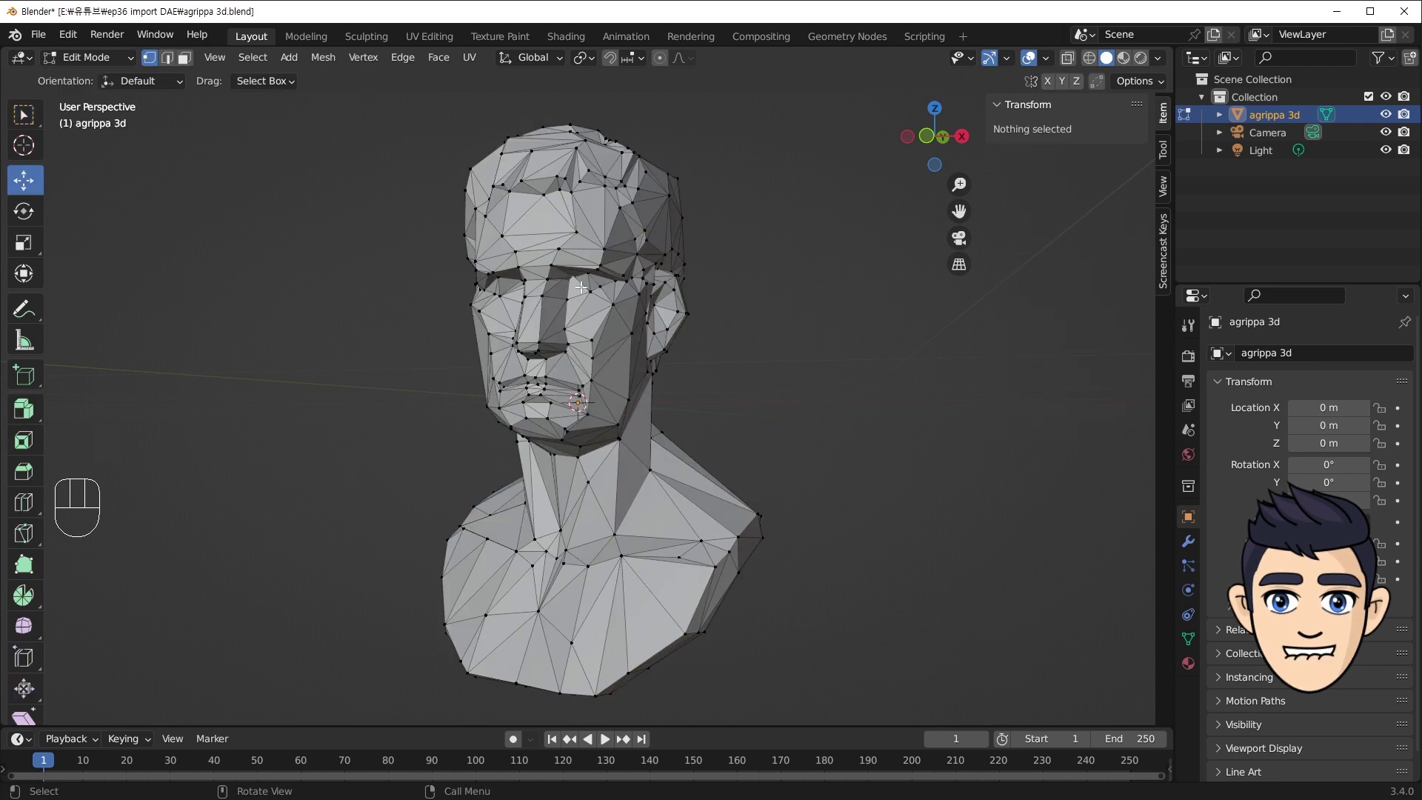
drag(614, 301, 524, 252)
key(KP_Decimal)
drag(644, 346, 659, 330)
click(958, 357)
drag(694, 383, 688, 380)
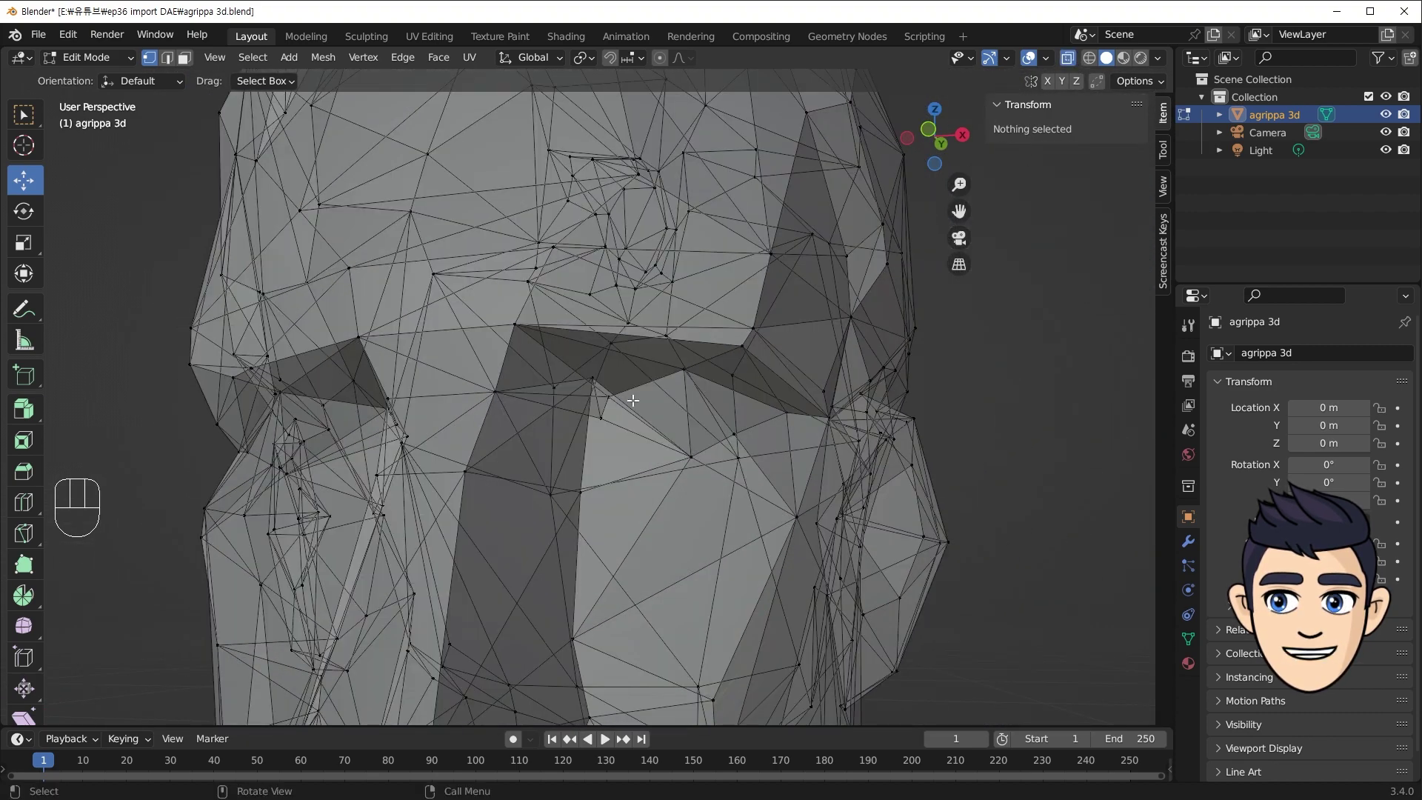